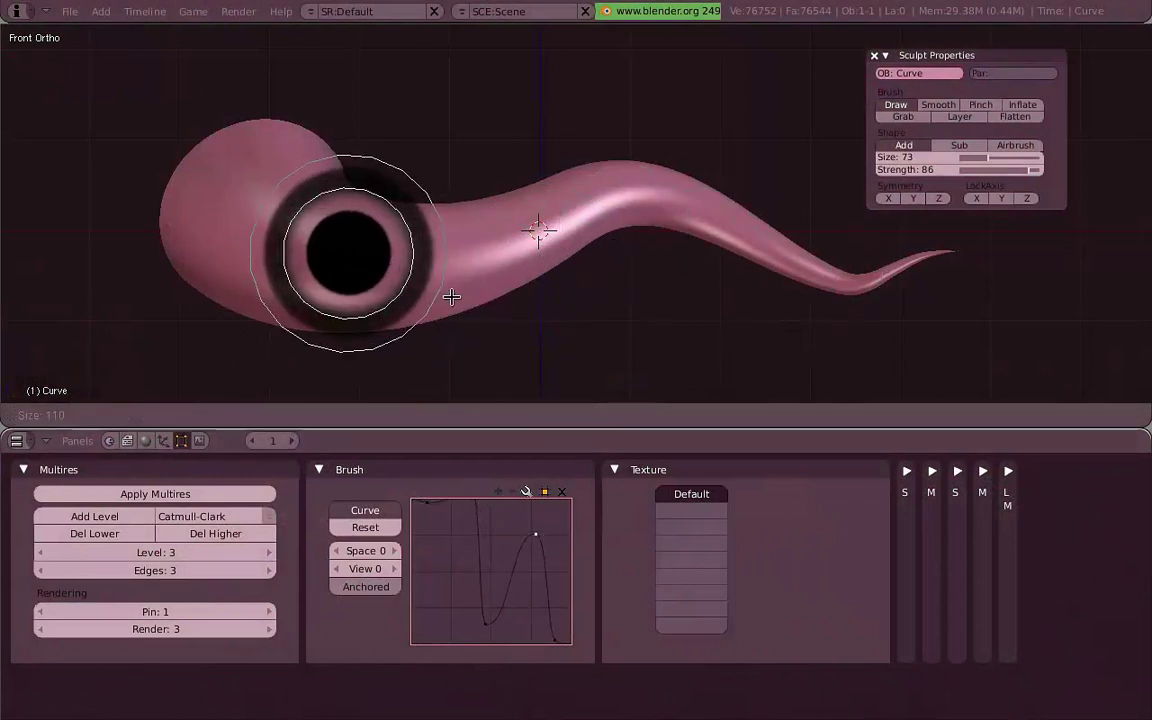
Preview the reshaped bell-falloff brush footprint over the tentacle several times with F.
right_click(454, 290)
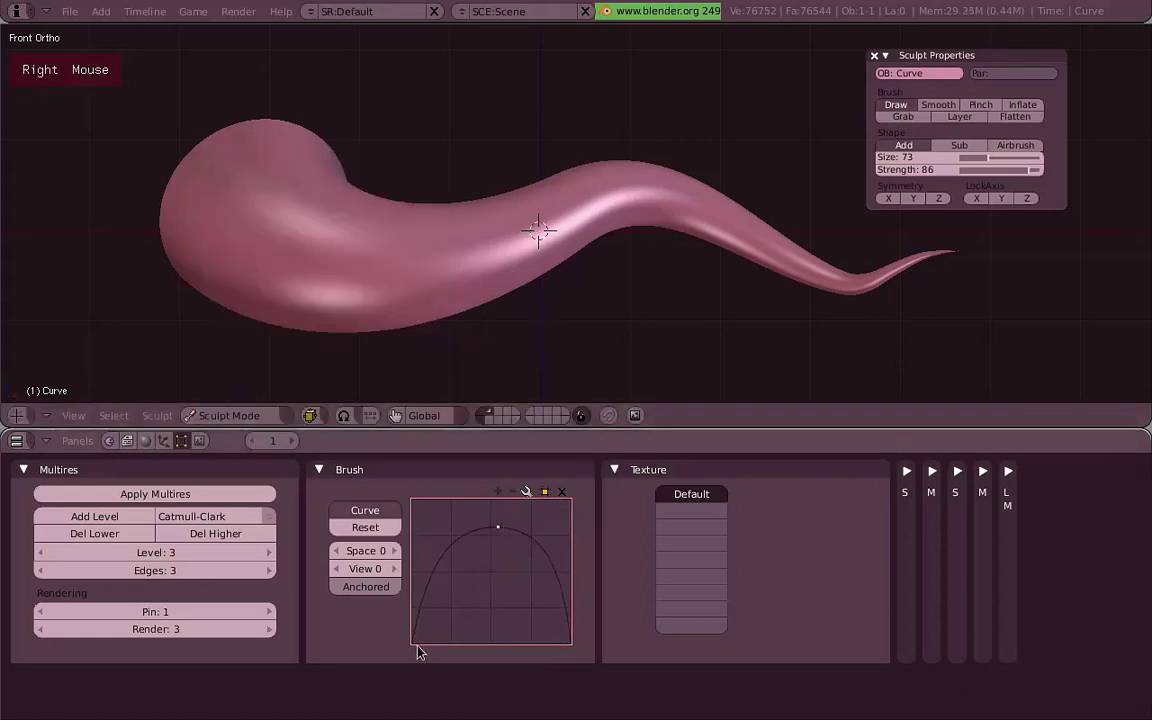
key(f)
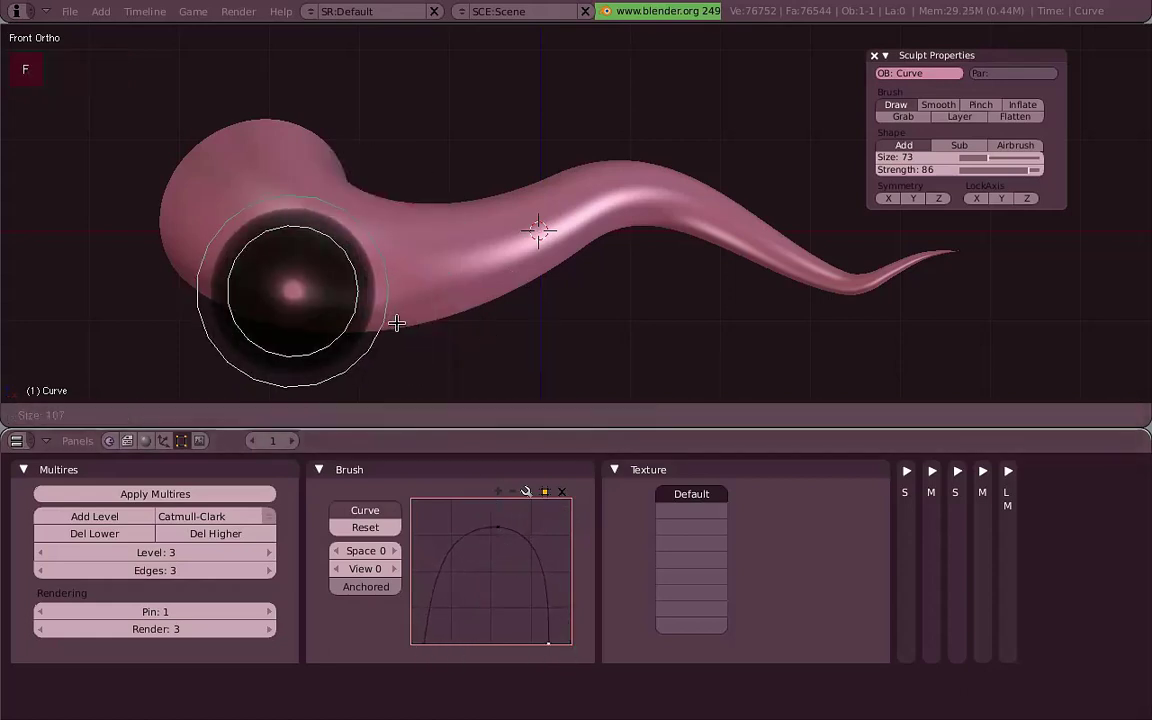
right_click(396, 313)
key(f)
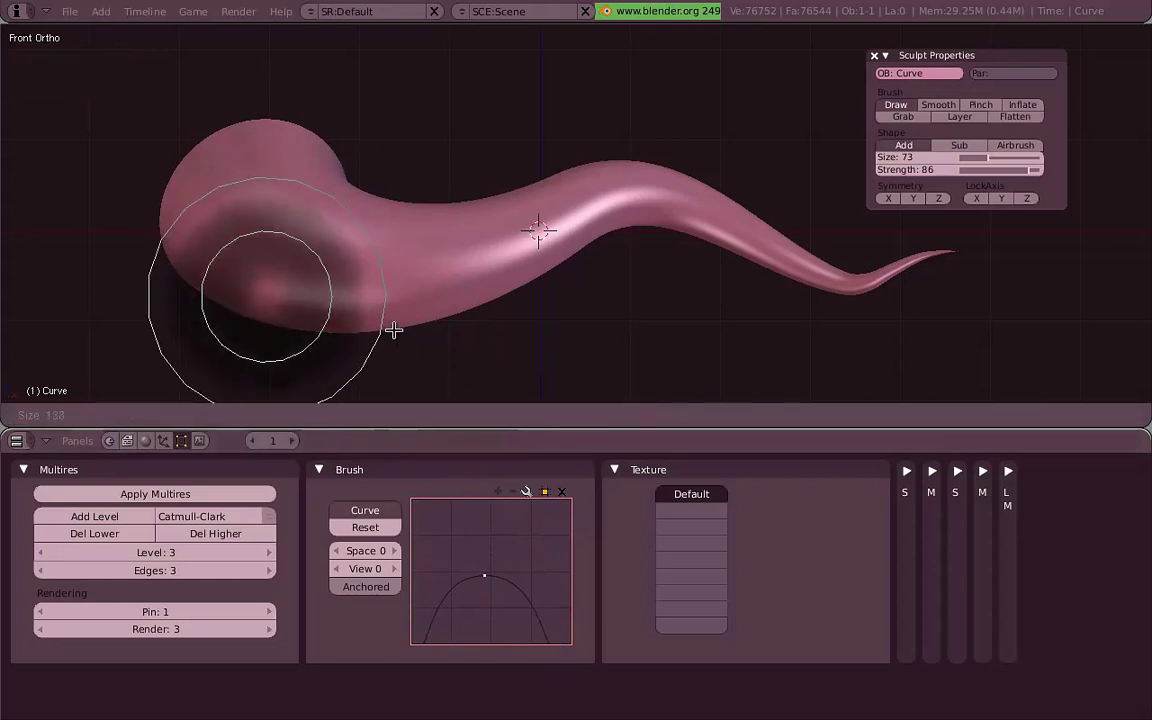
right_click(536, 232)
key(f)
right_click(390, 300)
Stamp a test dent on the tentacle and orbit to check it.
click(317, 258)
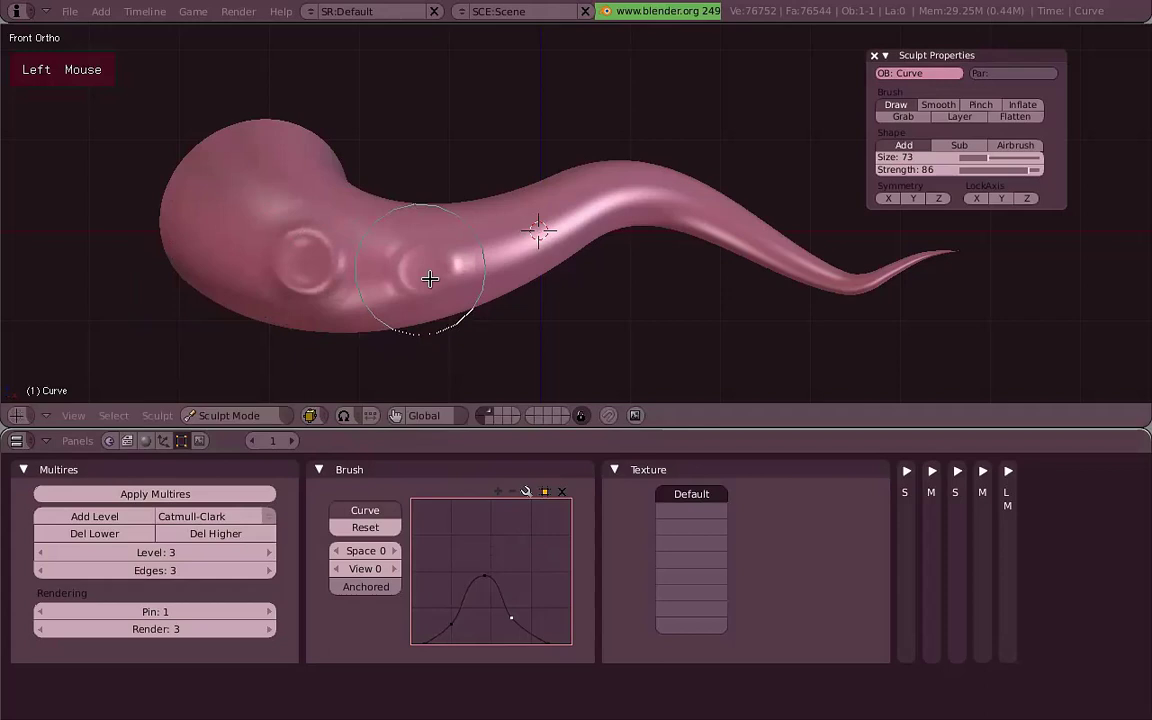
middle_click(441, 258)
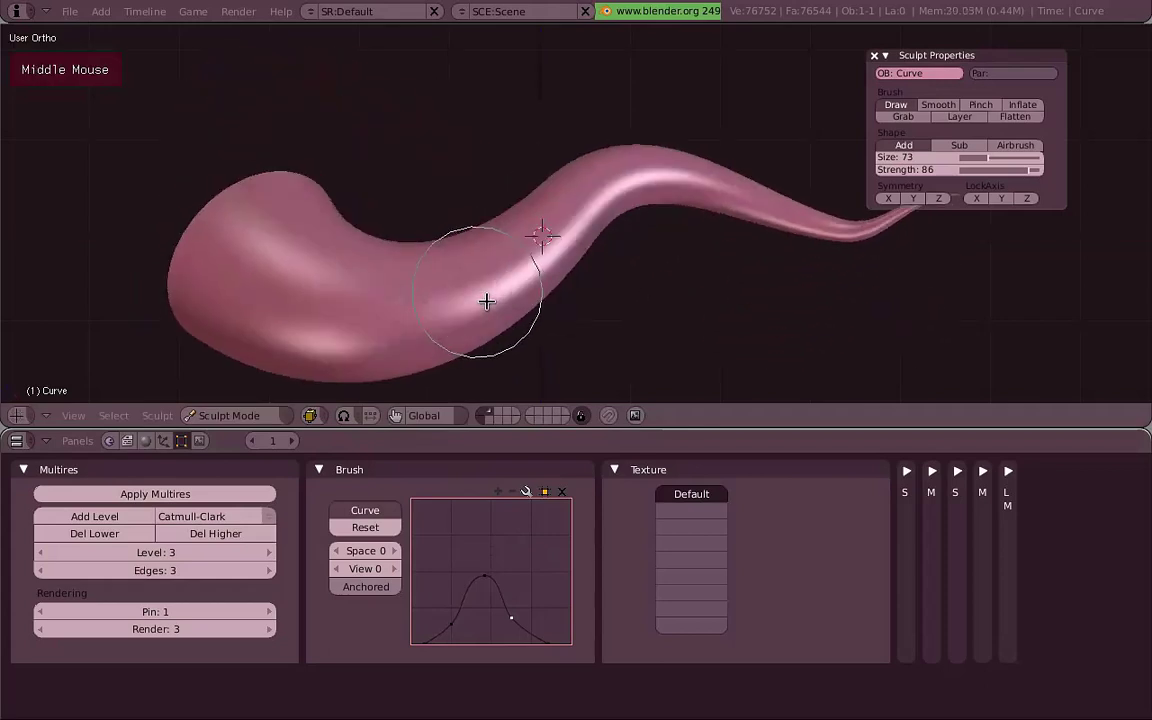
Undo the test dents so the tentacle is smooth again.
key(1)
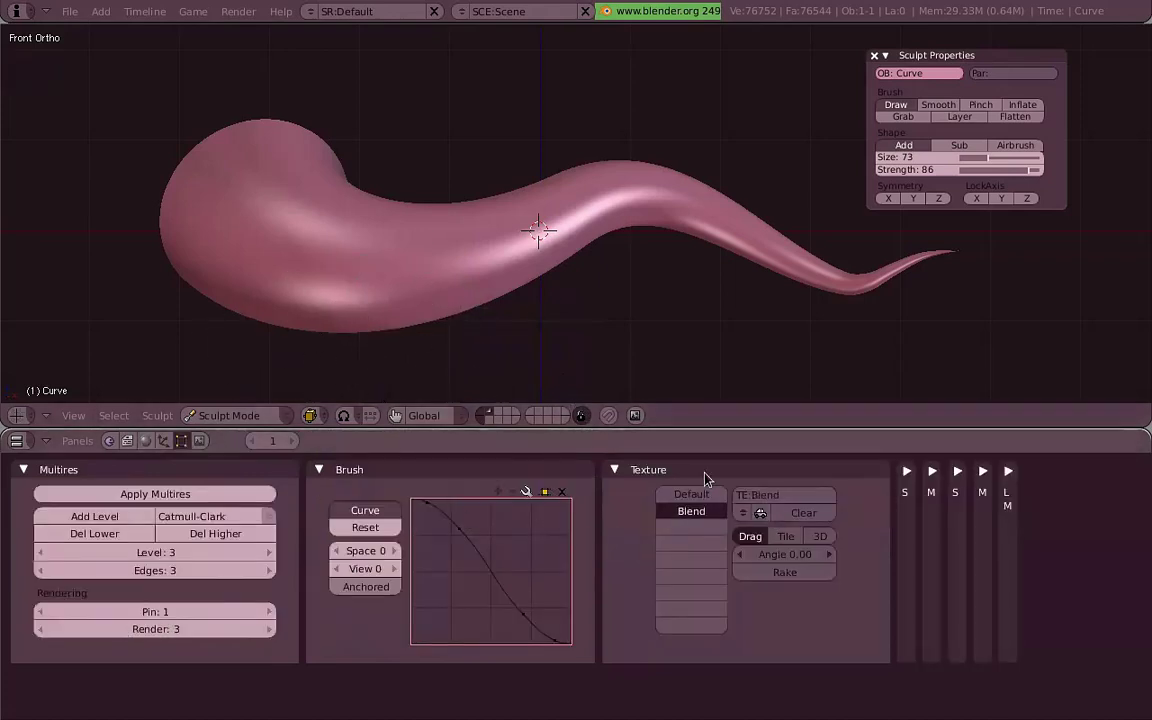
Preview the ring-shaped spherical Blend brush footprint over the tentacle with F.
right_click(428, 306)
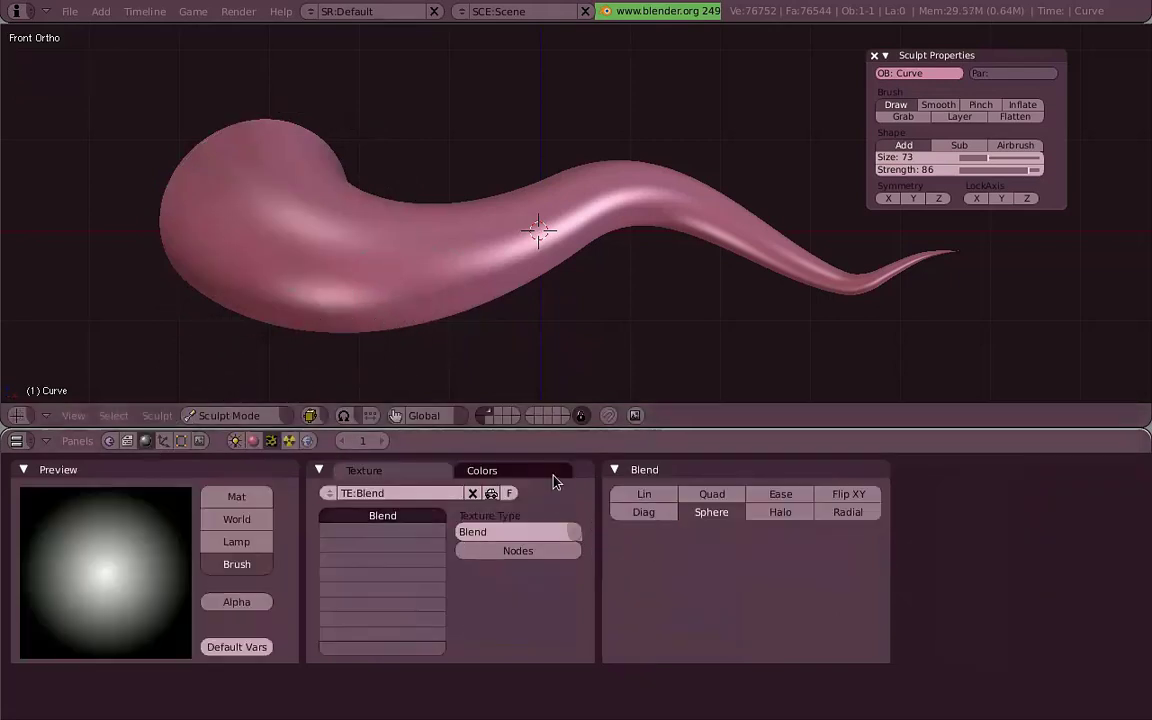
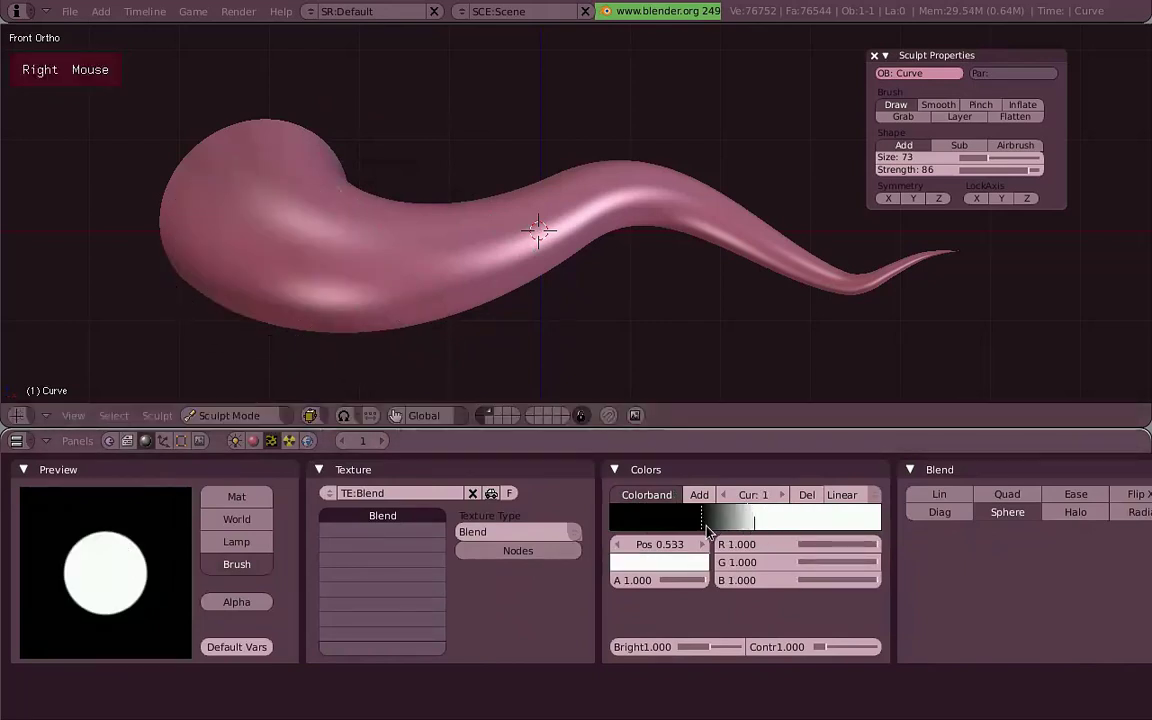
key(f)
right_click(334, 294)
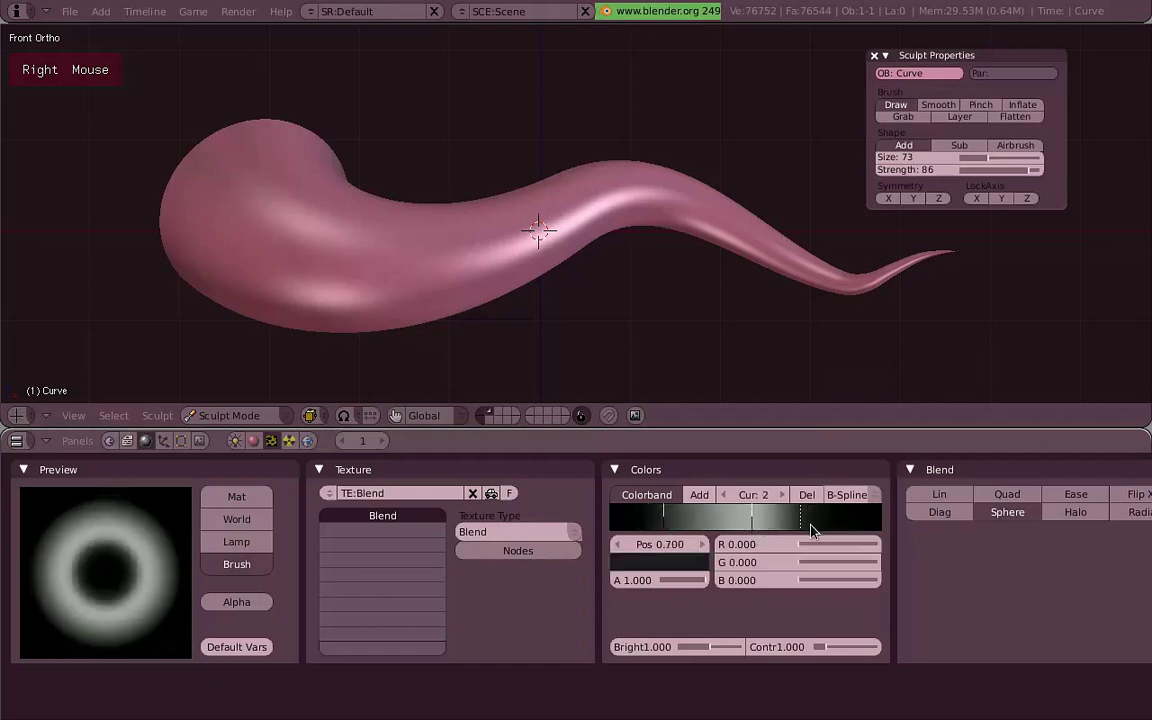
key(f)
right_click(536, 232)
Stamp trial ring-shaped suckers along the tentacle toward the thick end.
key(f)
right_click(483, 267)
right_click(302, 252)
click(329, 265)
middle_click(437, 231)
click(390, 168)
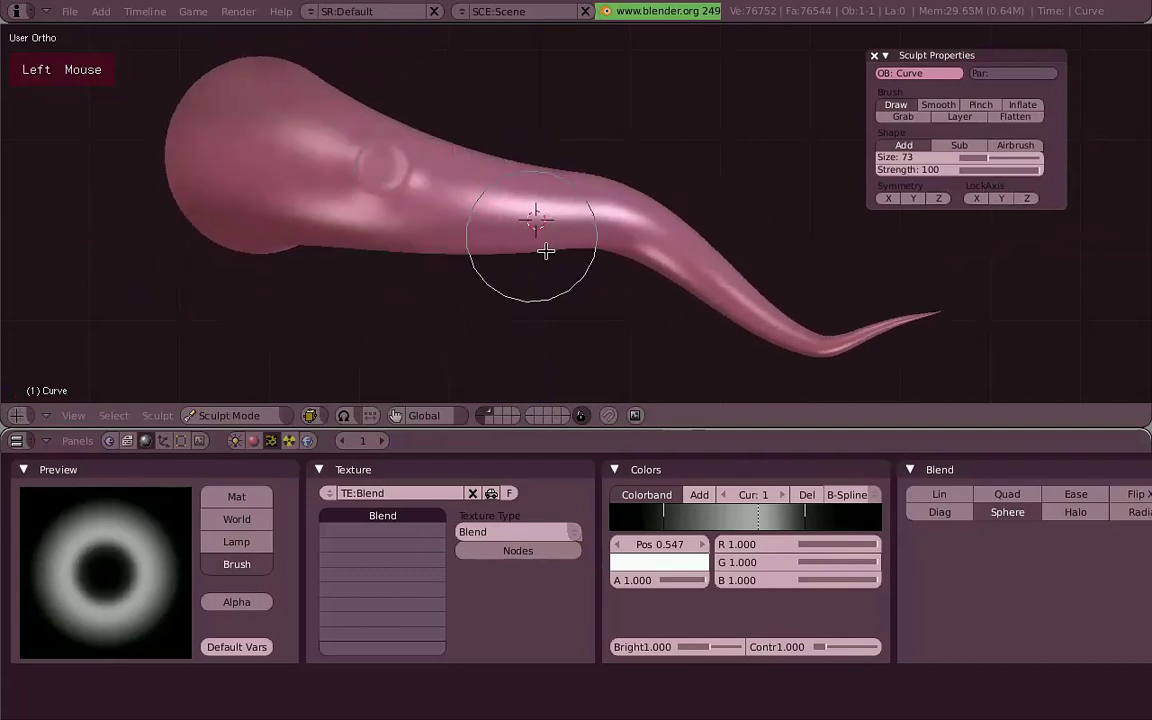
click(337, 187)
middle_click(497, 204)
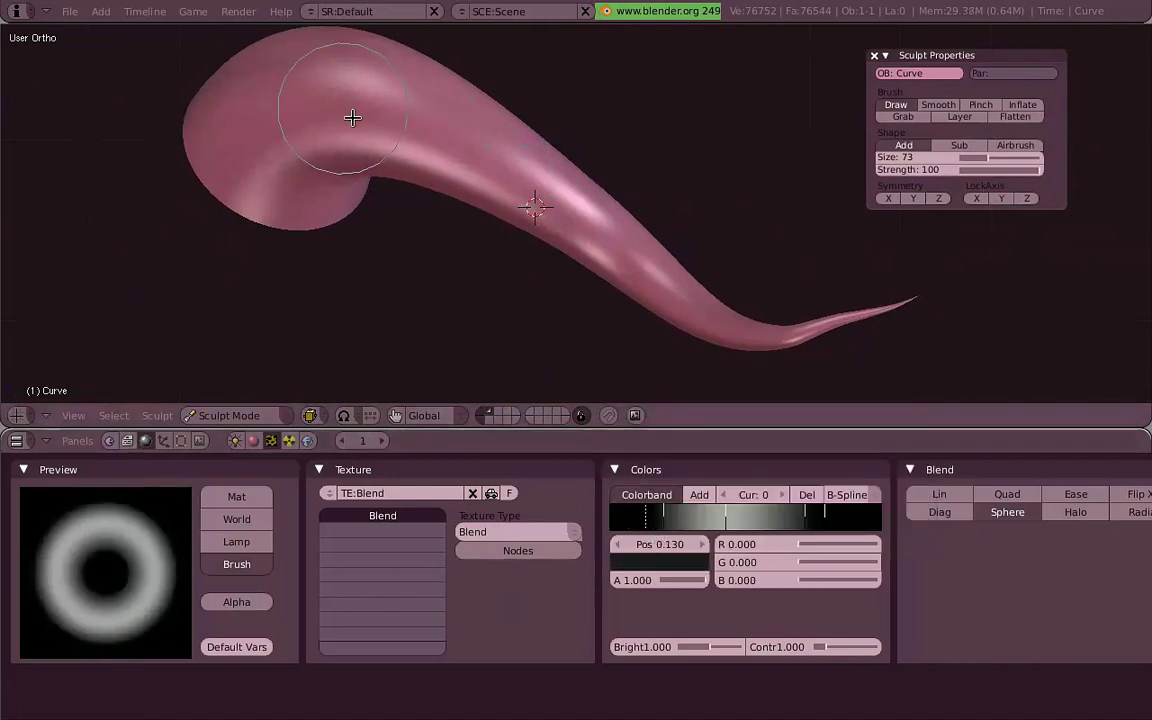
click(369, 120)
Stamp large and smaller trial suckers on the wide end, orbiting to inspect them.
middle_click(476, 118)
scroll(up, 3)
click(564, 305)
middle_click(478, 304)
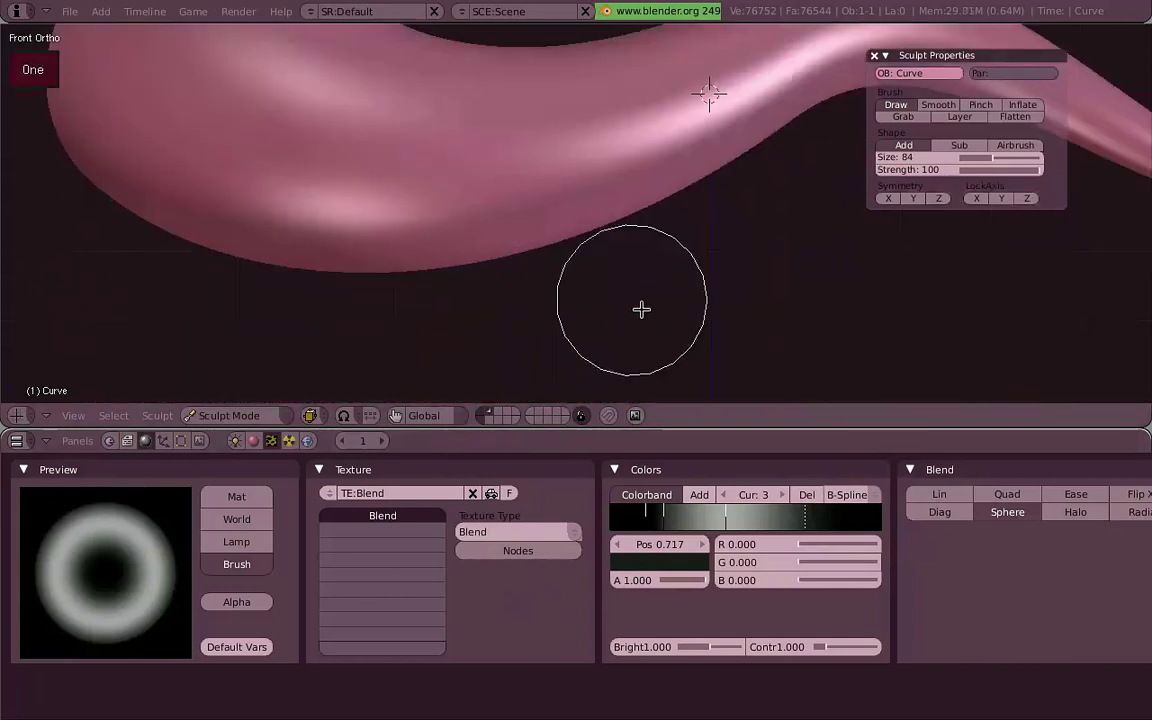
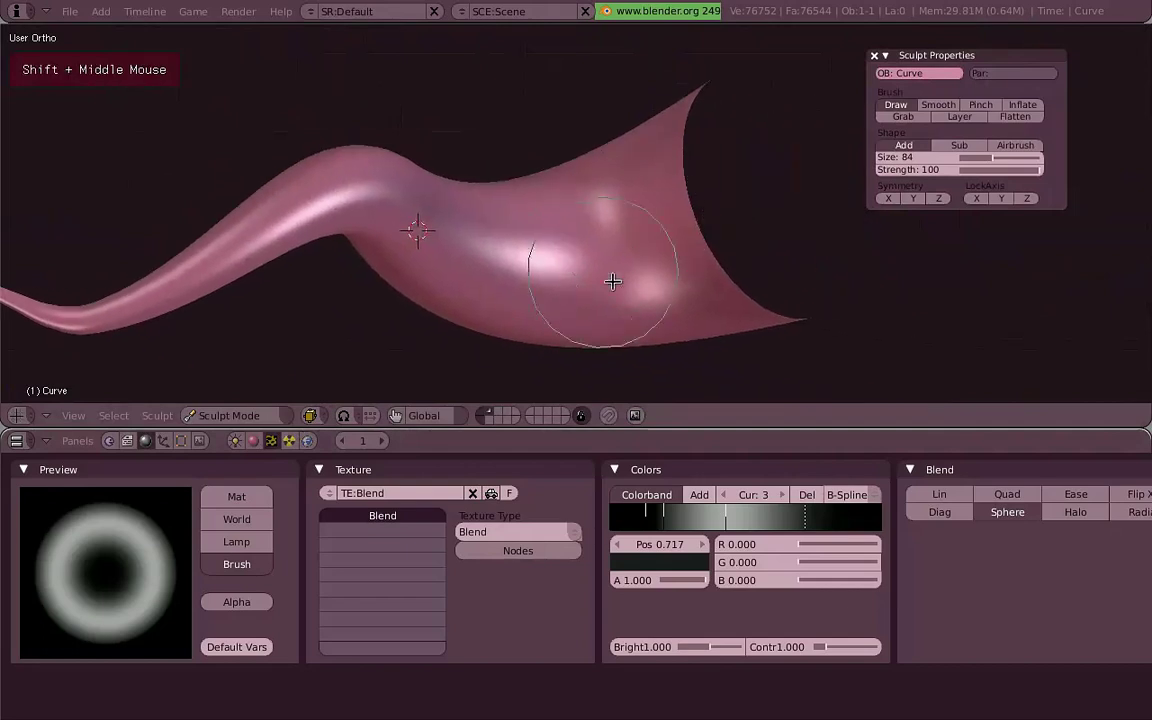
click(641, 254)
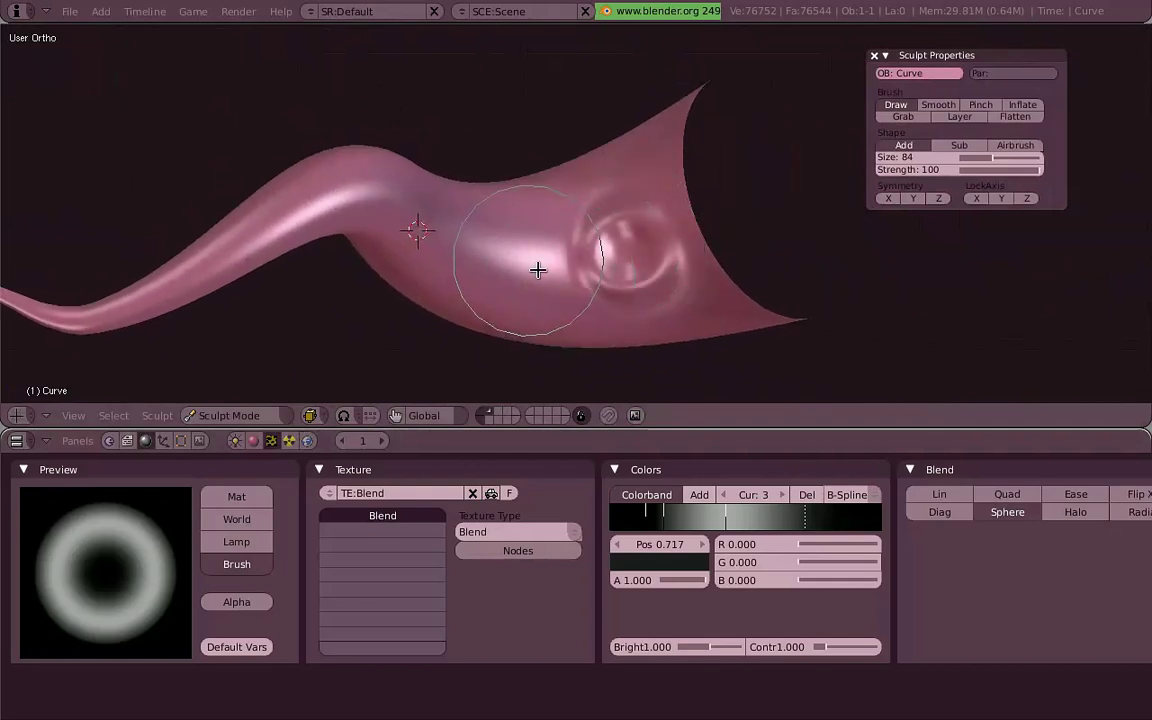
click(522, 270)
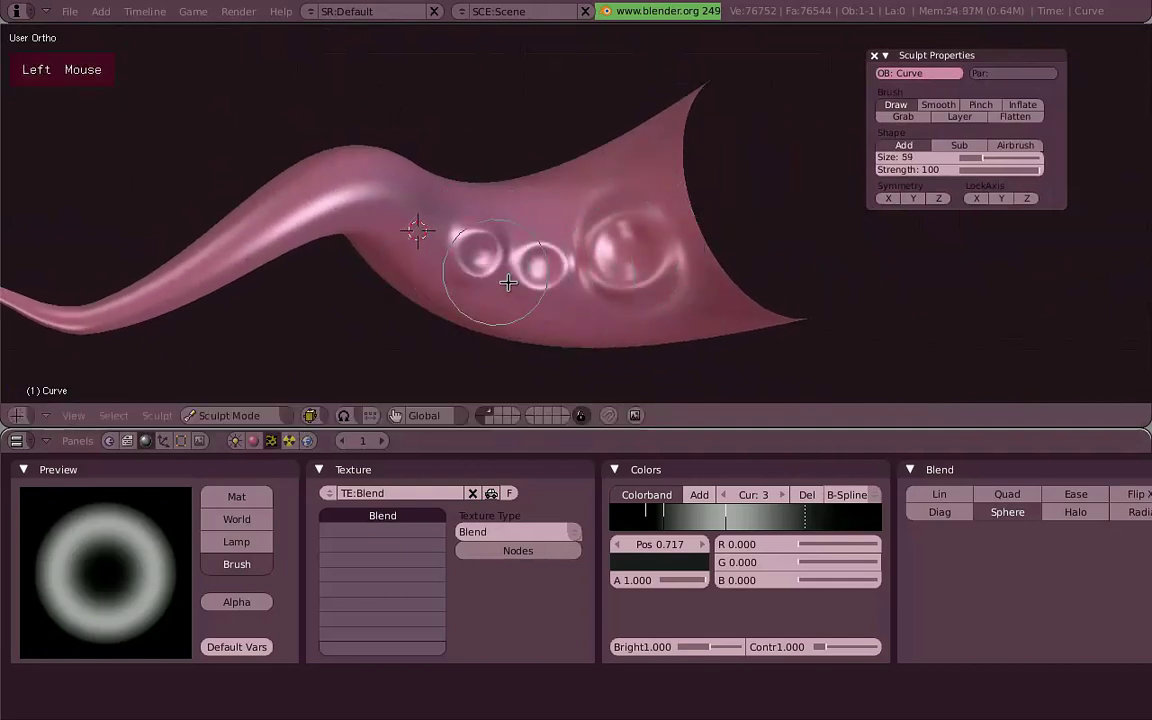
middle_click(687, 265)
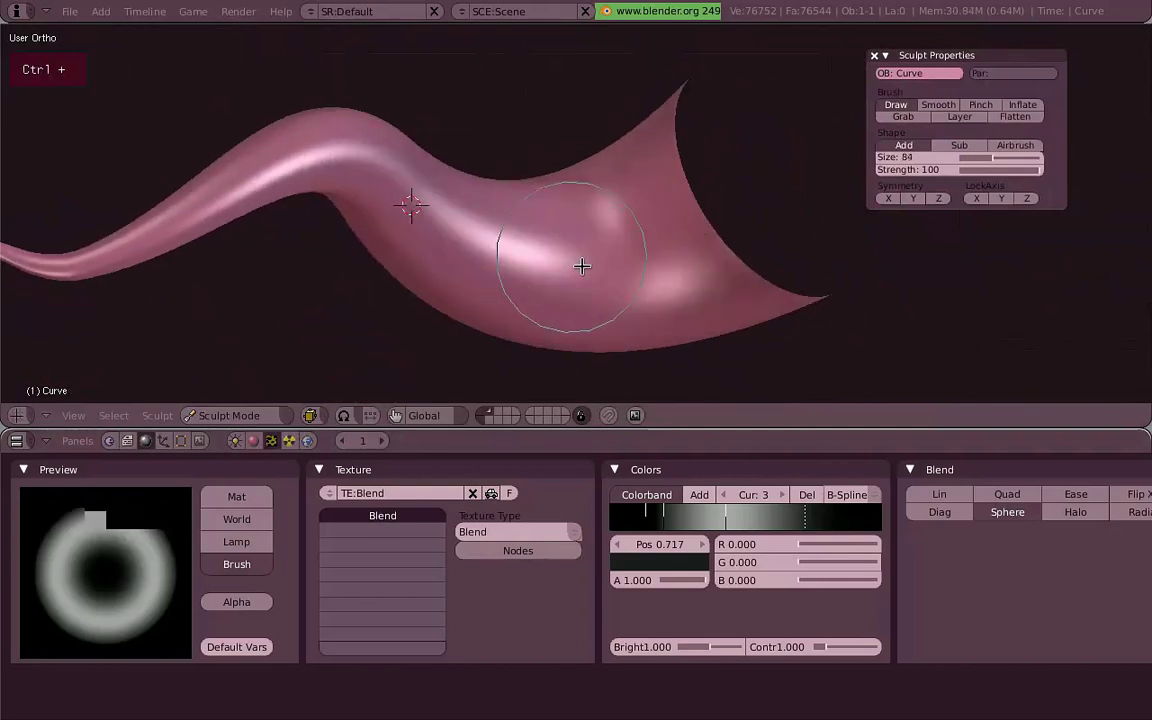
click(599, 251)
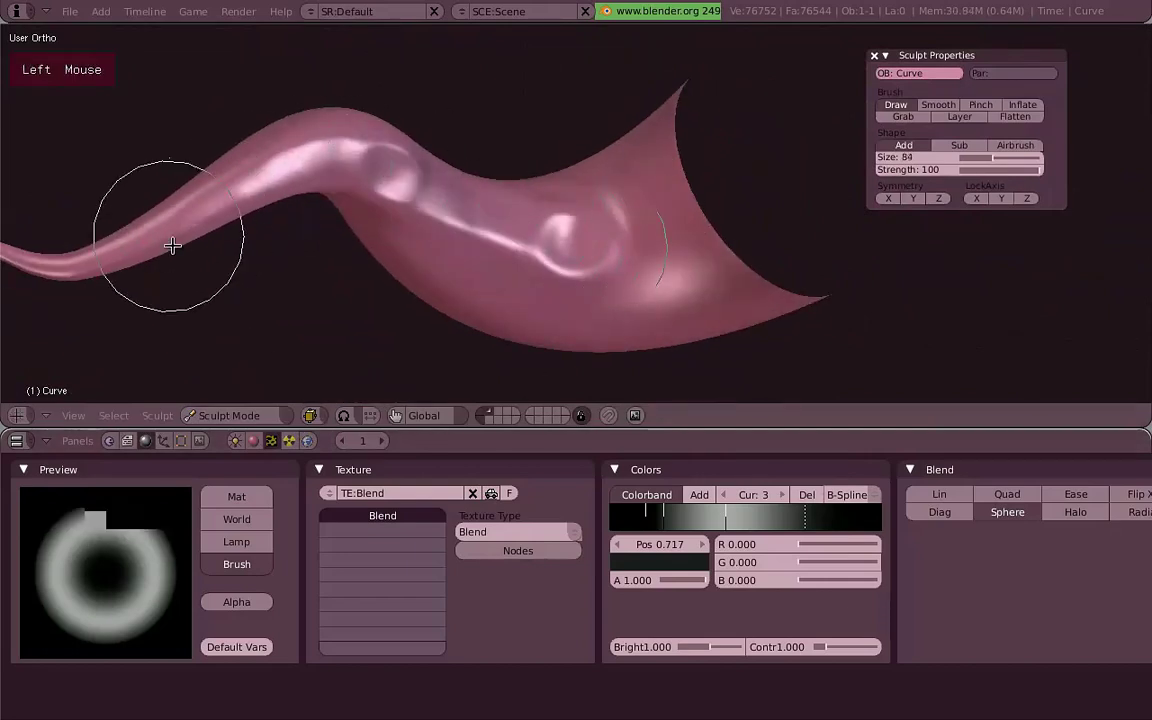
middle_click(572, 279)
middle_click(589, 264)
Undo the trial stamps, enable Anchored and set the brush strength to 50.
key(1)
key(ctrl+1)
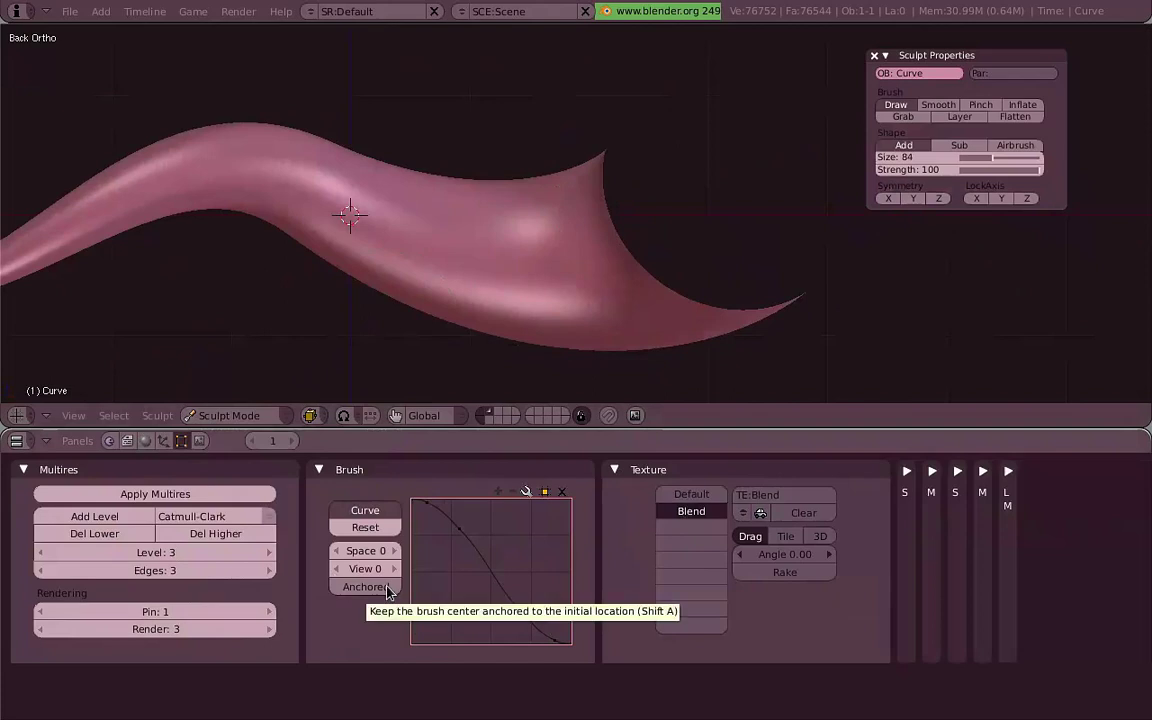
click(523, 261)
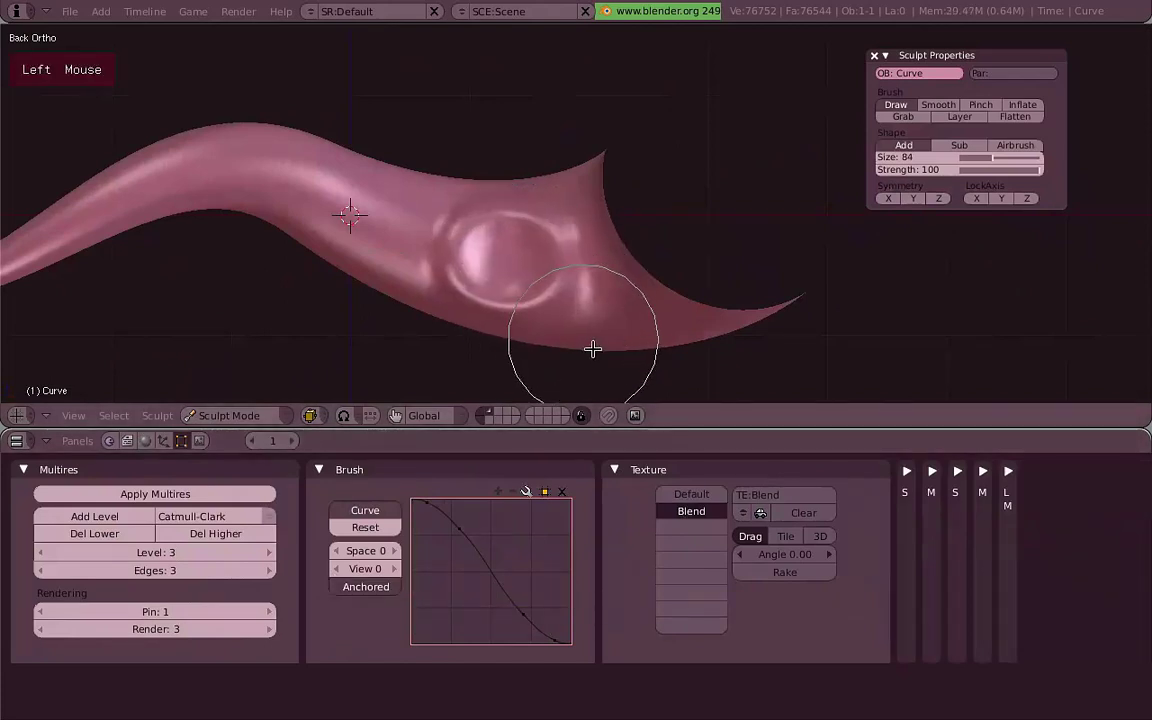
middle_click(571, 232)
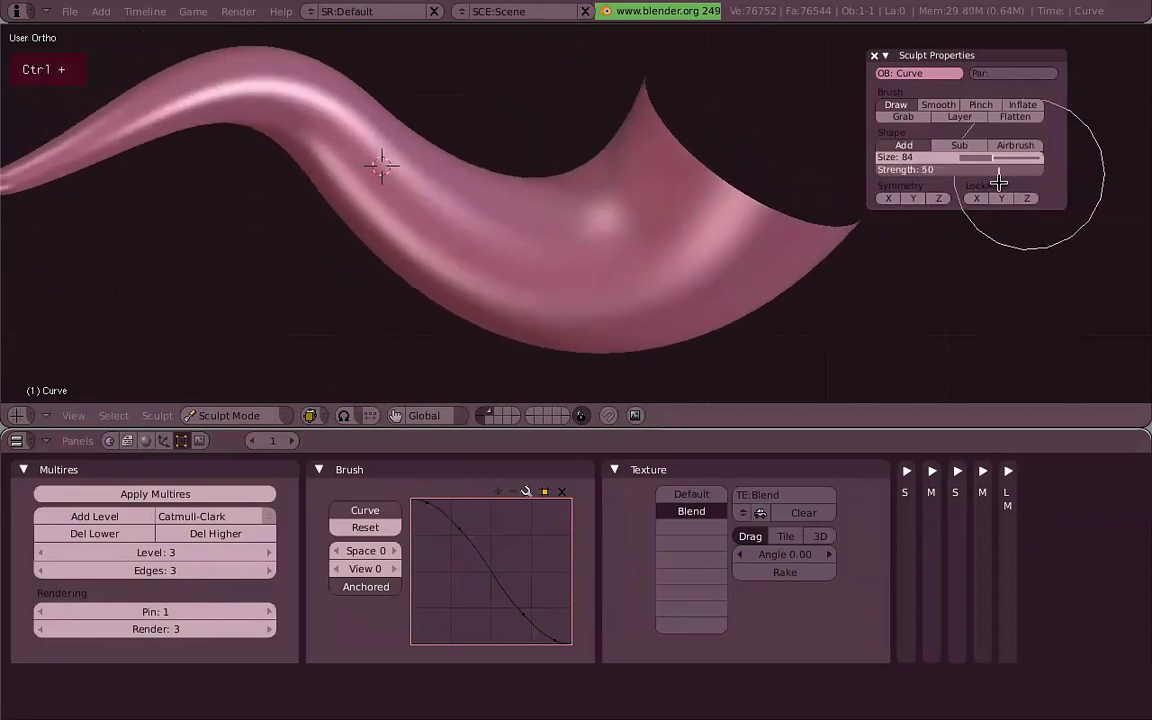
click(521, 261)
middle_click(672, 236)
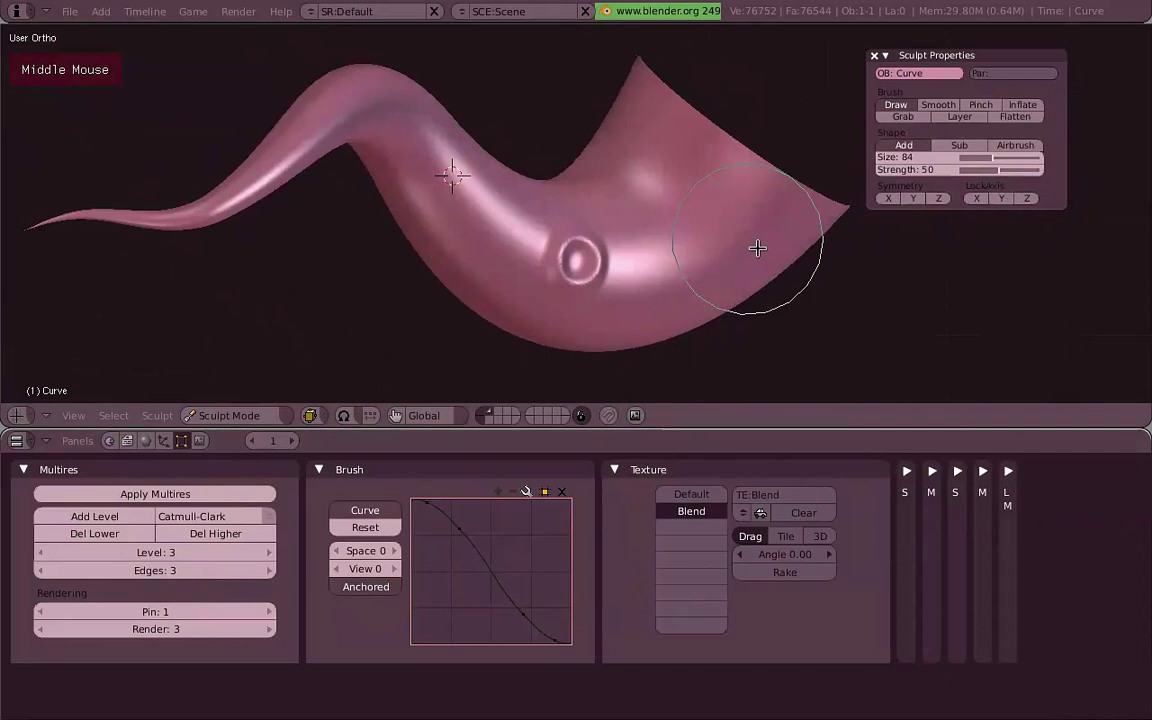
Stamp a row of ring-shaped suckers along the tentacle's underside from the wide end.
click(704, 212)
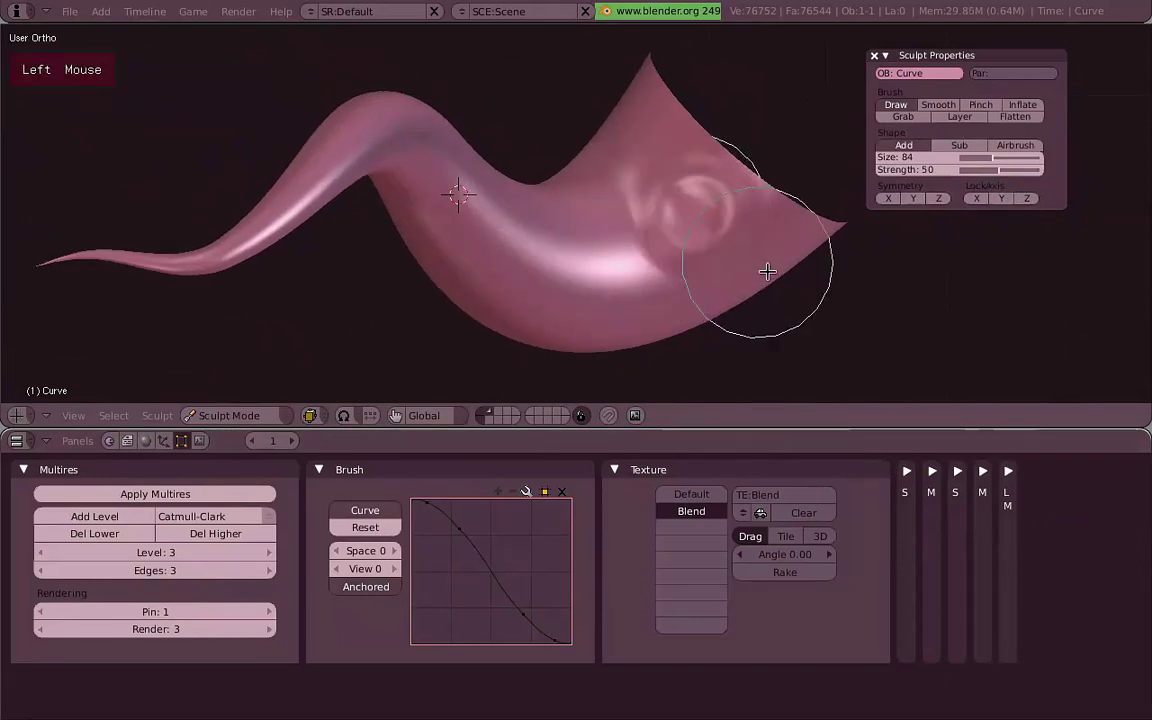
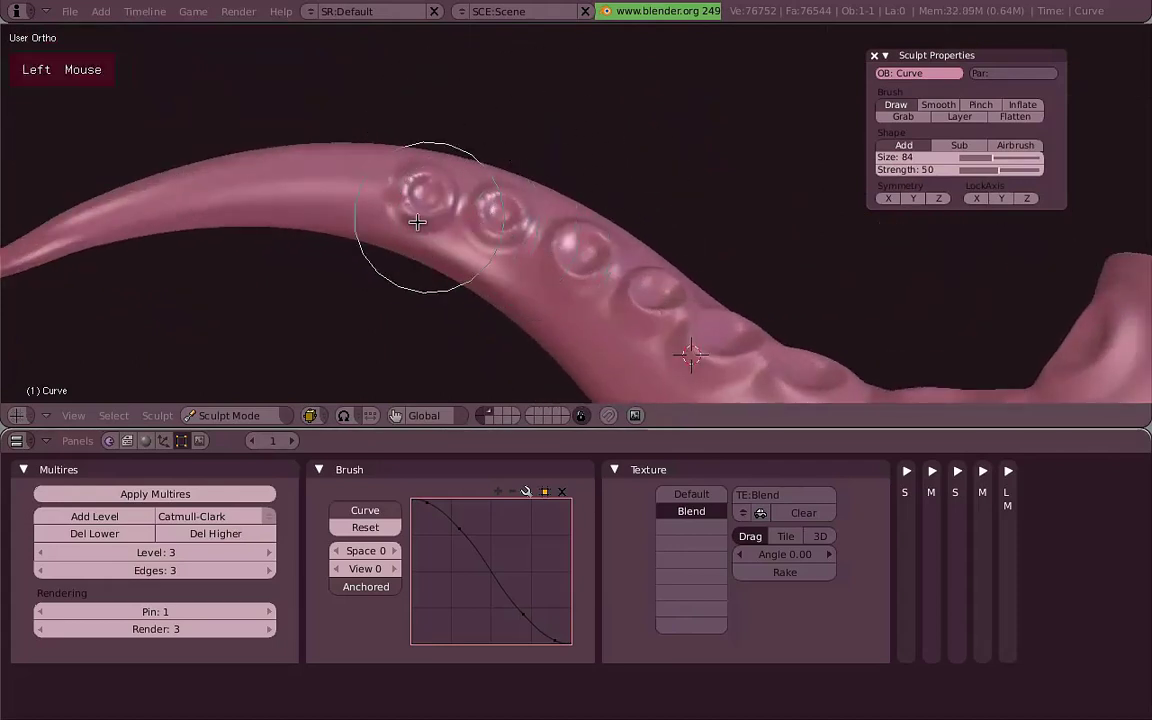
click(350, 194)
middle_click(477, 156)
scroll(up, 3)
click(473, 264)
click(418, 279)
scroll(down, 3)
middle_click(588, 281)
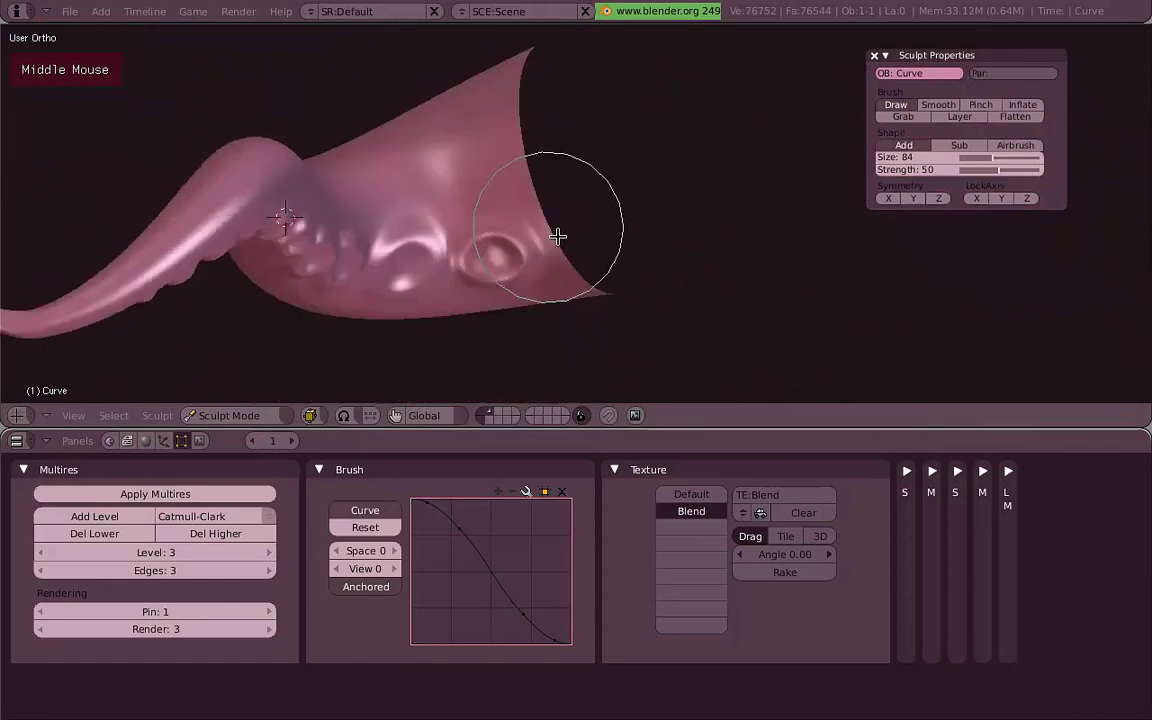
scroll(up, 3)
click(563, 231)
middle_click(464, 221)
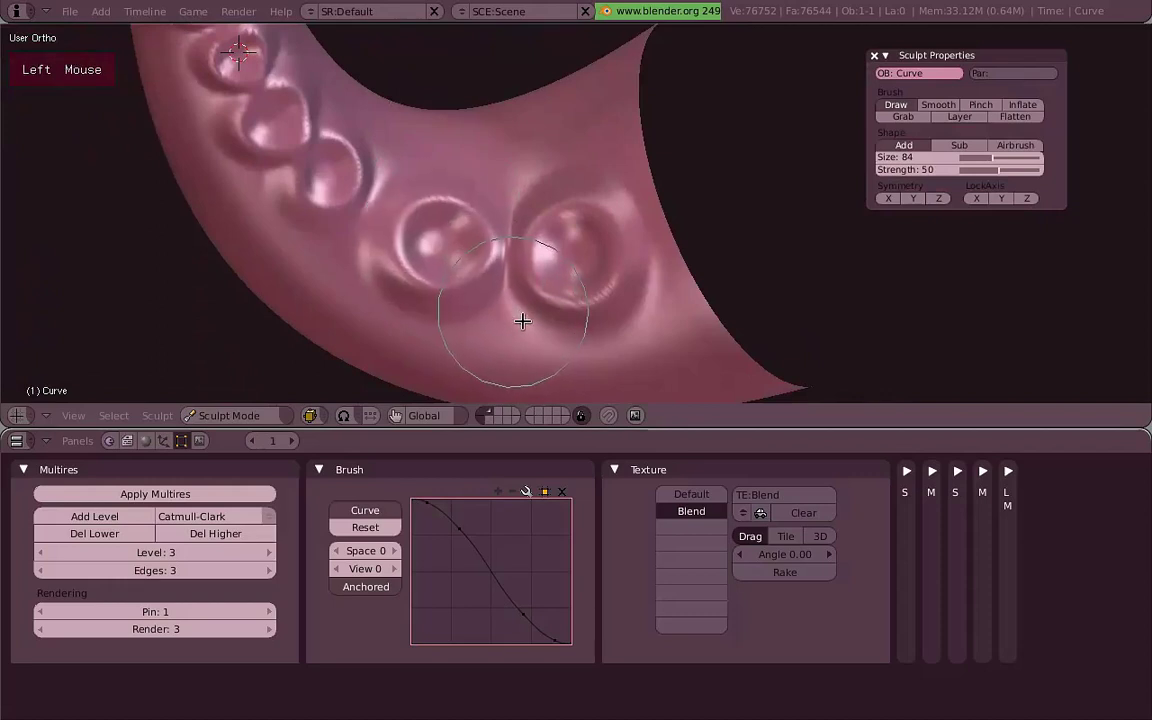
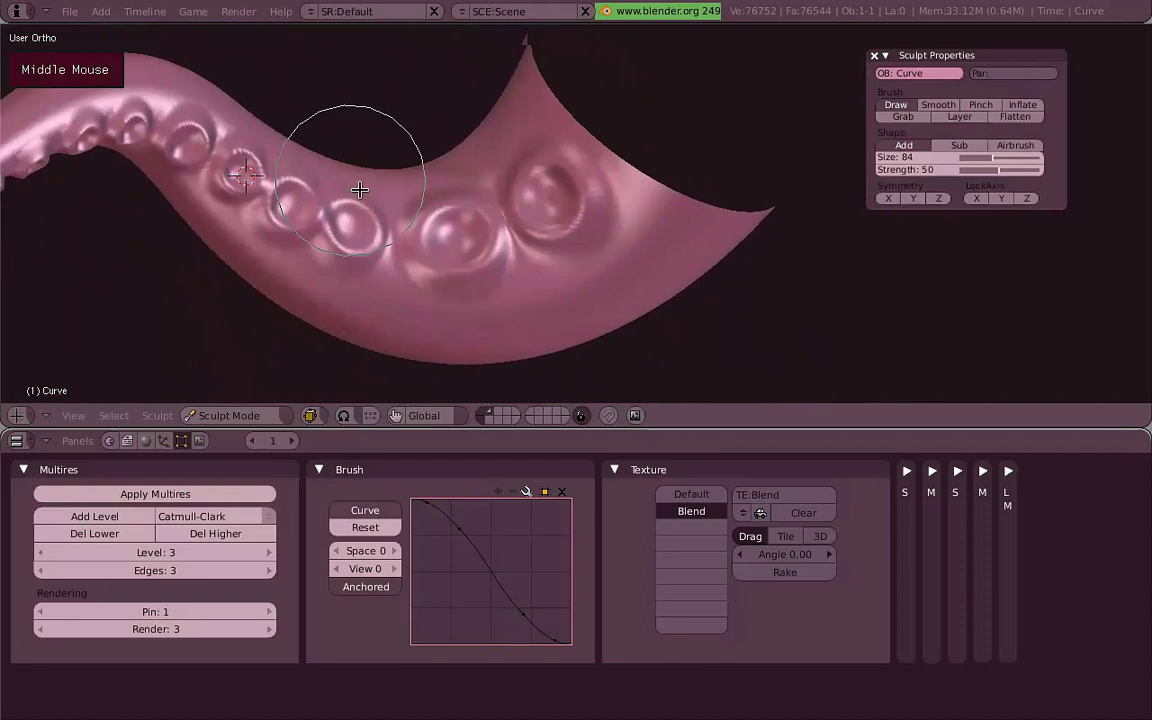
middle_click(568, 216)
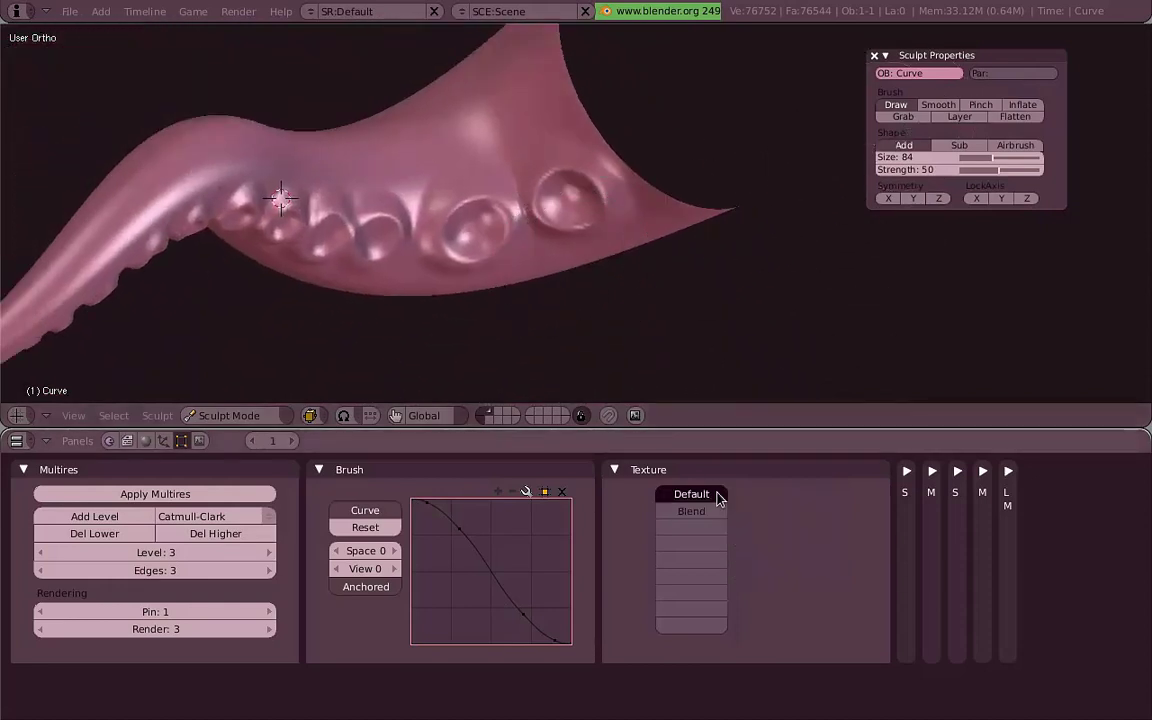
Shrink the brush, turn off Anchored and raise a thin ridge along the sucker rims.
right_click(490, 238)
key(f)
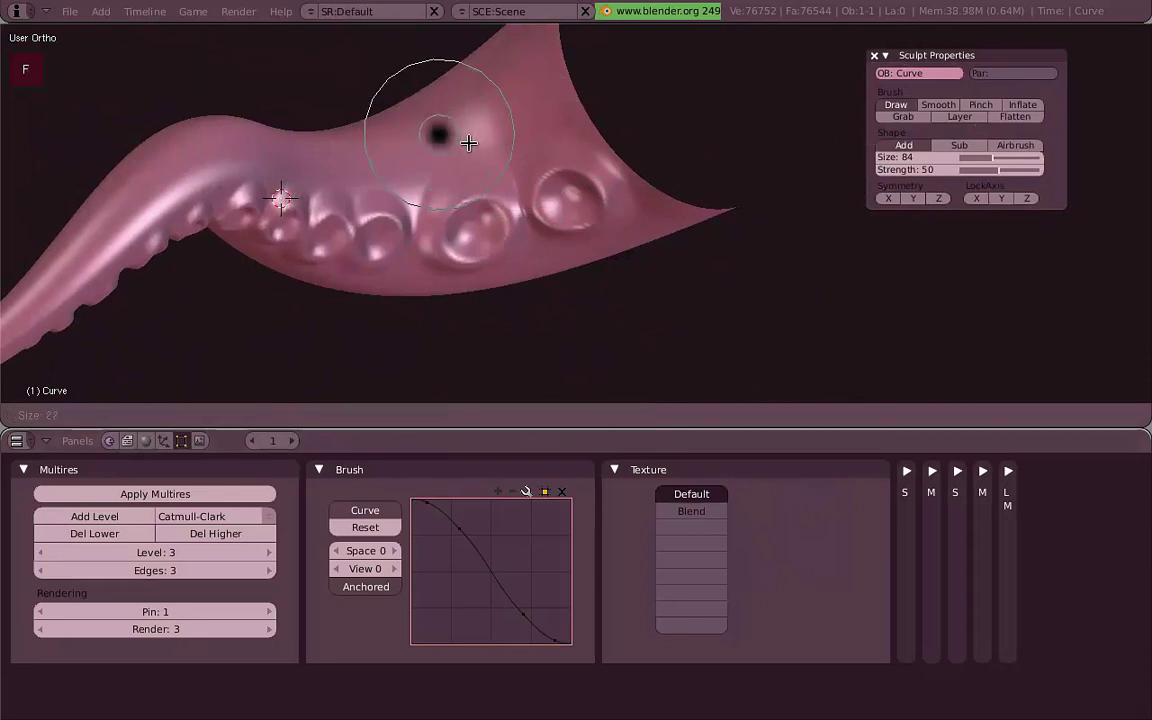
click(467, 137)
click(594, 133)
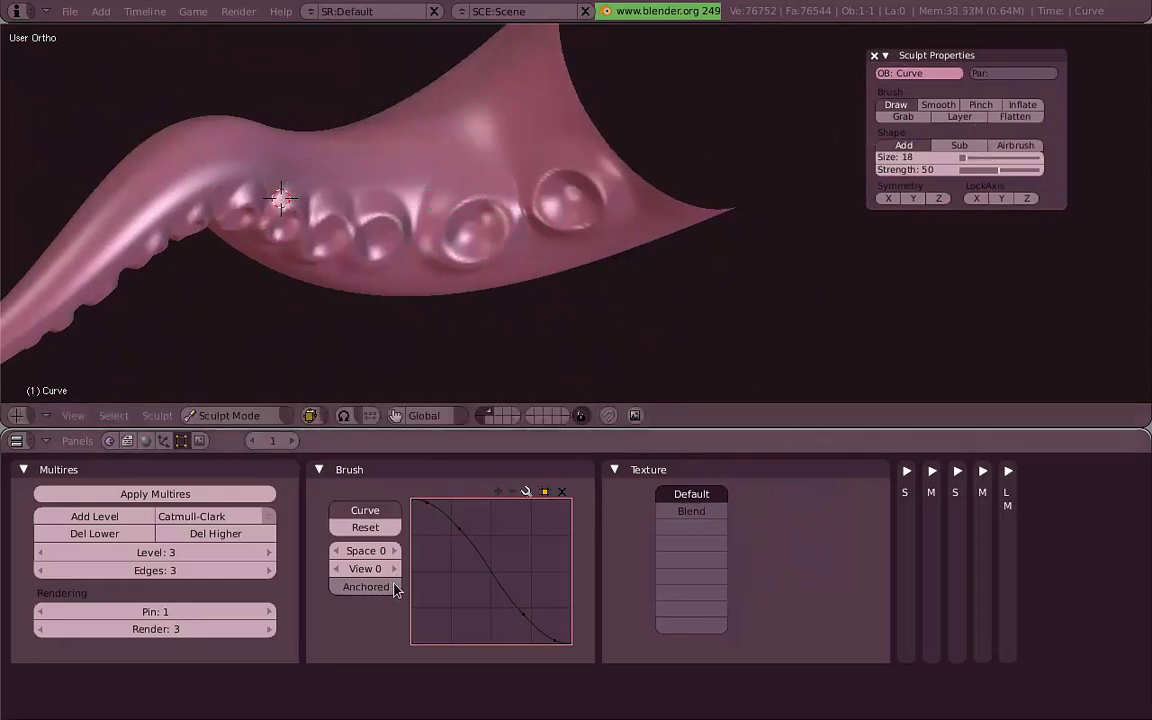
click(588, 146)
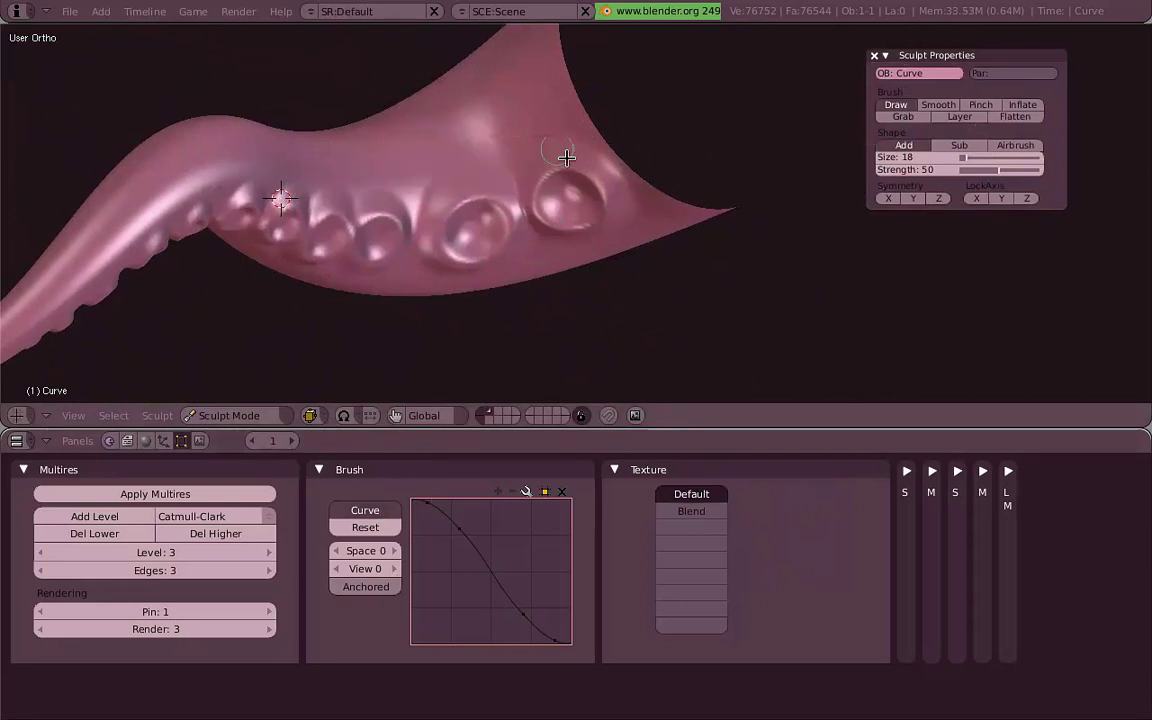
middle_click(553, 184)
click(580, 112)
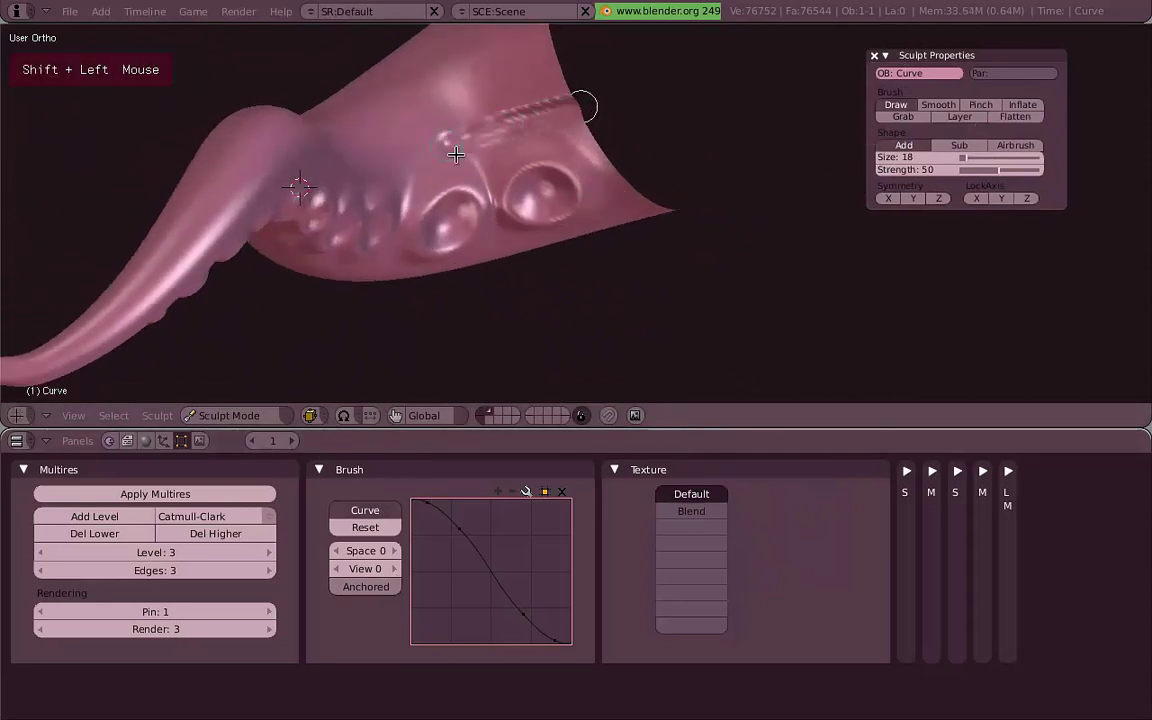
middle_click(434, 172)
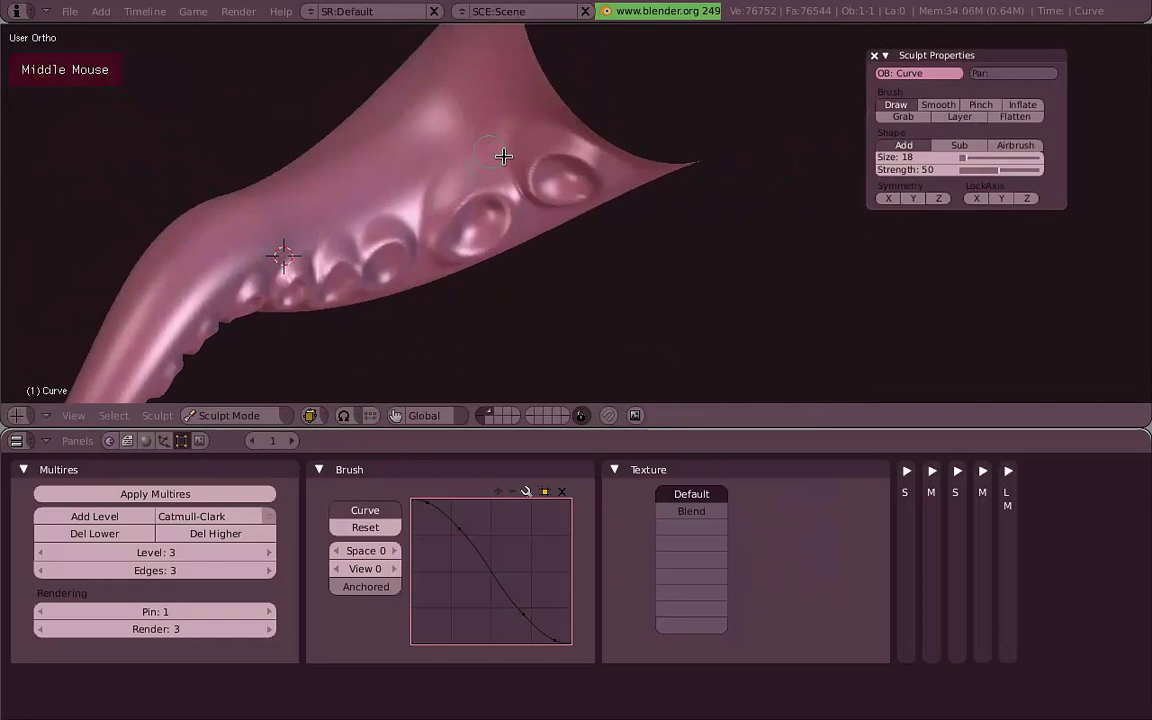
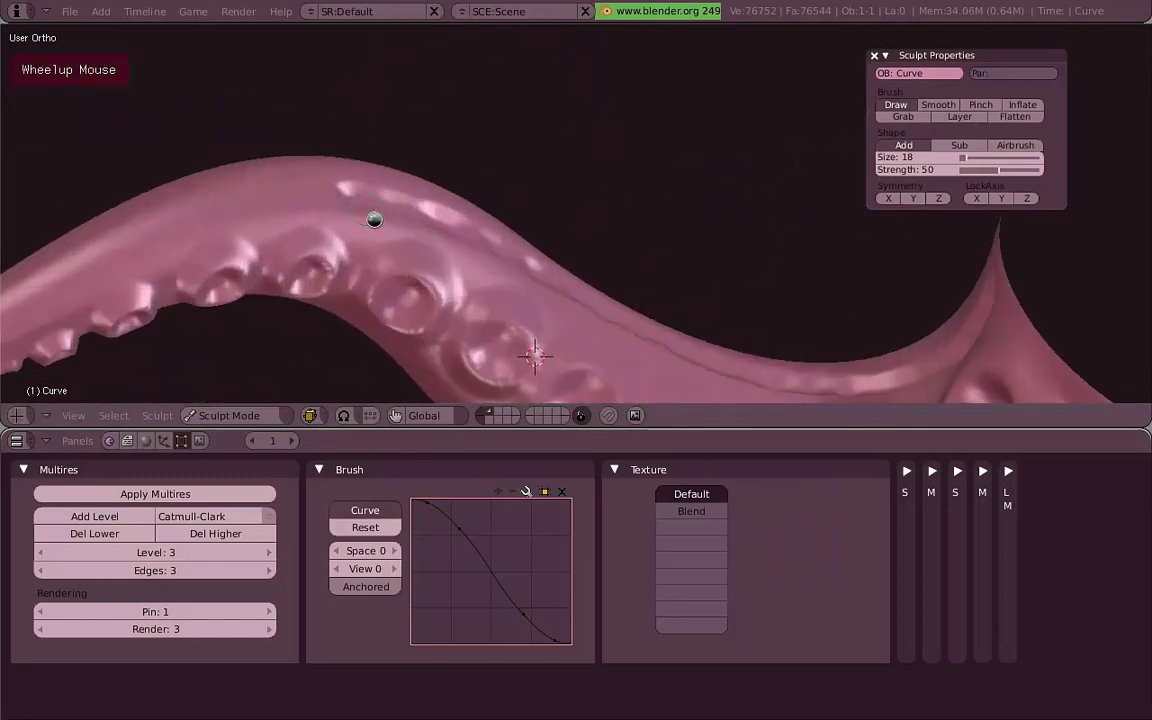
Carve and deepen a groove beside the suckers toward the tentacle tip.
middle_click(306, 193)
scroll(down, 3)
key(f)
double_click(255, 240)
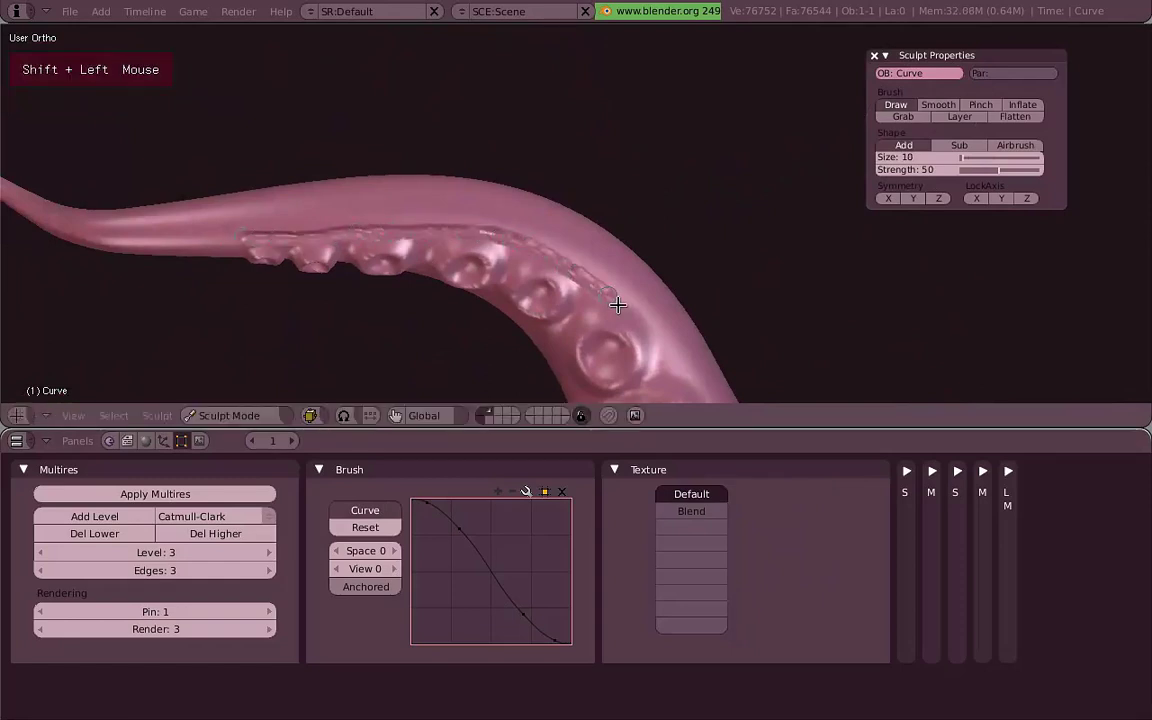
middle_click(551, 238)
key(f)
double_click(498, 214)
middle_click(603, 362)
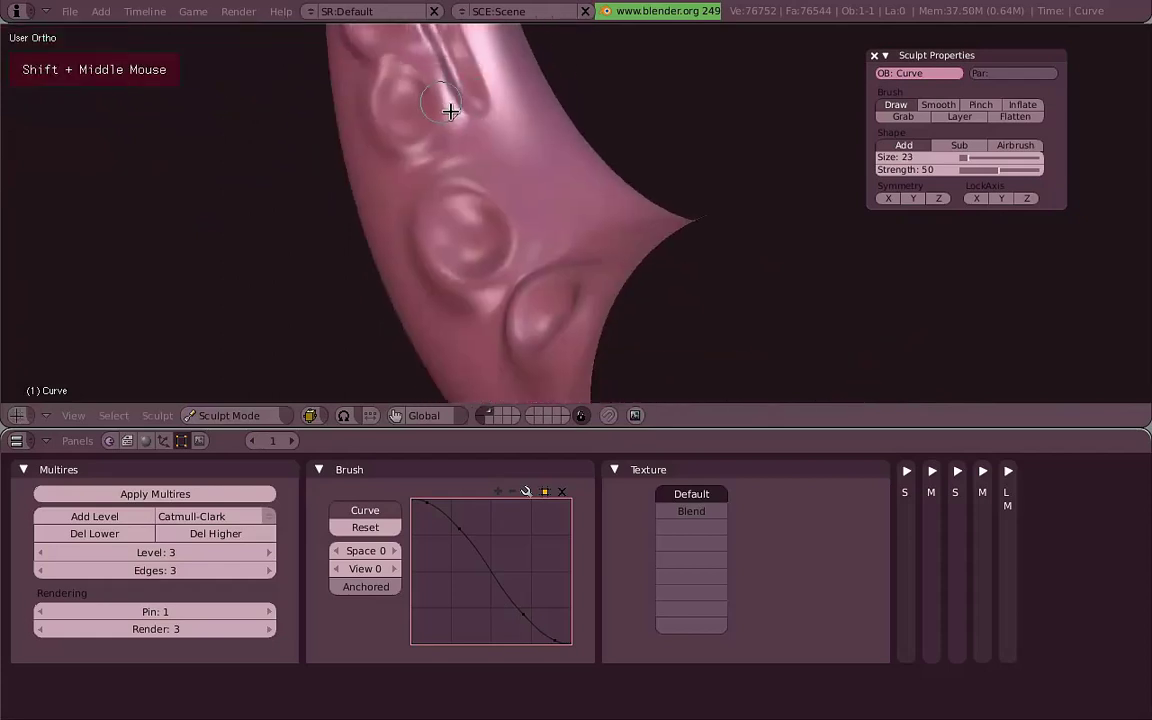
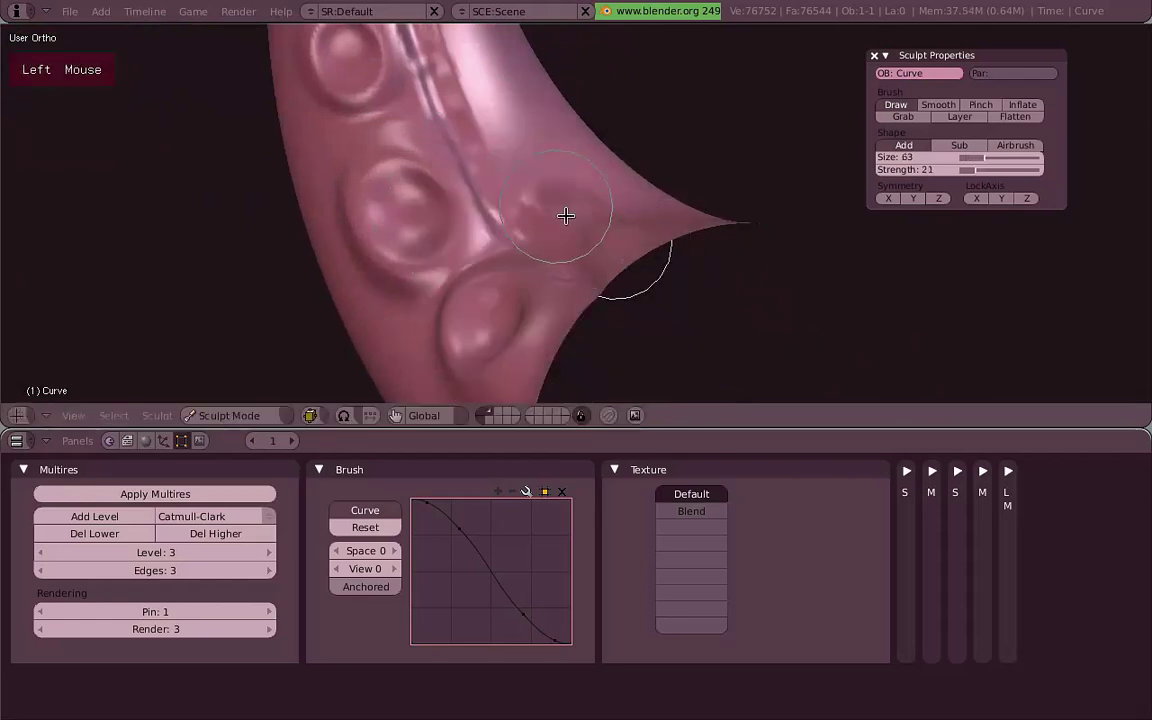
Smooth the surface and ridge along the groove beside the suckers.
middle_click(528, 148)
click(572, 269)
middle_click(534, 155)
click(526, 324)
middle_click(481, 199)
key(f)
click(531, 268)
middle_click(526, 286)
key(f)
click(486, 262)
Smooth the bumps above the suckers, then pinch the groove edges together with the Pinch brush.
scroll(down, 3)
middle_click(572, 242)
scroll(up, 3)
click(578, 203)
scroll(up, 3)
key(s)
click(391, 196)
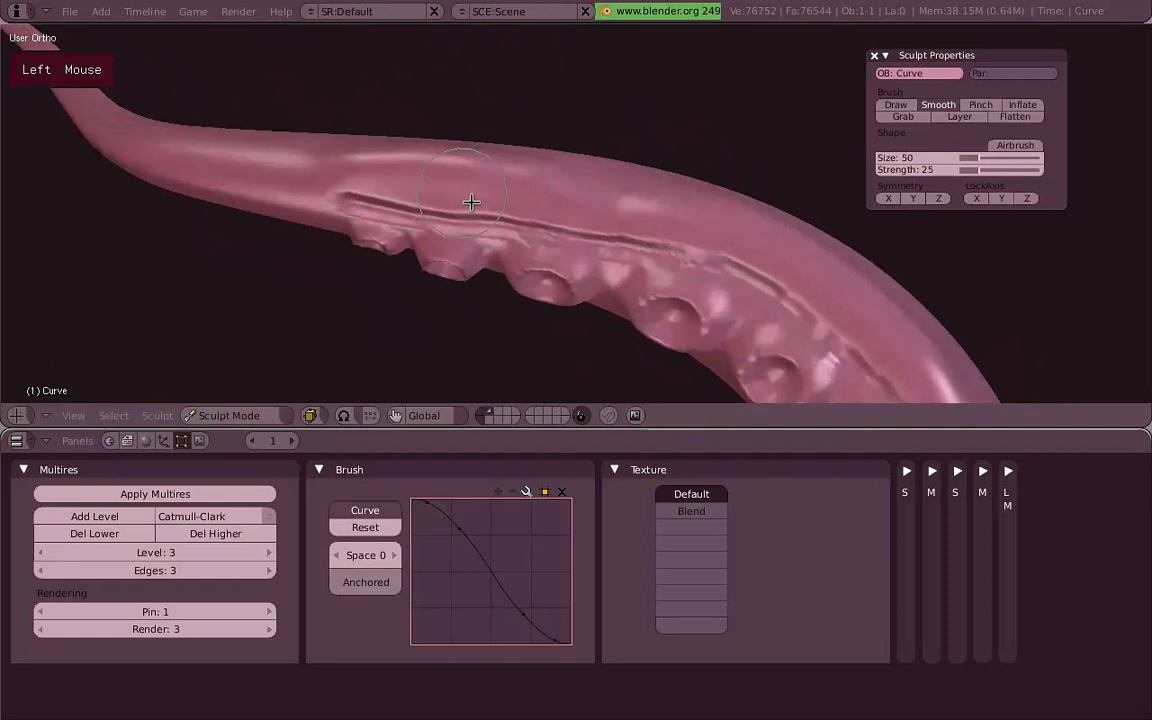
key(p)
click(443, 197)
scroll(up, 3)
Pinch the groove and the ridge above the suckers into a sharp crease.
middle_click(524, 195)
middle_click(560, 222)
click(443, 287)
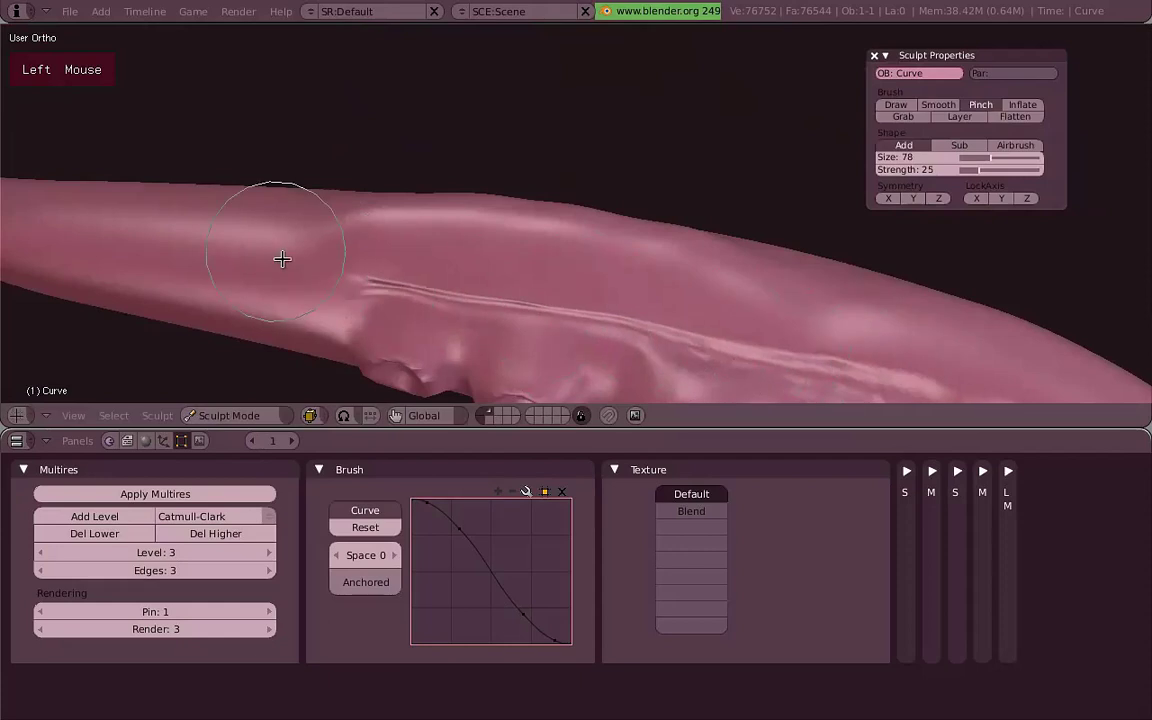
scroll(down, 3)
middle_click(741, 272)
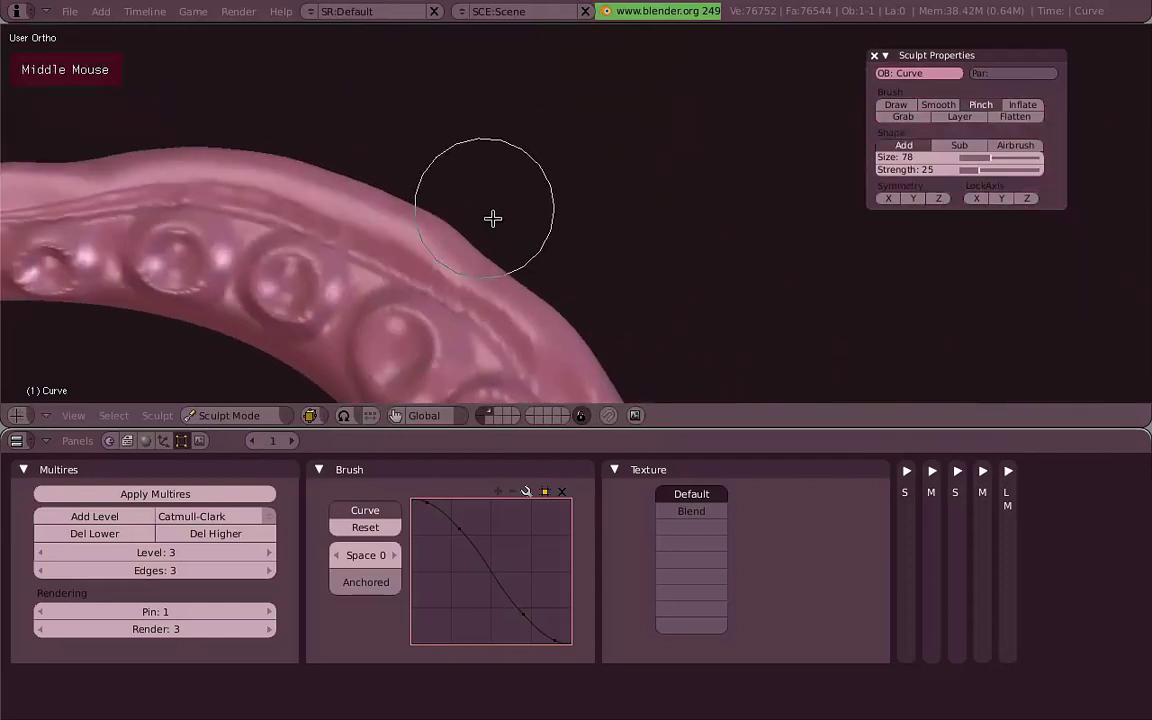
scroll(up, 3)
click(504, 191)
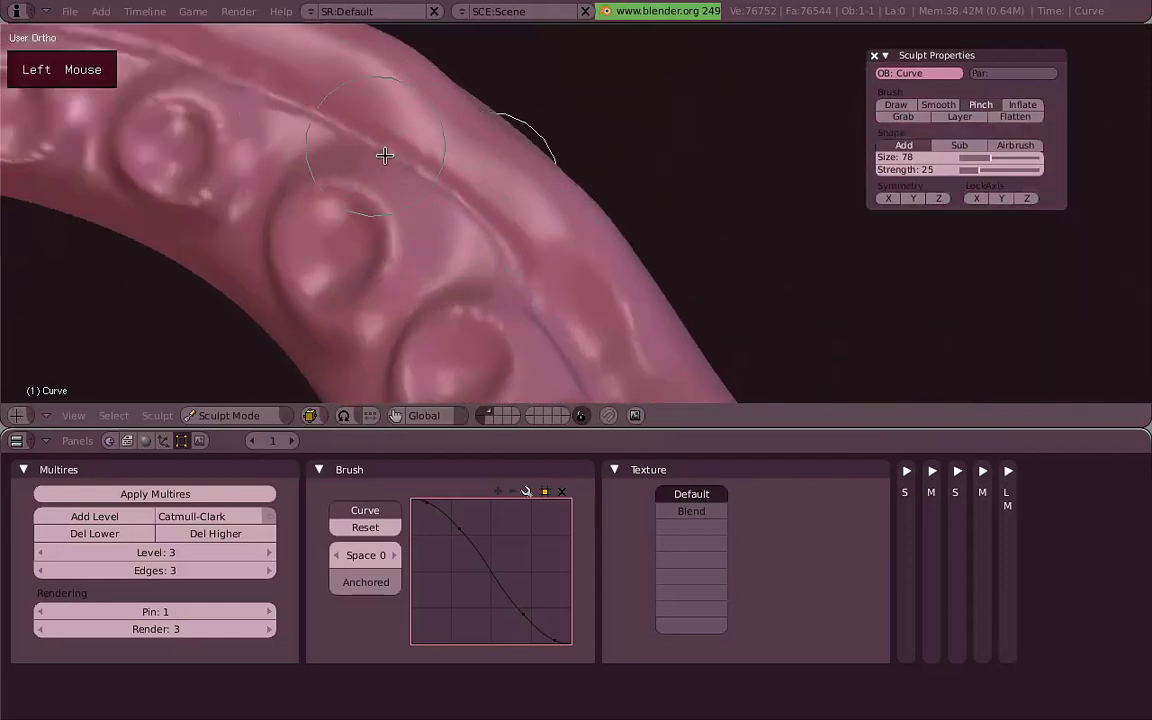
scroll(down, 3)
middle_click(601, 282)
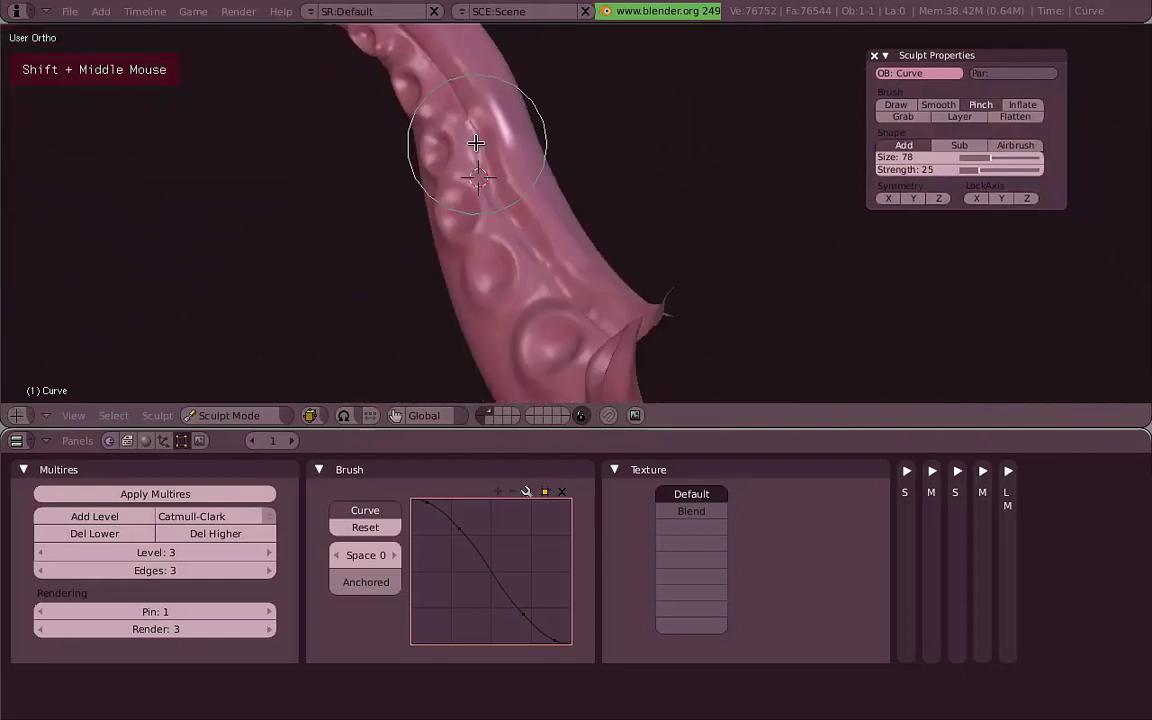
scroll(up, 3)
click(531, 303)
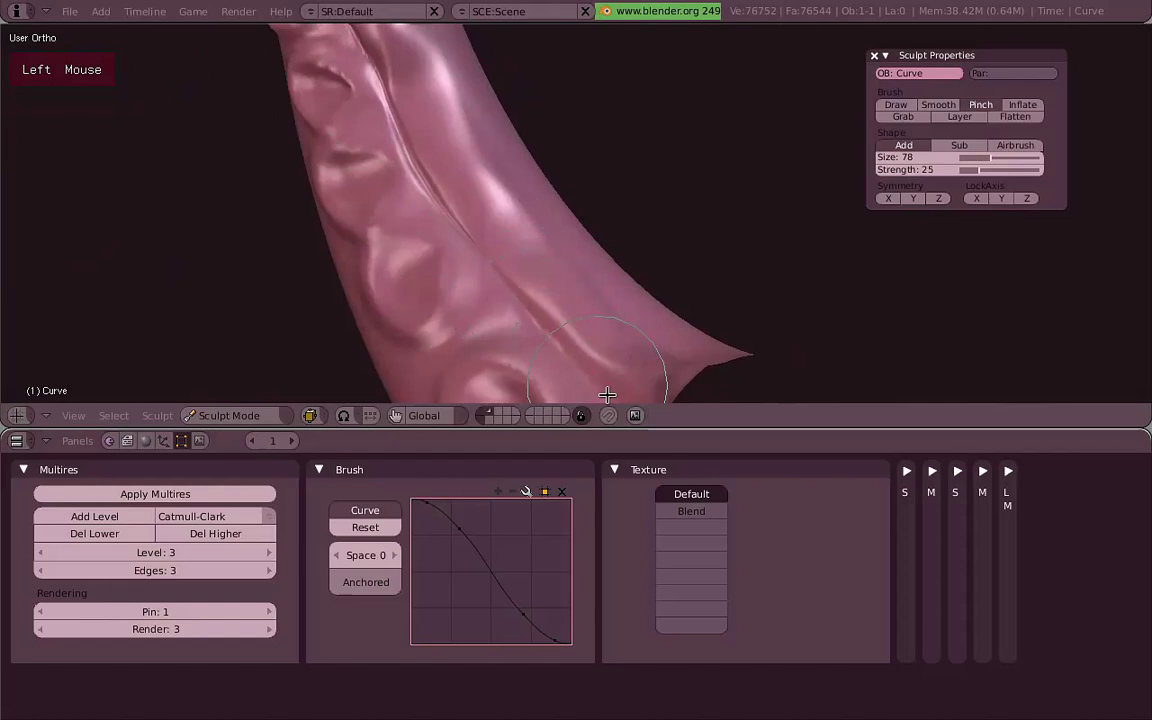
Pinch the wrinkled folds near the tentacle tip into tighter creases.
middle_click(632, 452)
scroll(up, 3)
middle_click(487, 279)
scroll(up, 3)
click(566, 218)
middle_click(542, 211)
click(539, 232)
scroll(down, 3)
middle_click(581, 261)
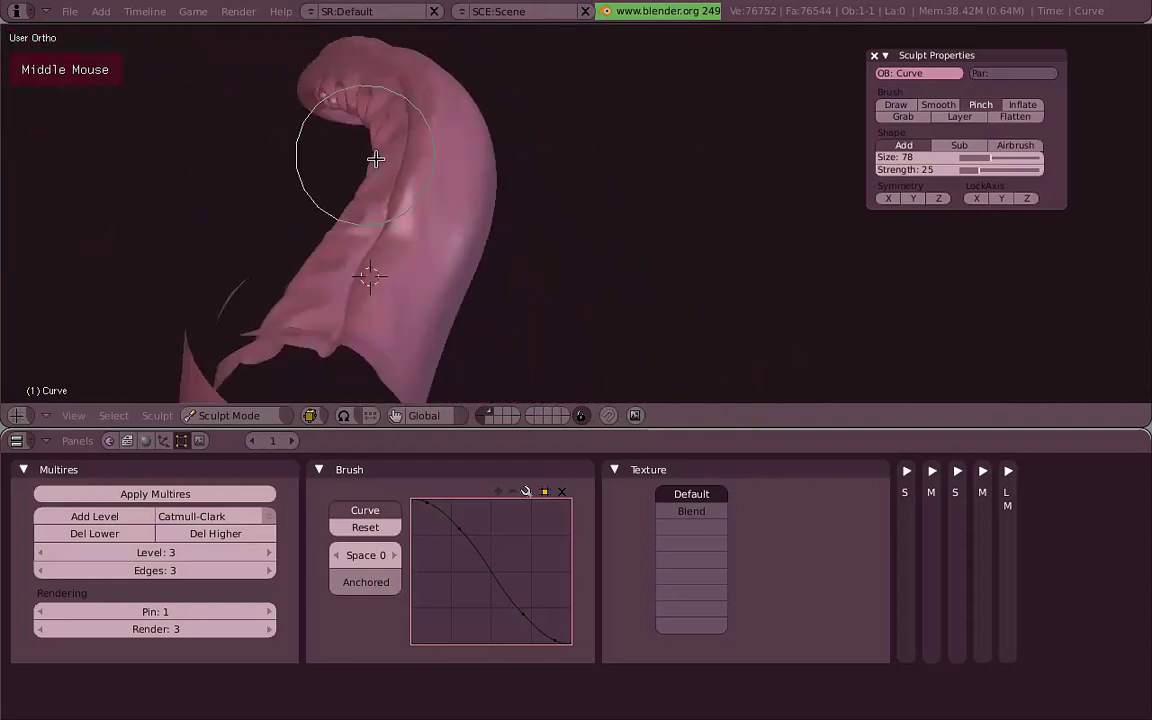
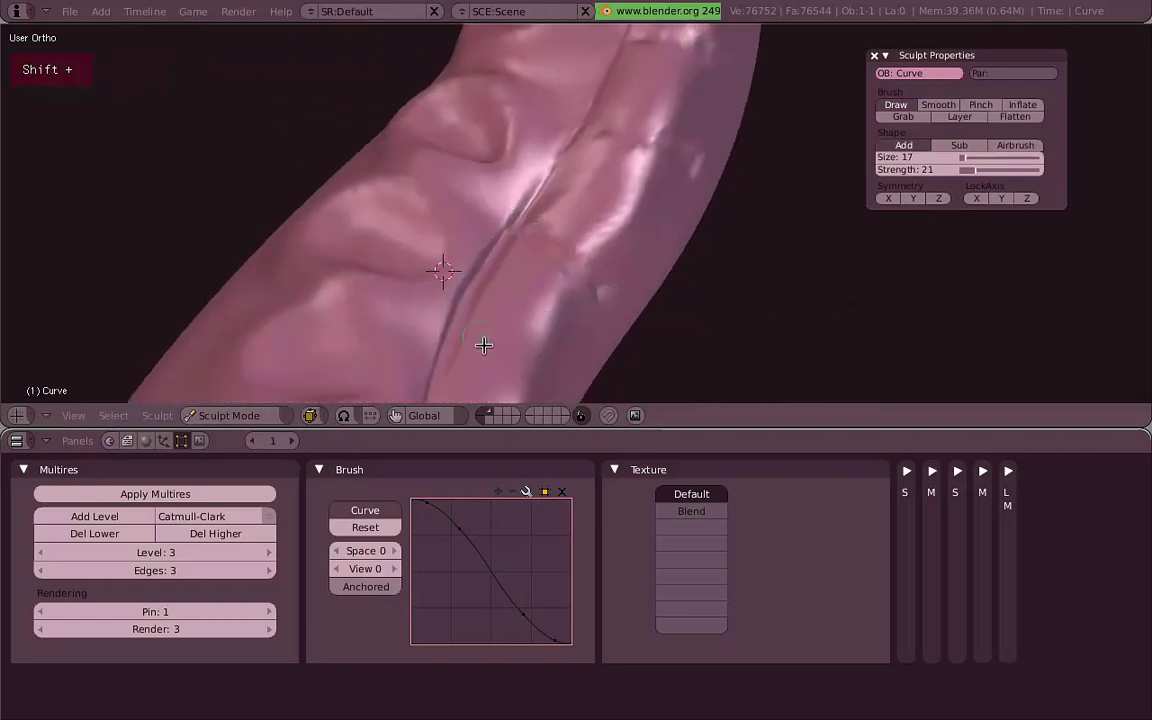
Carve a crease across the underside, pinch it between the suckers, and draw another along the sucker base.
click(468, 349)
middle_click(662, 236)
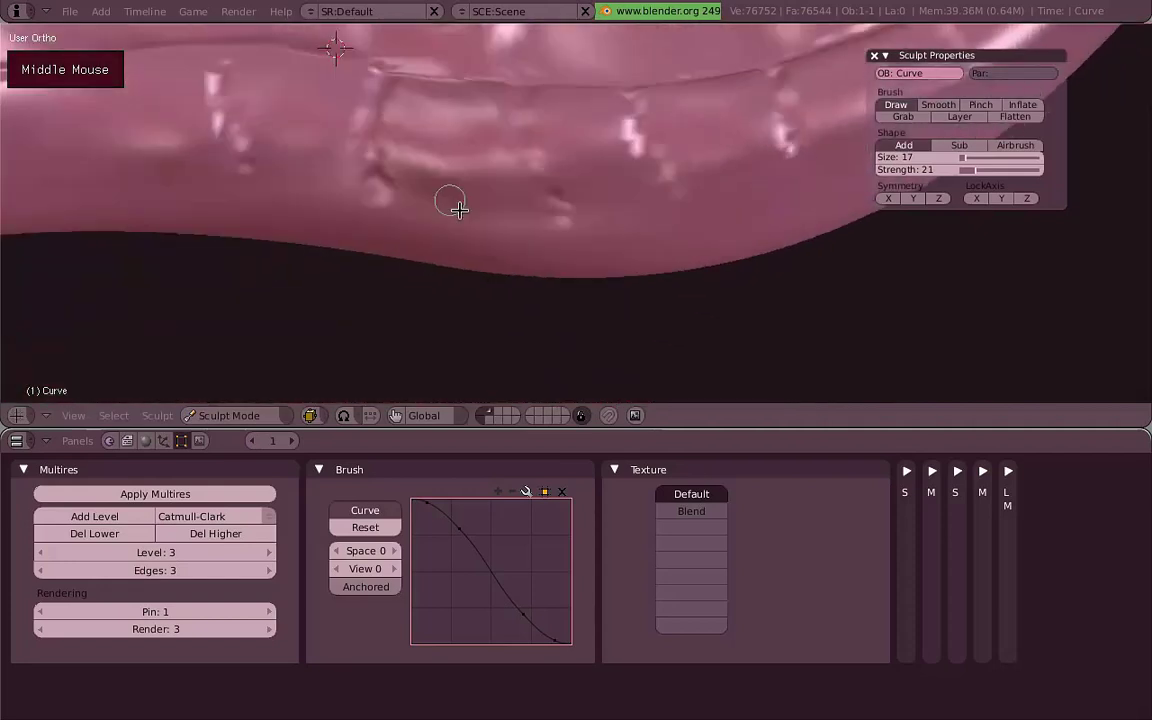
scroll(down, 3)
key(p)
scroll(up, 3)
click(426, 233)
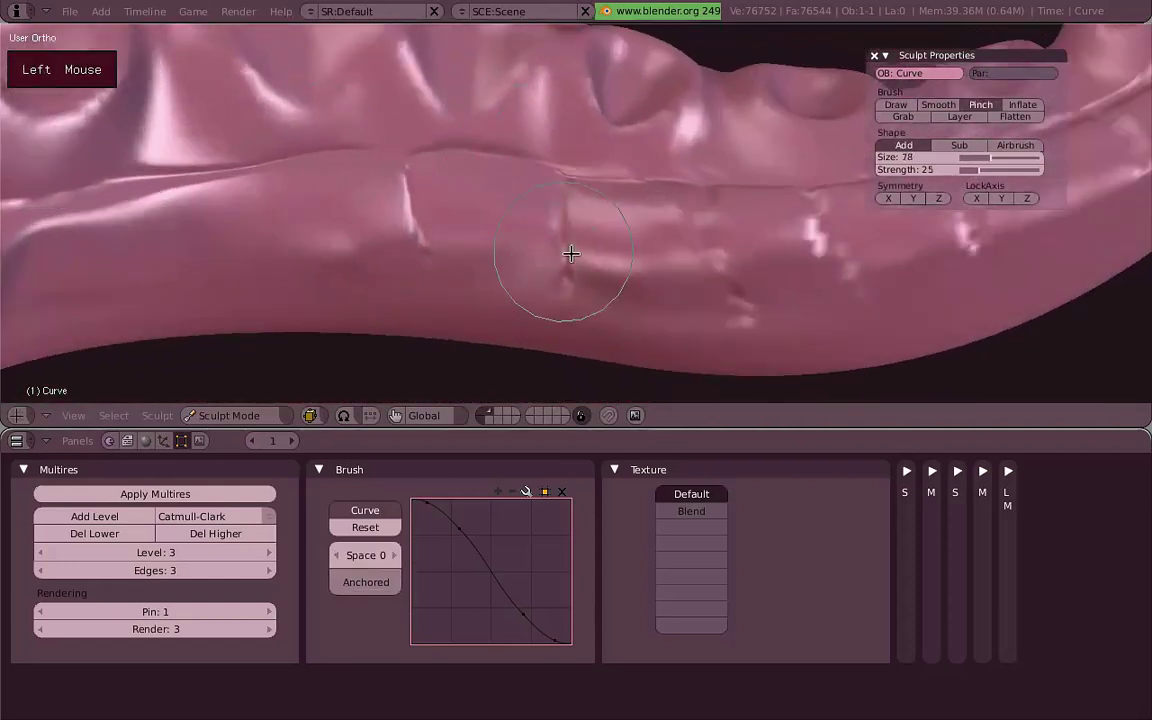
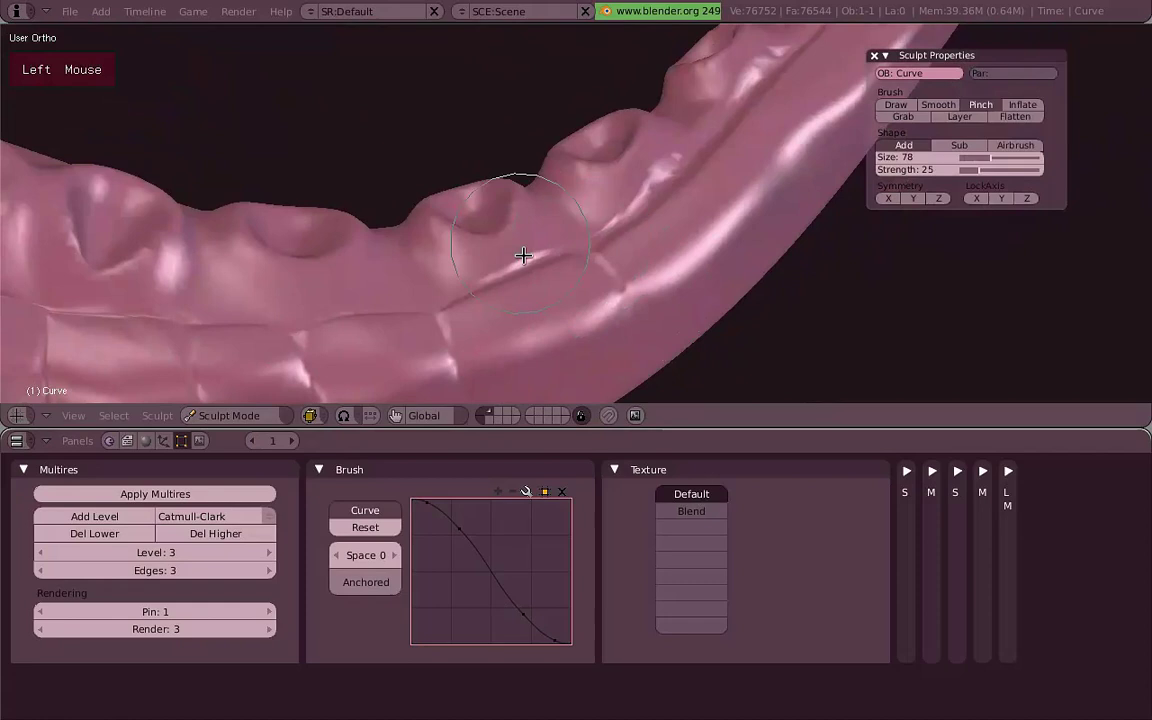
middle_click(599, 279)
key(d)
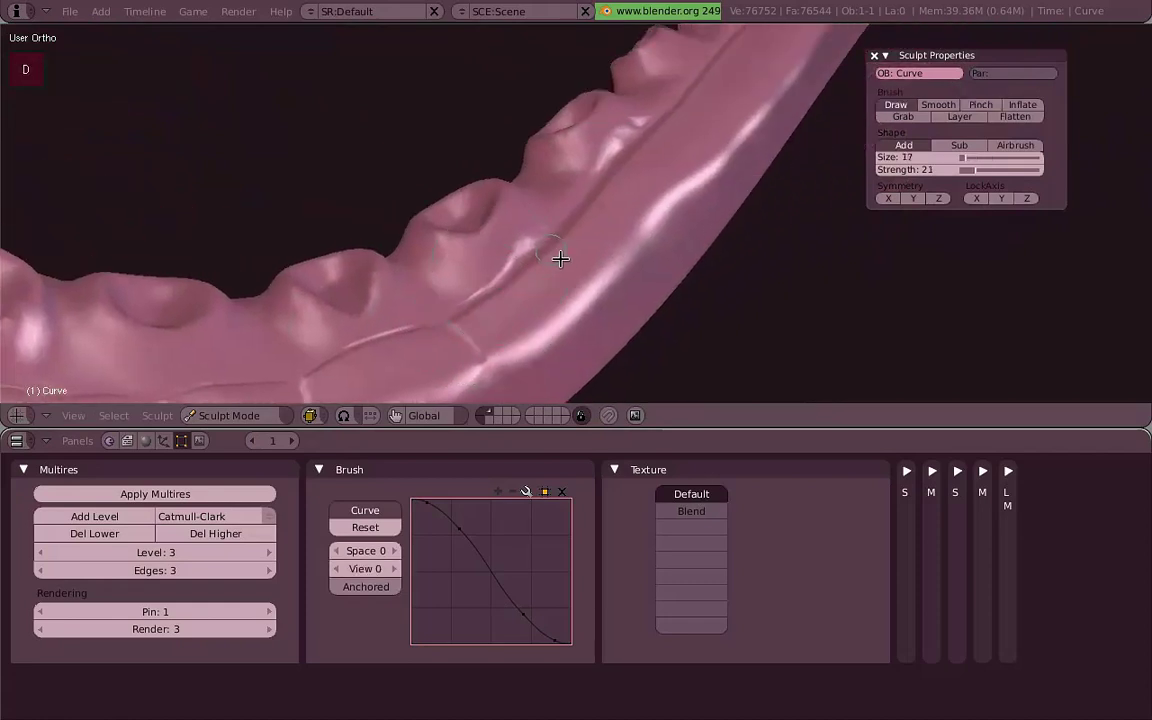
click(562, 242)
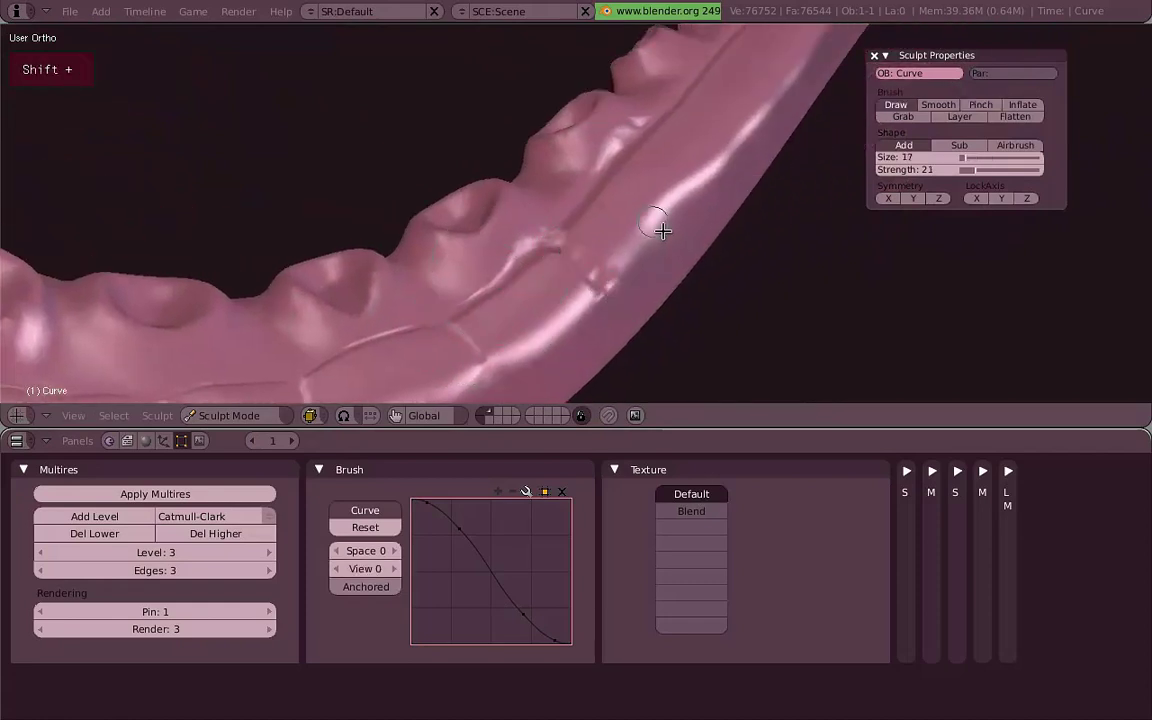
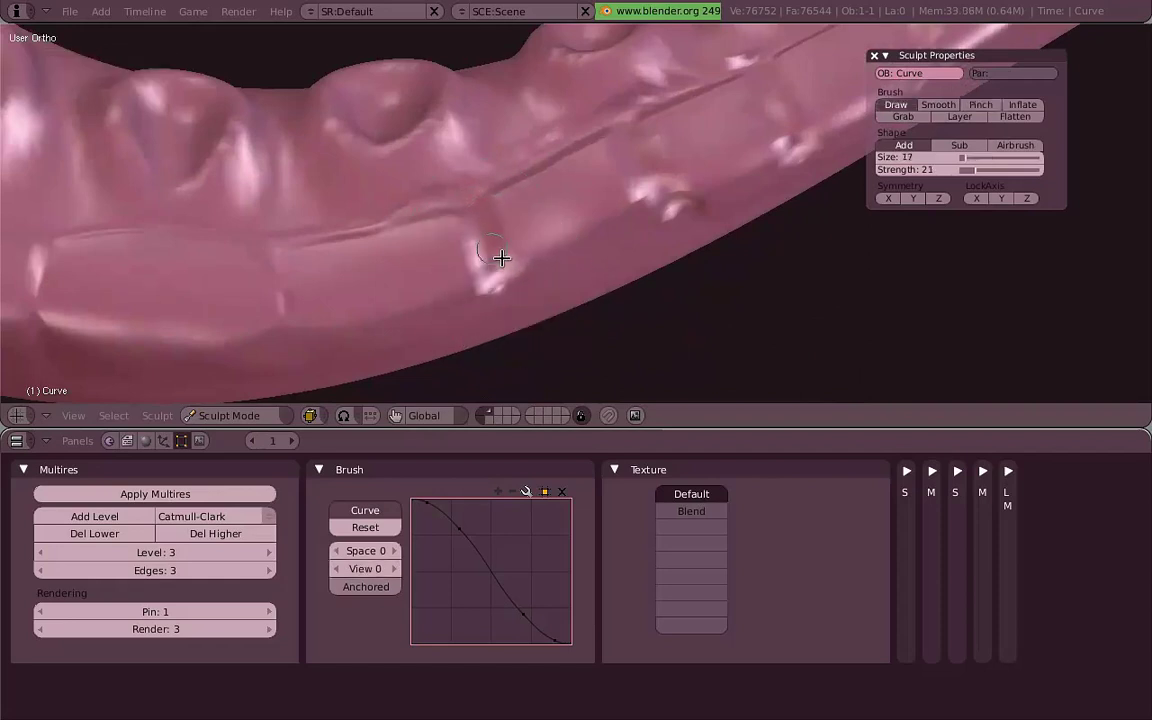
Pinch the creases between suckers along the underside with an enlarged, then gentler, Pinch brush.
key(p)
click(506, 260)
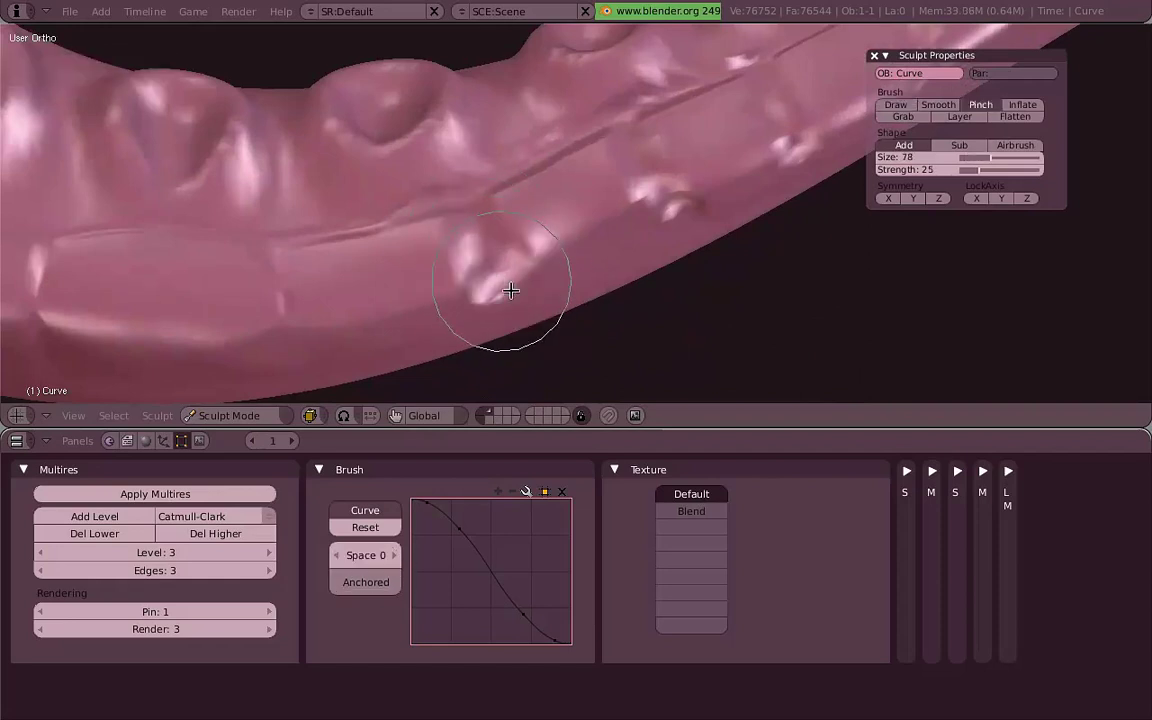
key(p)
key(f)
click(523, 287)
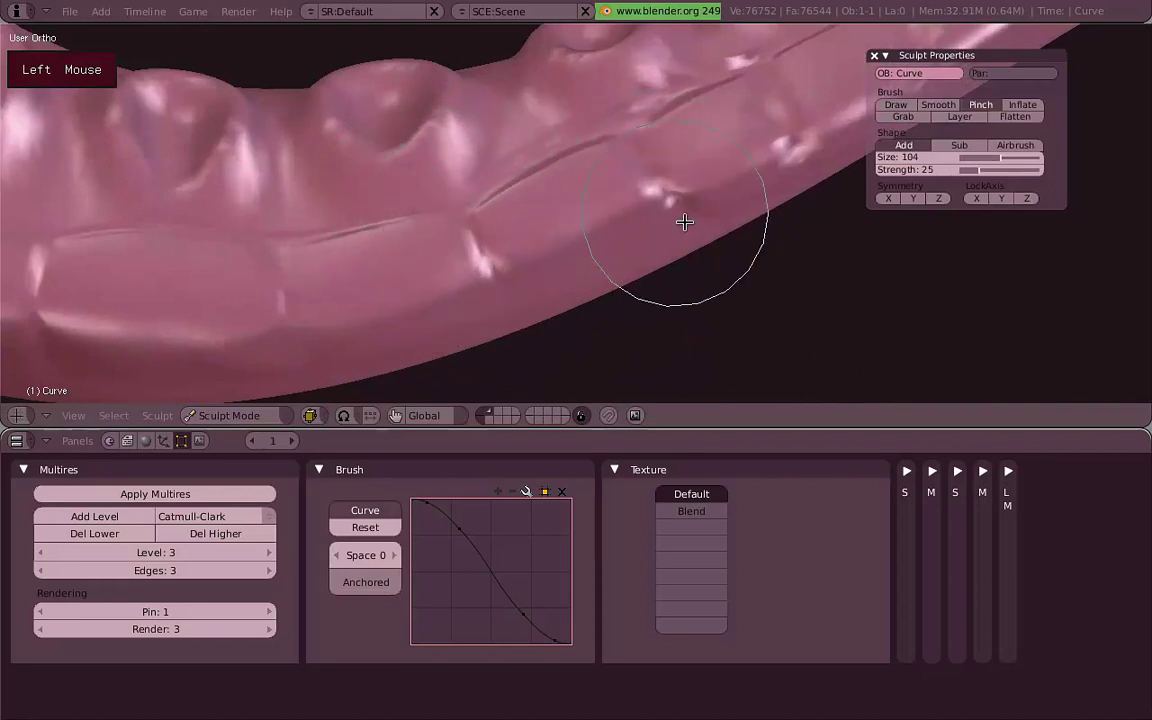
middle_click(590, 229)
click(587, 216)
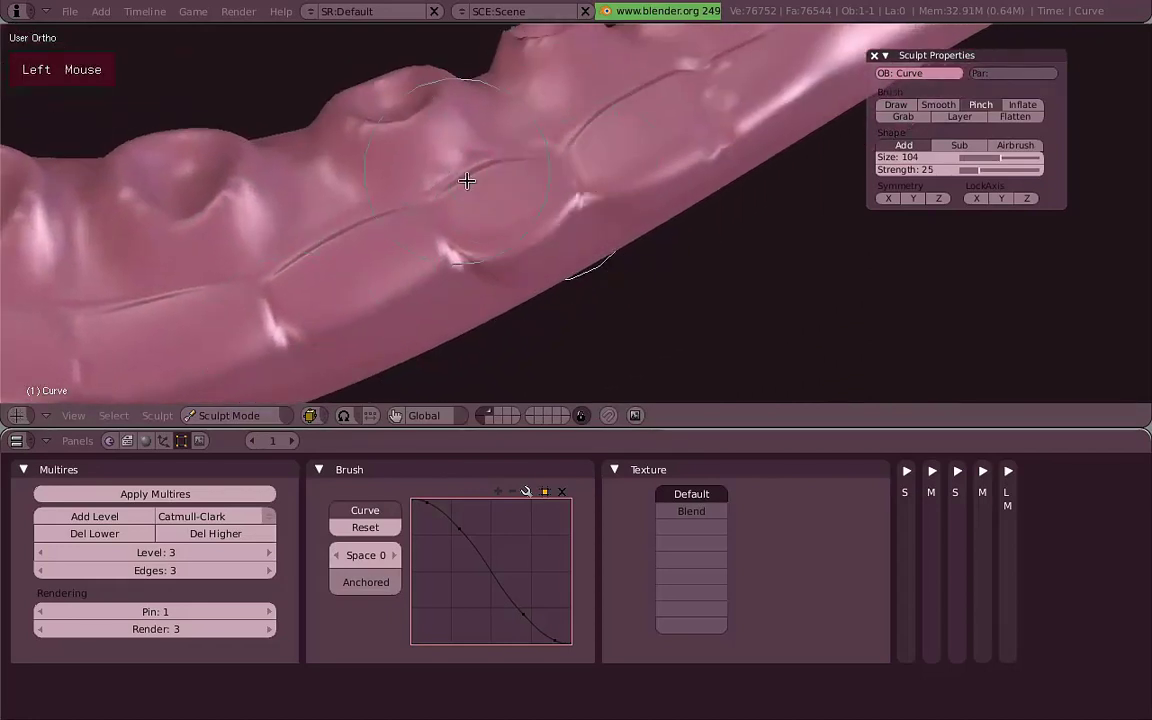
middle_click(633, 245)
key(f)
click(612, 260)
key(shift+f)
click(648, 254)
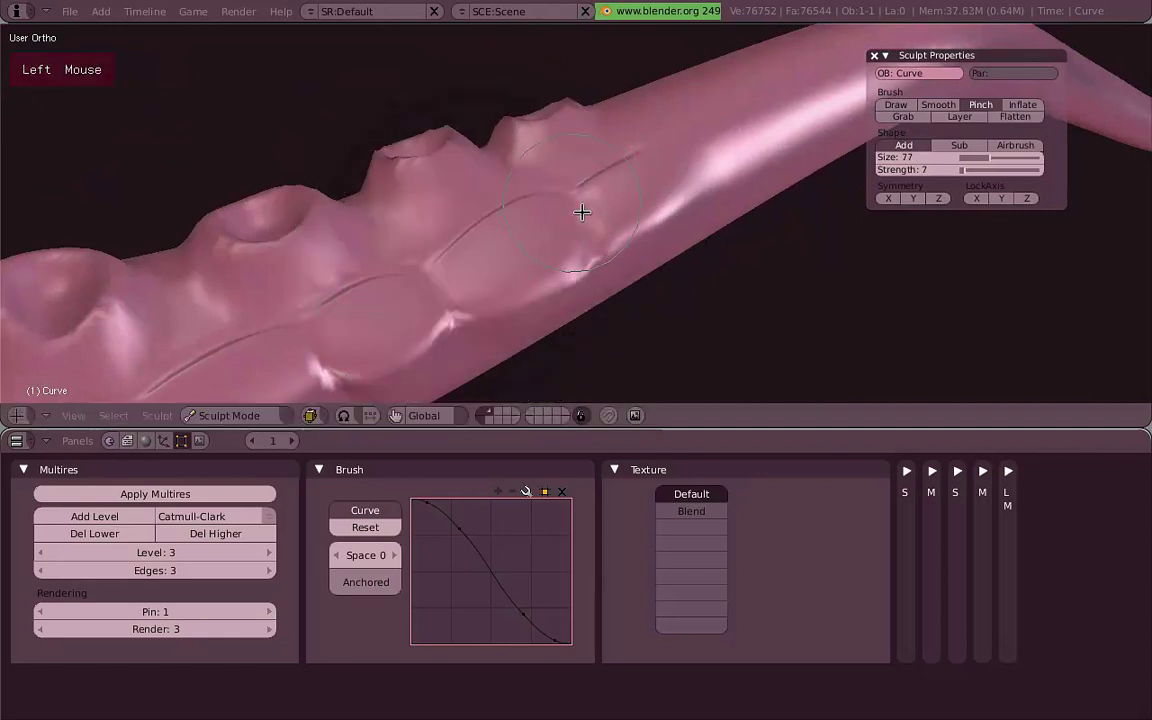
click(530, 318)
Smooth the rough spots and edge of the underside with the Smooth brush.
middle_click(523, 243)
key(s)
click(521, 236)
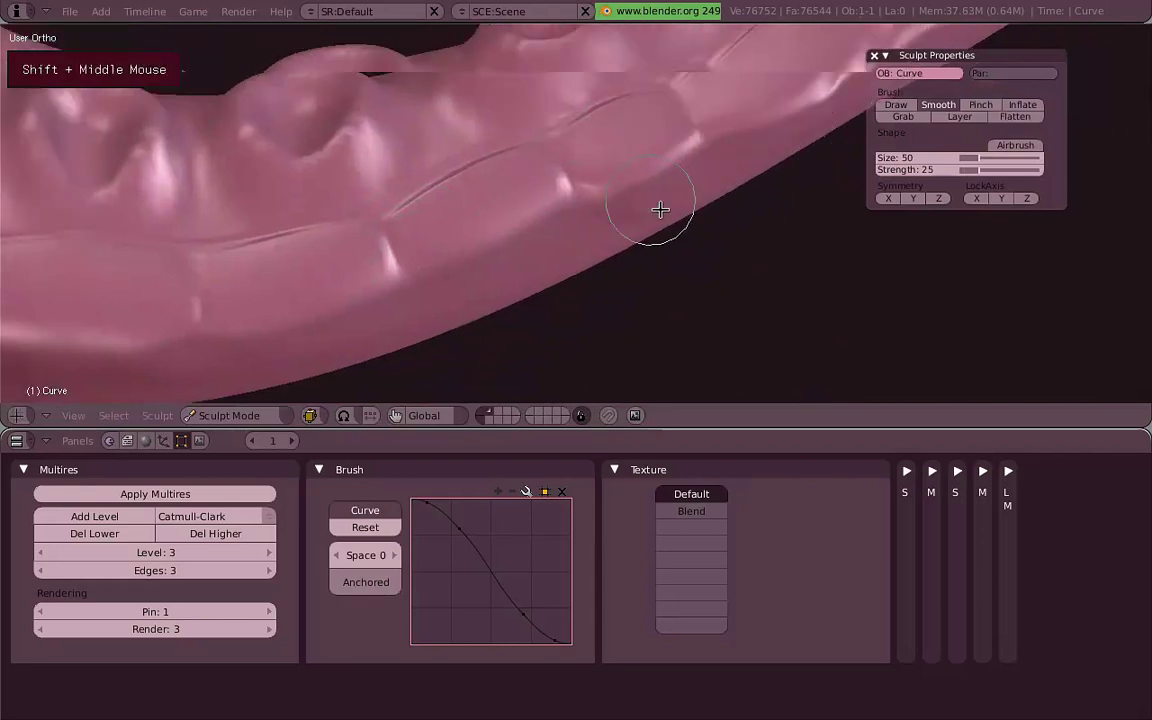
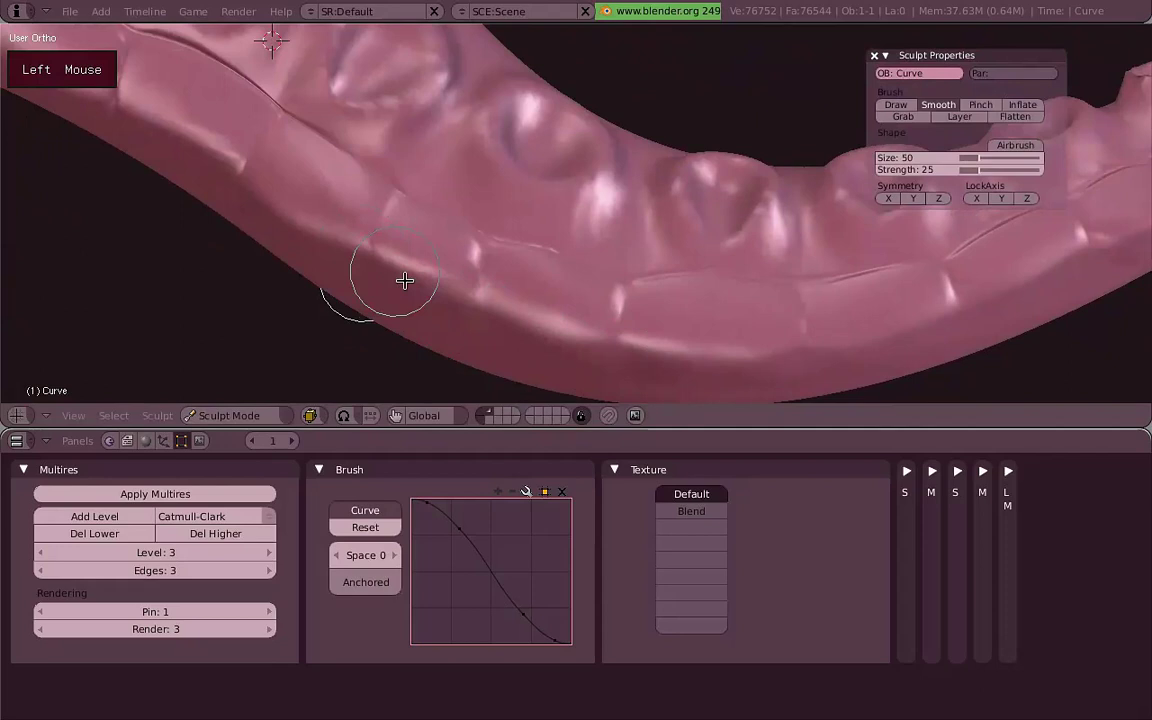
middle_click(436, 312)
click(332, 228)
scroll(down, 3)
middle_click(600, 307)
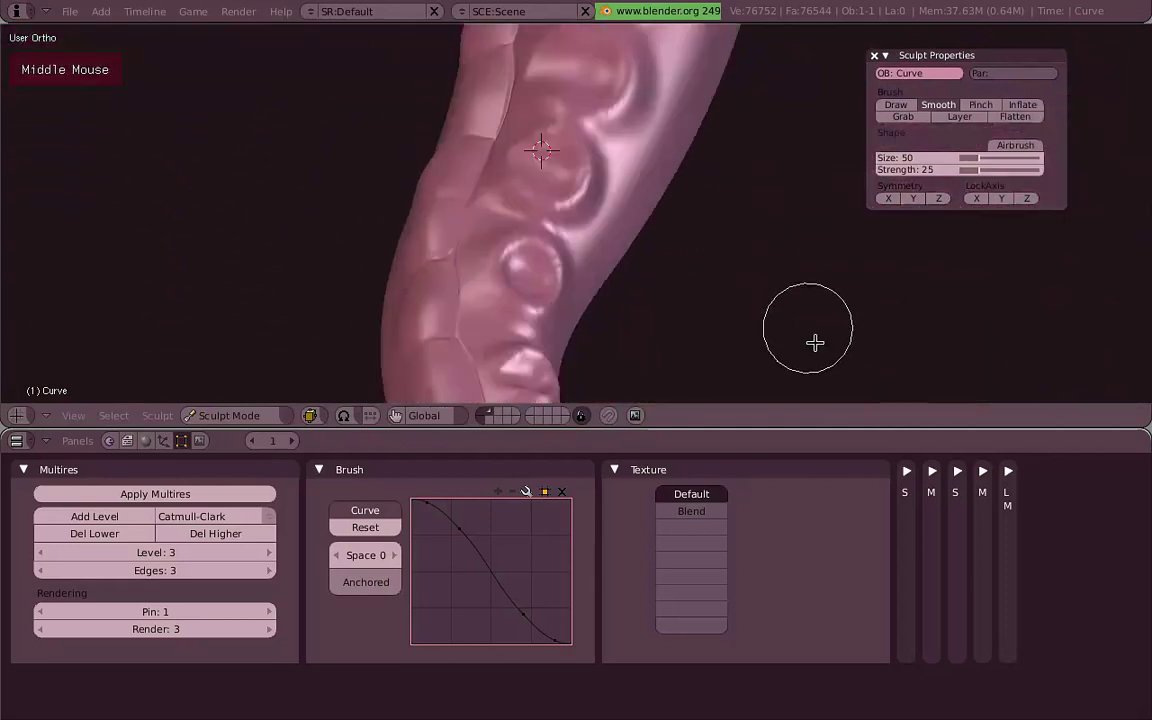
scroll(up, 3)
middle_click(499, 169)
scroll(up, 3)
key(i)
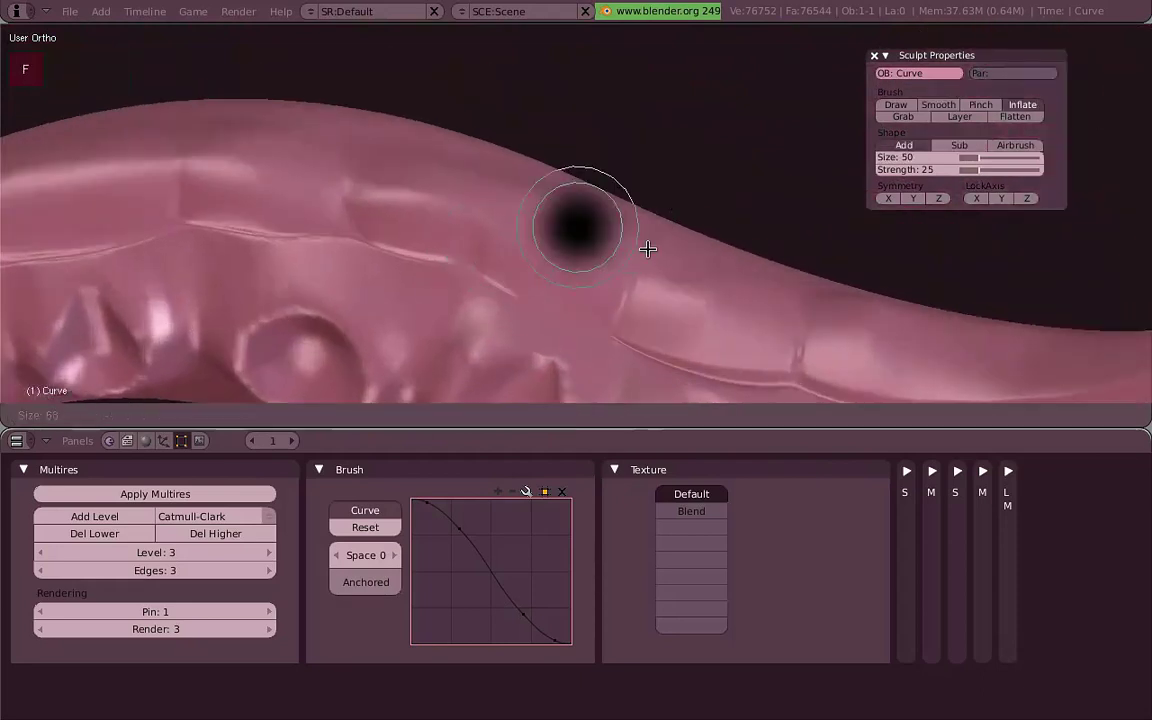
Inflate along the crease near the flared edge, then return to the Pinch brush.
click(662, 258)
click(530, 287)
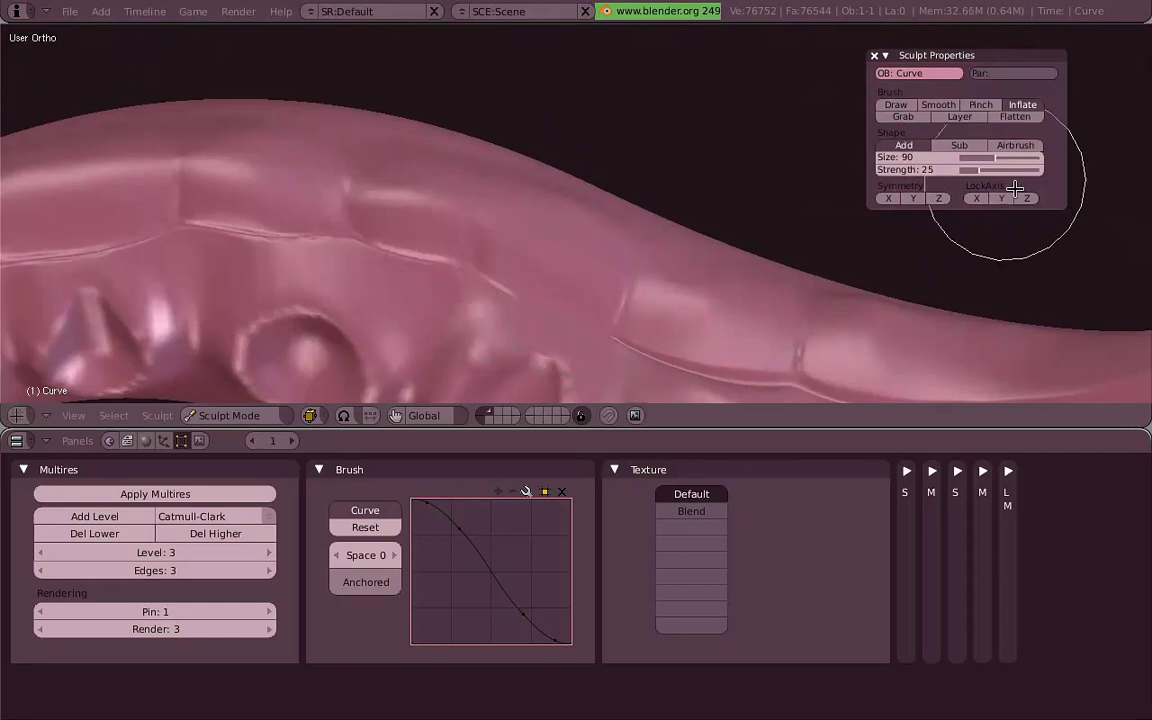
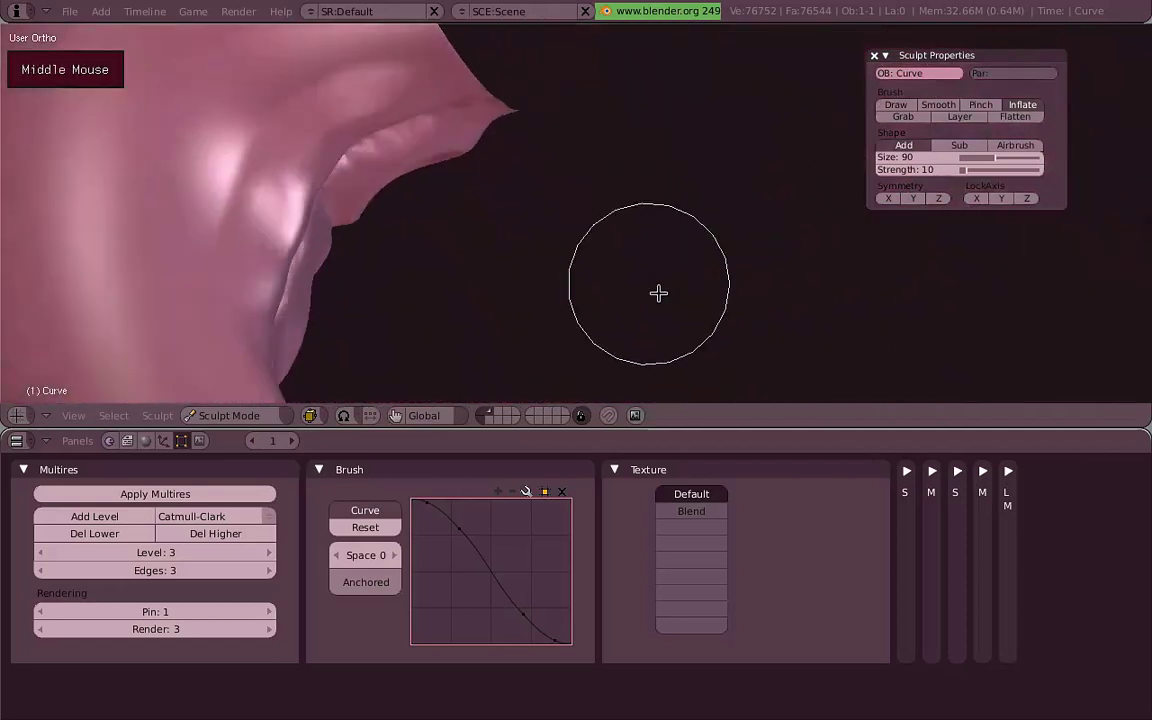
scroll(up, 3)
key(p)
scroll(down, 3)
click(461, 243)
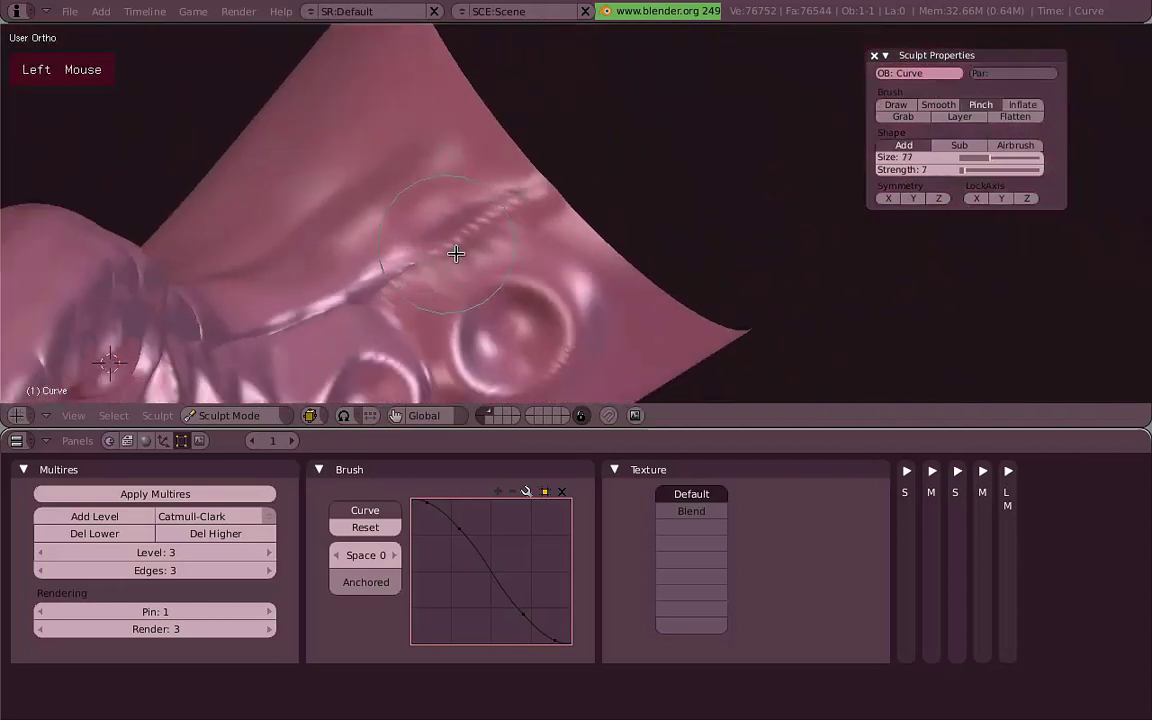
Raise Pinch strength to sharpen the ridge into a crease, then smooth the rough area beside it.
key(shift+f)
click(530, 201)
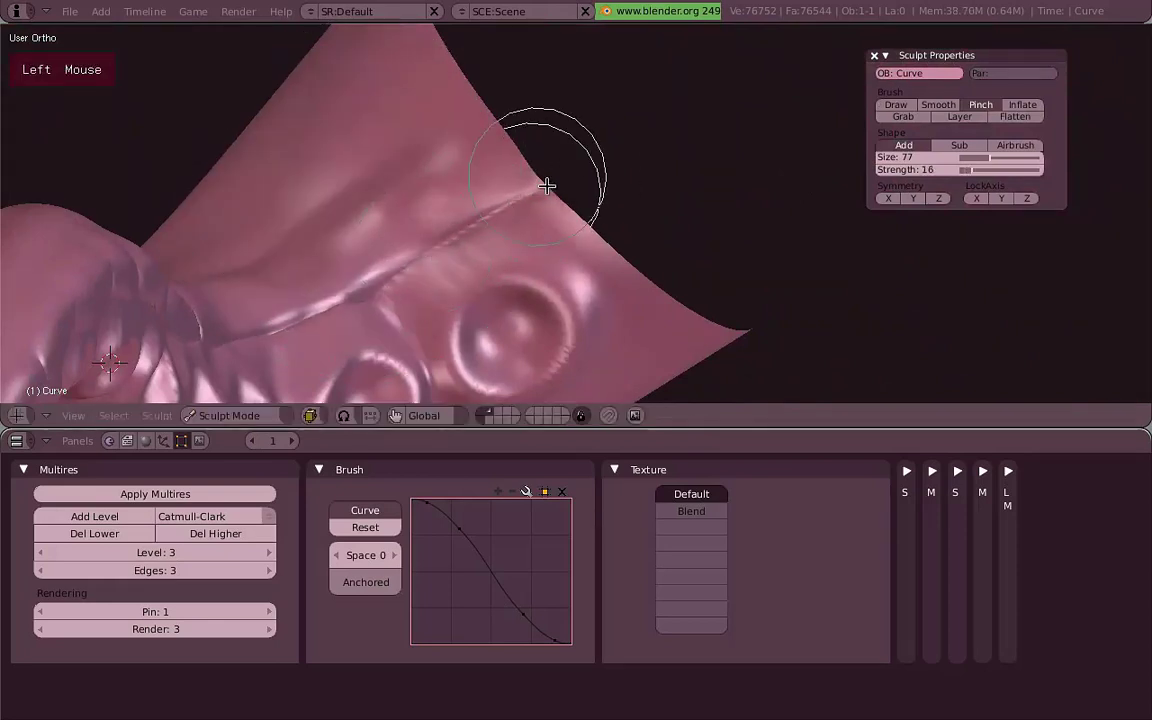
click(467, 224)
click(381, 277)
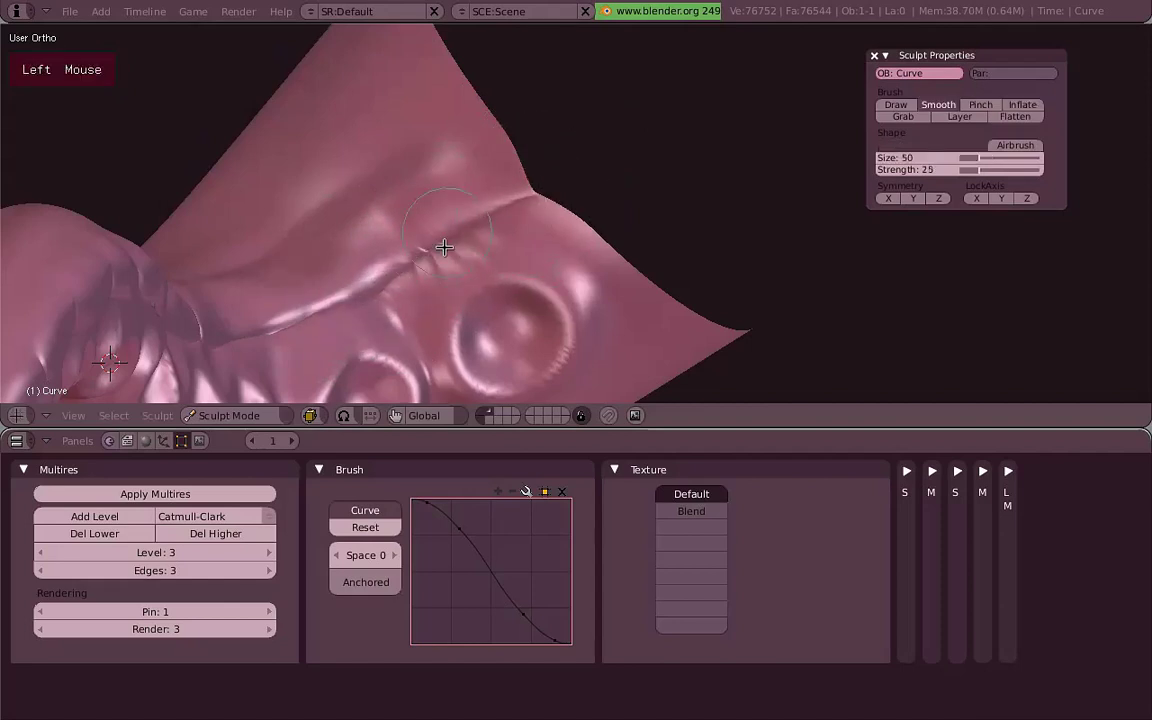
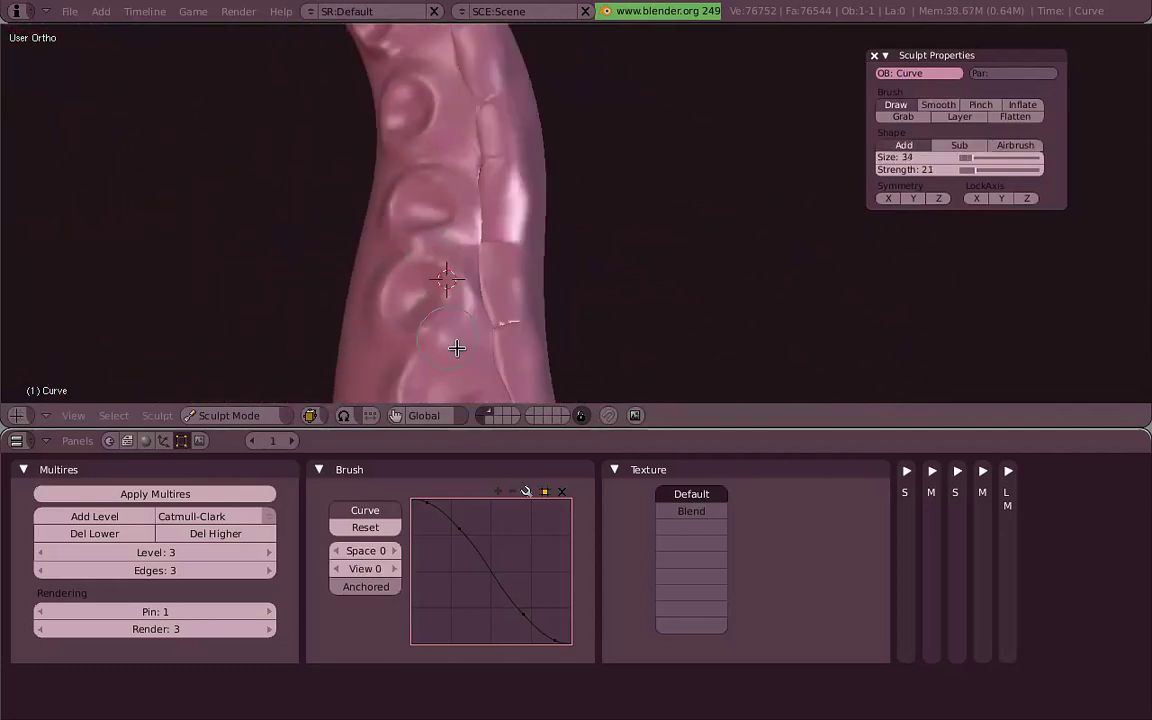
Select the Blend texture slot for the sculpt brush and adjust the brush over the suckers.
click(451, 300)
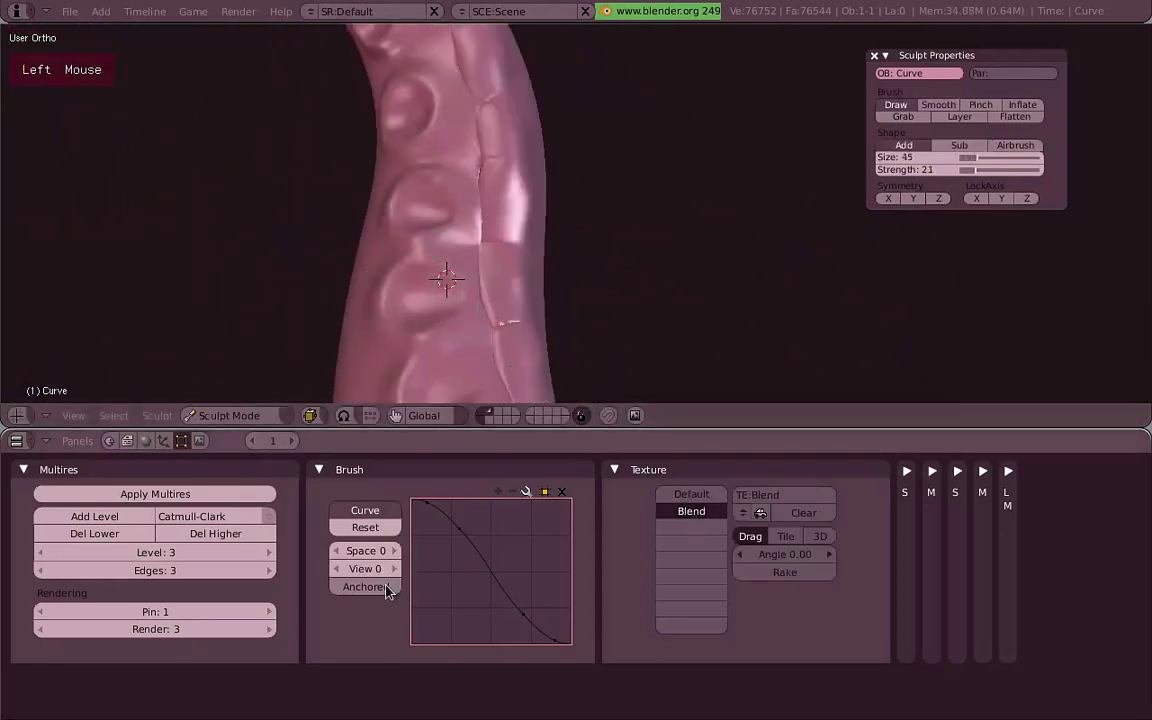
key(f)
right_click(468, 303)
scroll(up, 3)
middle_click(468, 306)
click(423, 269)
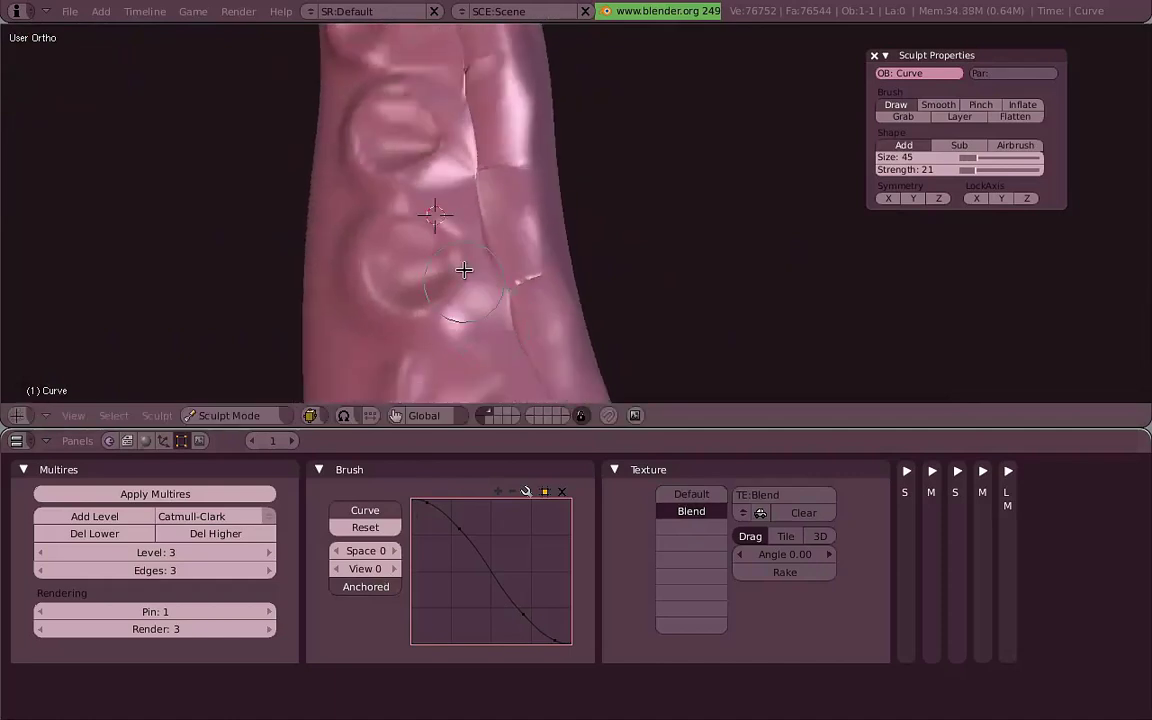
click(470, 265)
scroll(down, 3)
Inspect the sucker rows, smooth side and thick end, leaving the brush on the empty slot below Blend.
middle_click(428, 322)
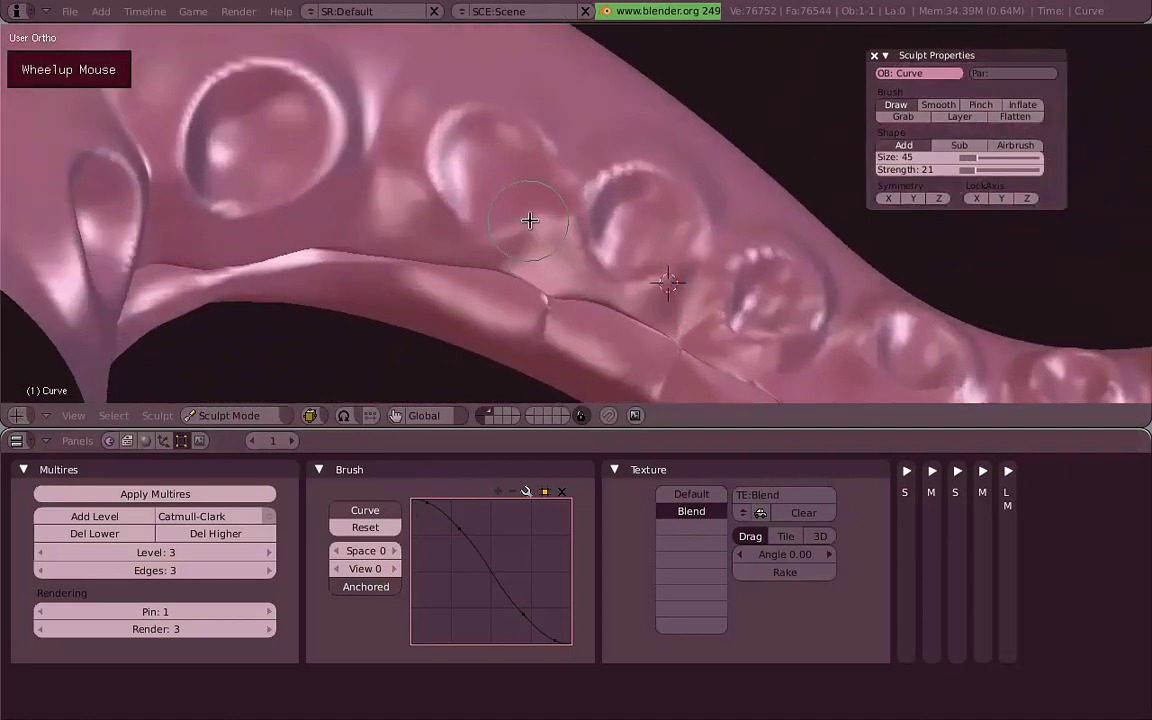
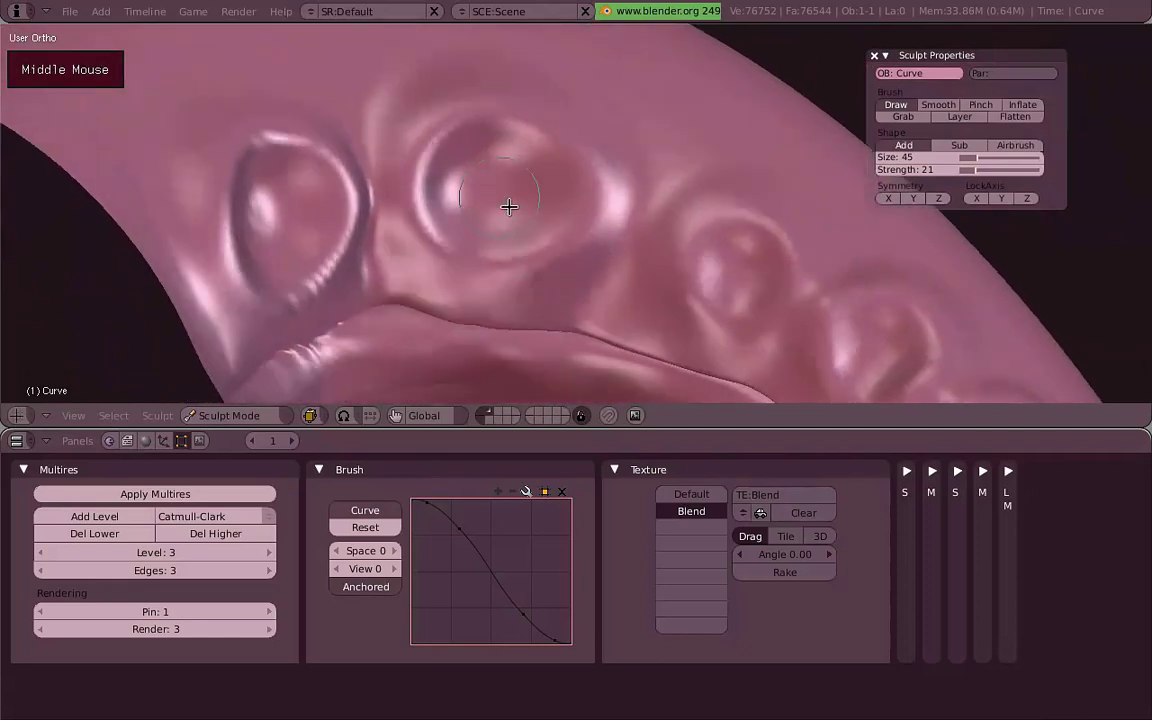
click(523, 199)
scroll(down, 3)
middle_click(661, 319)
scroll(up, 3)
click(451, 193)
scroll(down, 3)
middle_click(584, 312)
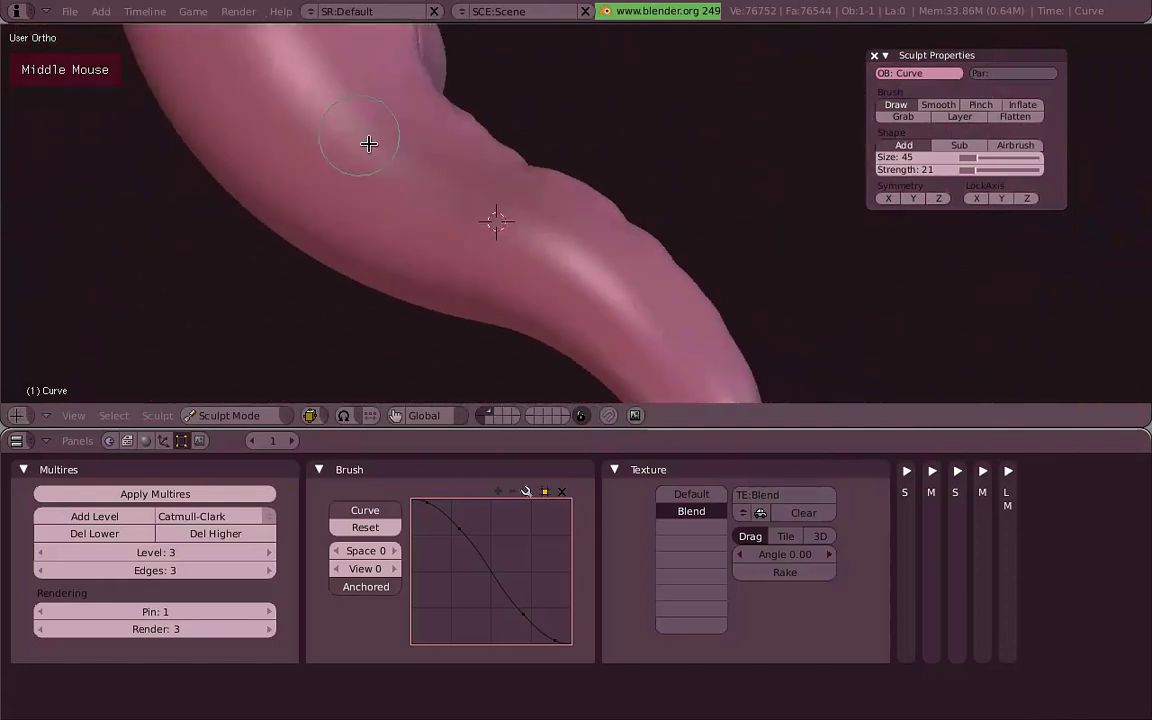
scroll(down, 3)
middle_click(568, 279)
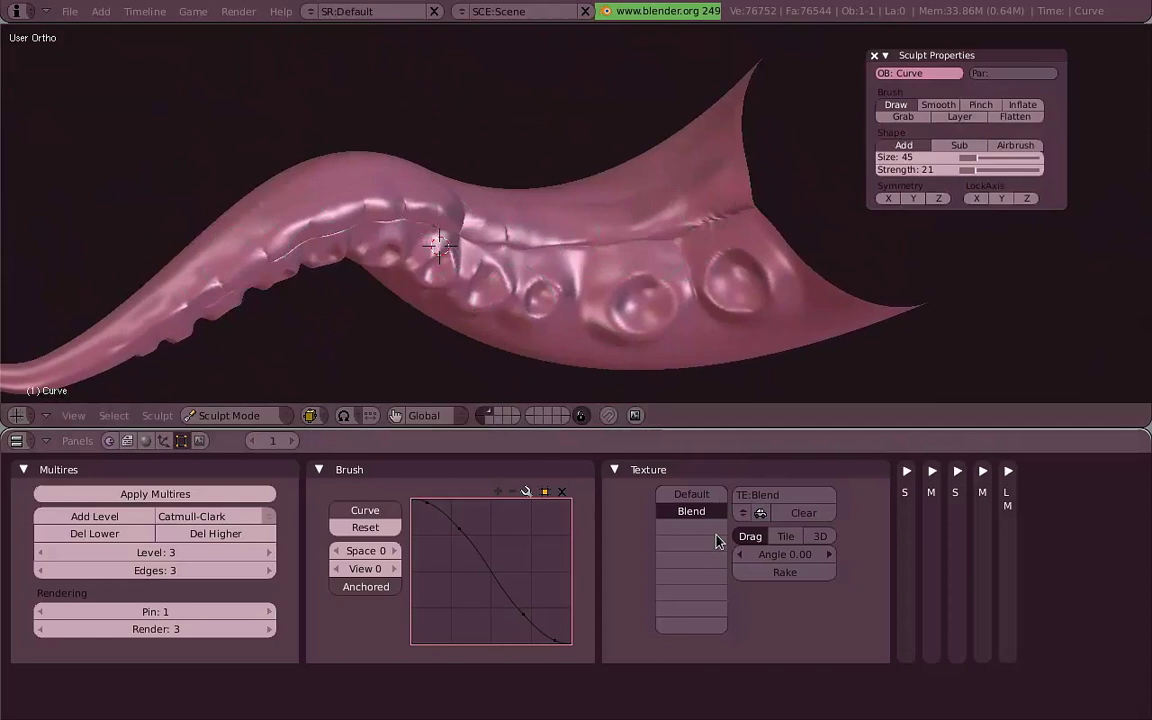
middle_click(491, 286)
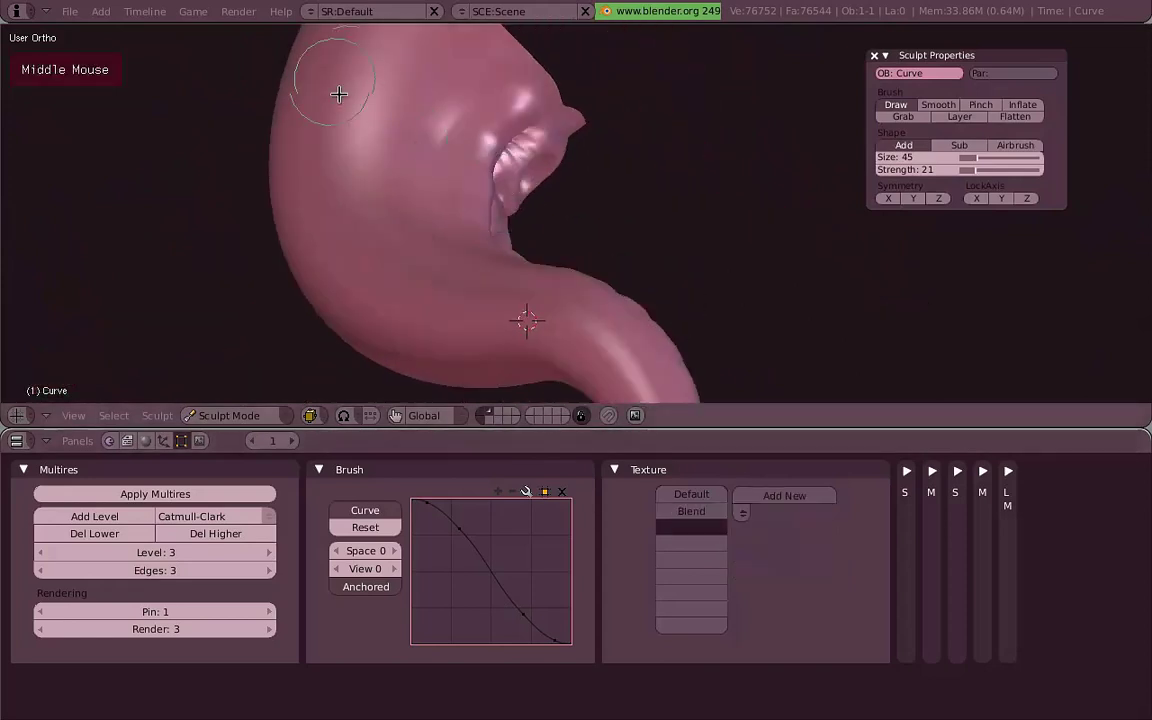
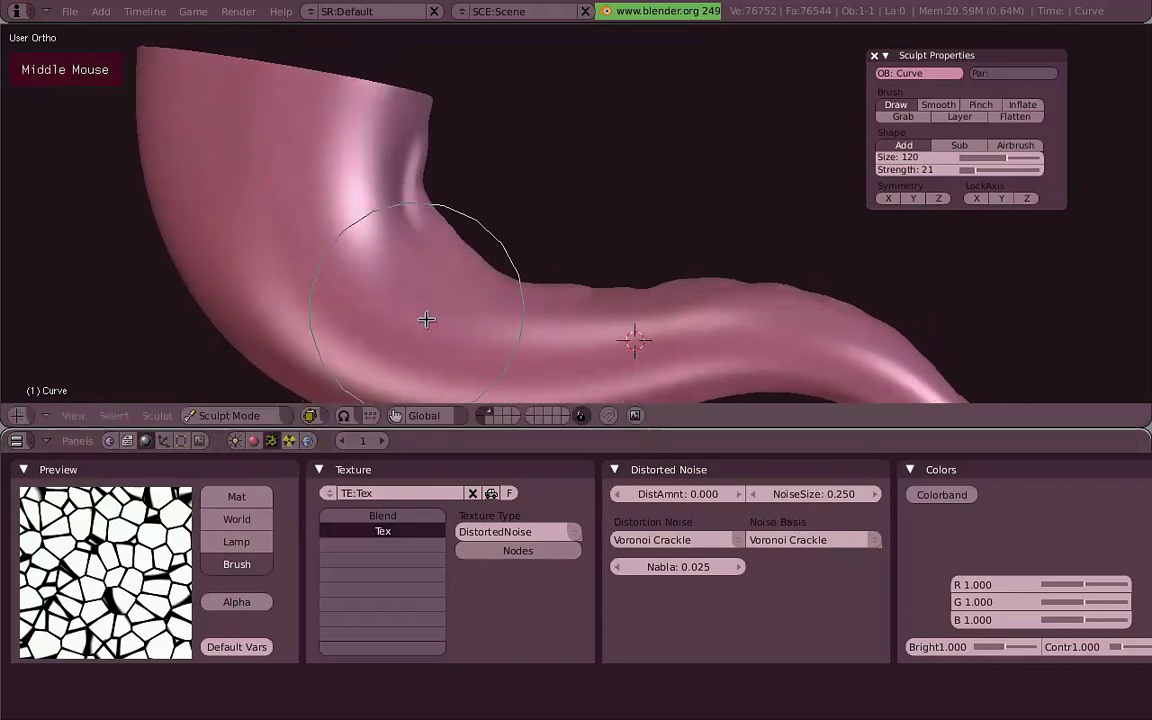
Stamp the Voronoi crackle vein pattern over the thick end, open end and beside the suckers.
click(408, 320)
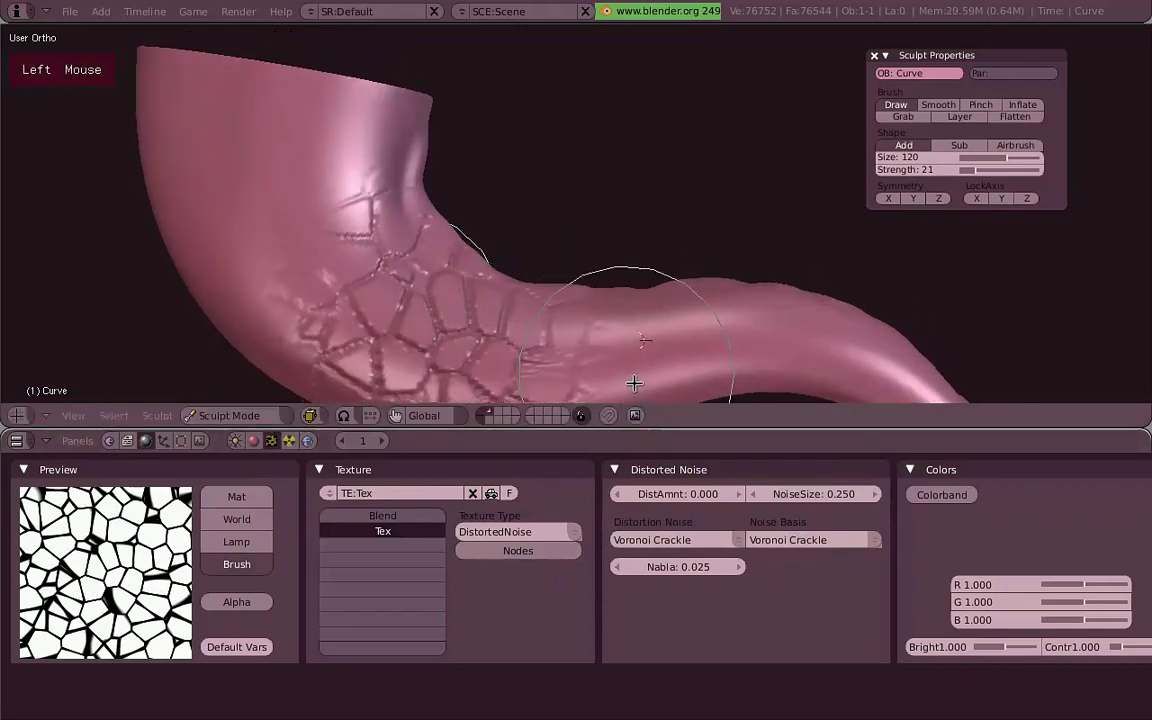
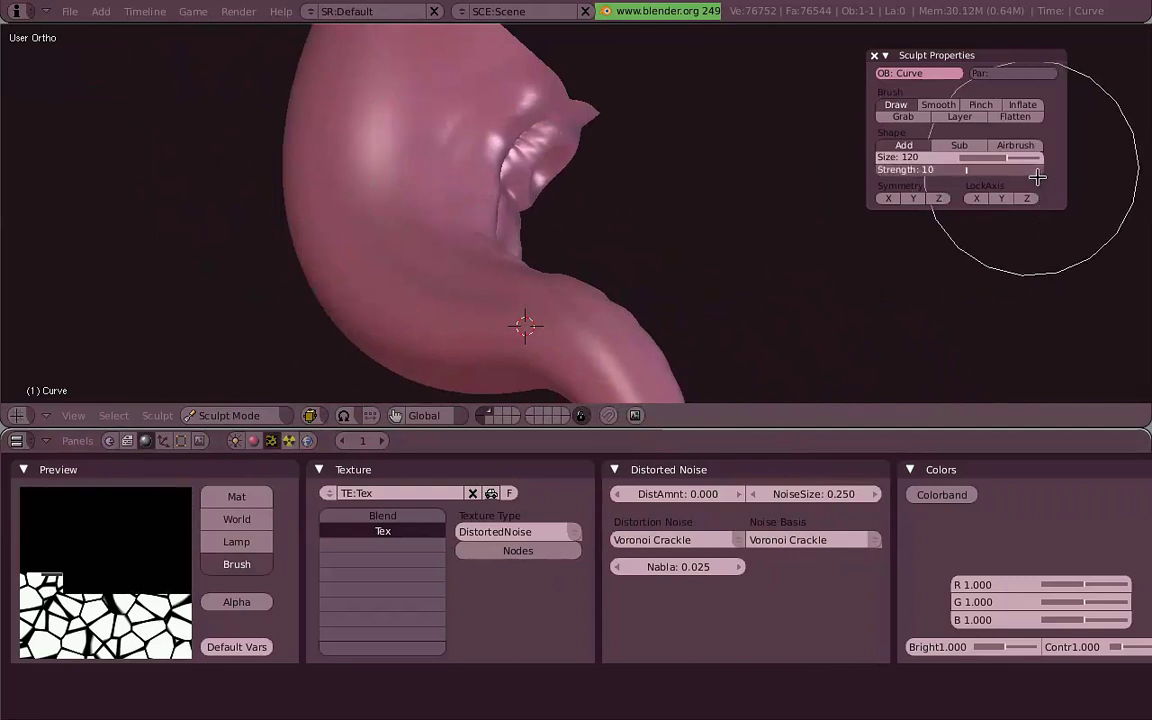
middle_click(381, 282)
click(319, 229)
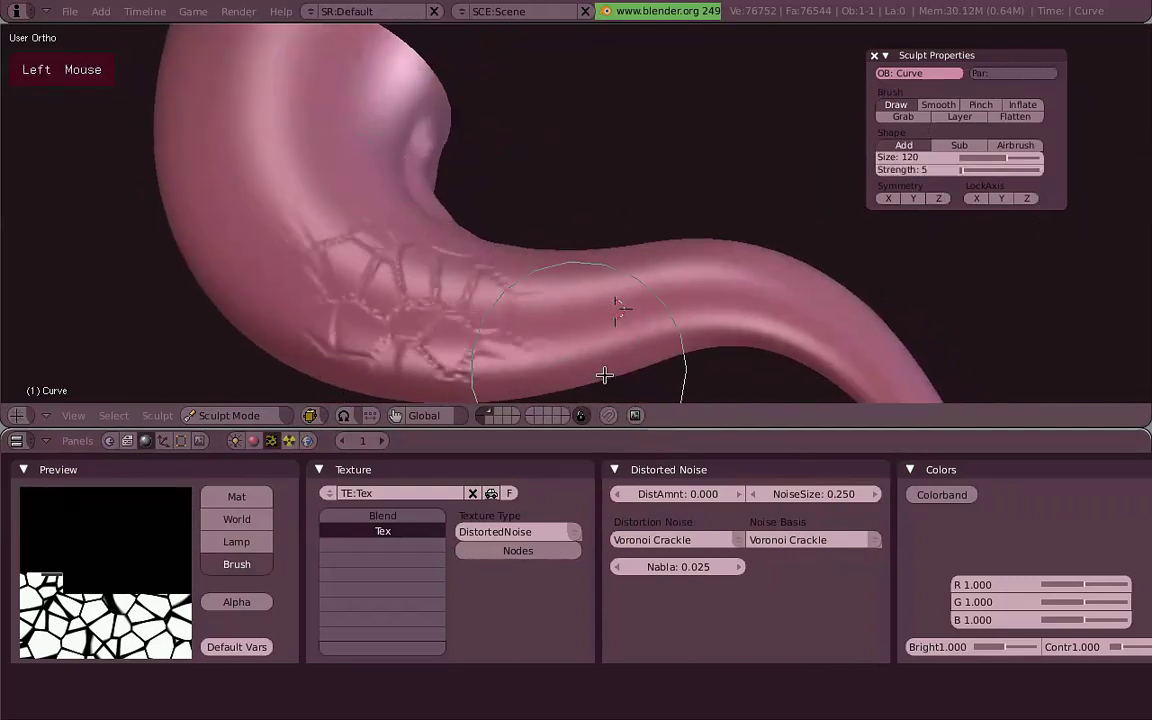
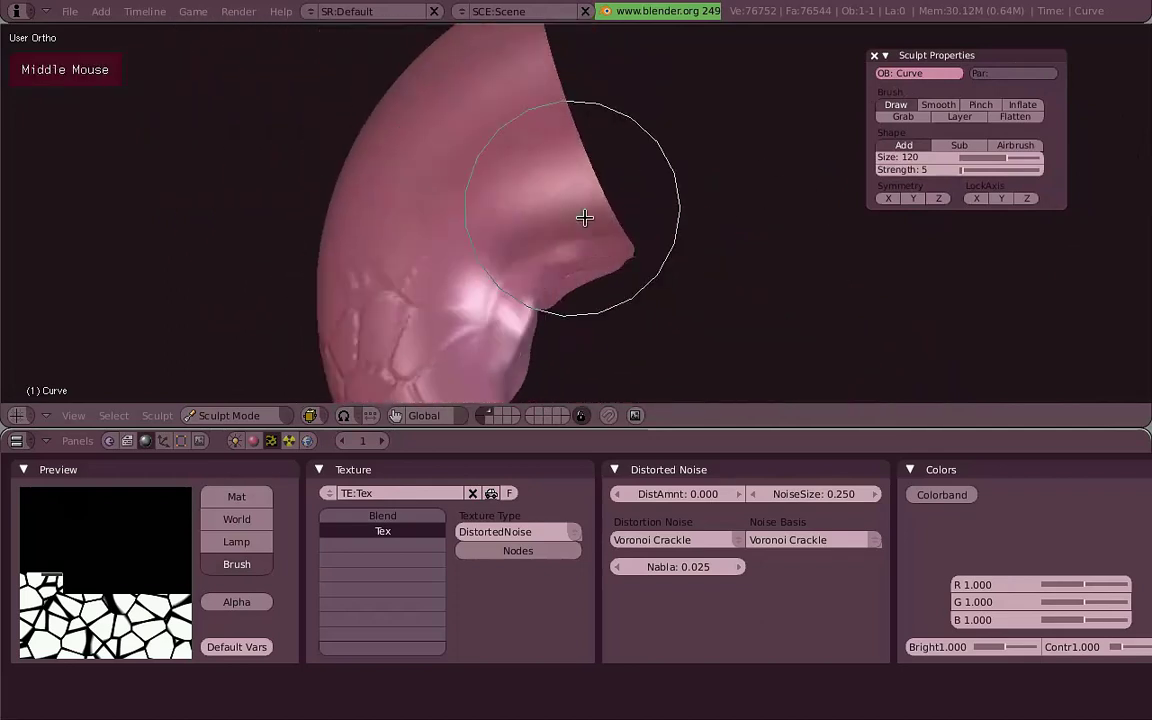
click(477, 161)
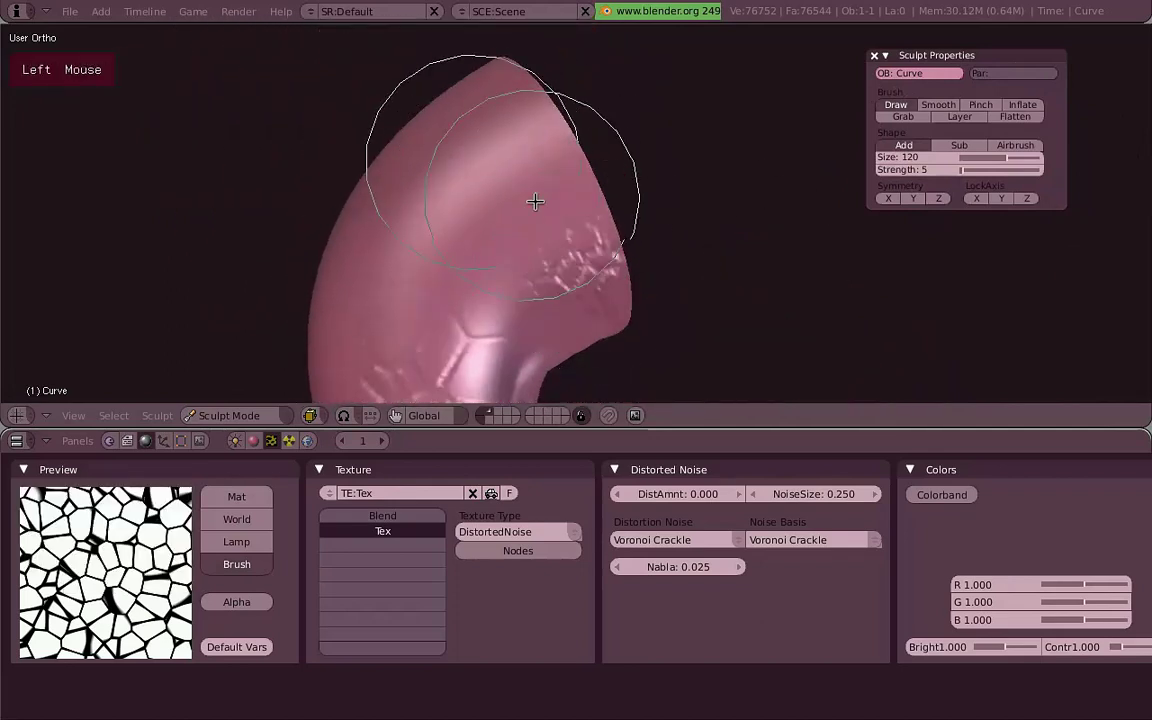
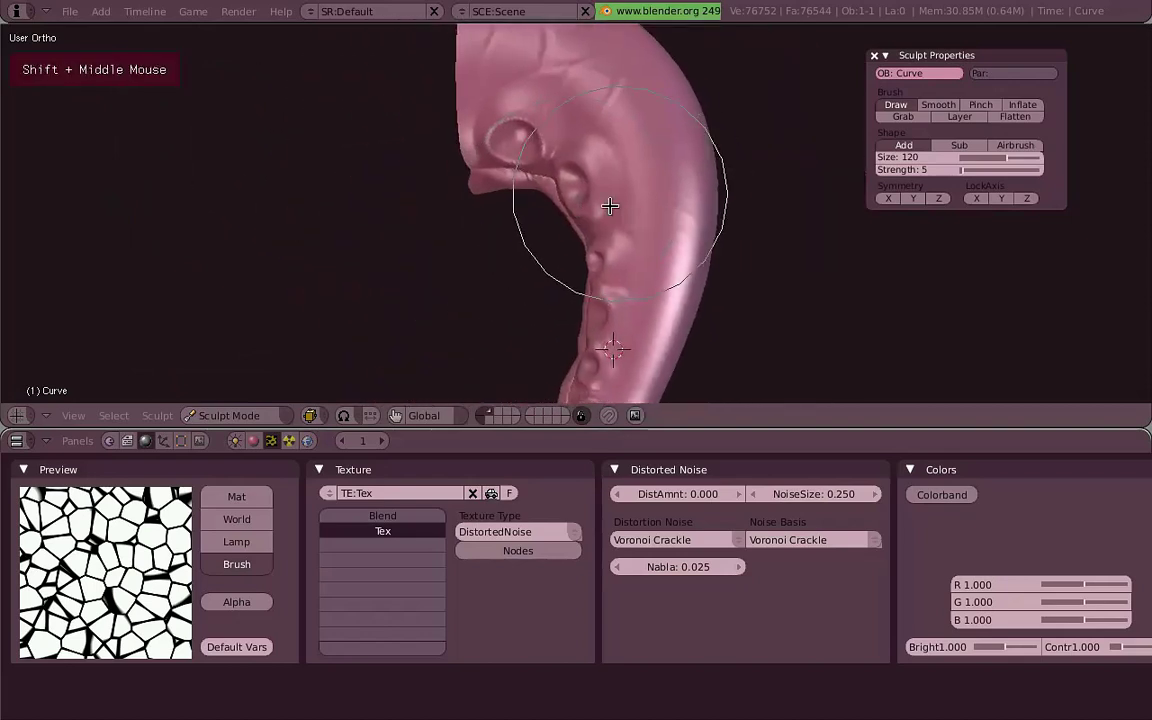
scroll(up, 3)
click(459, 222)
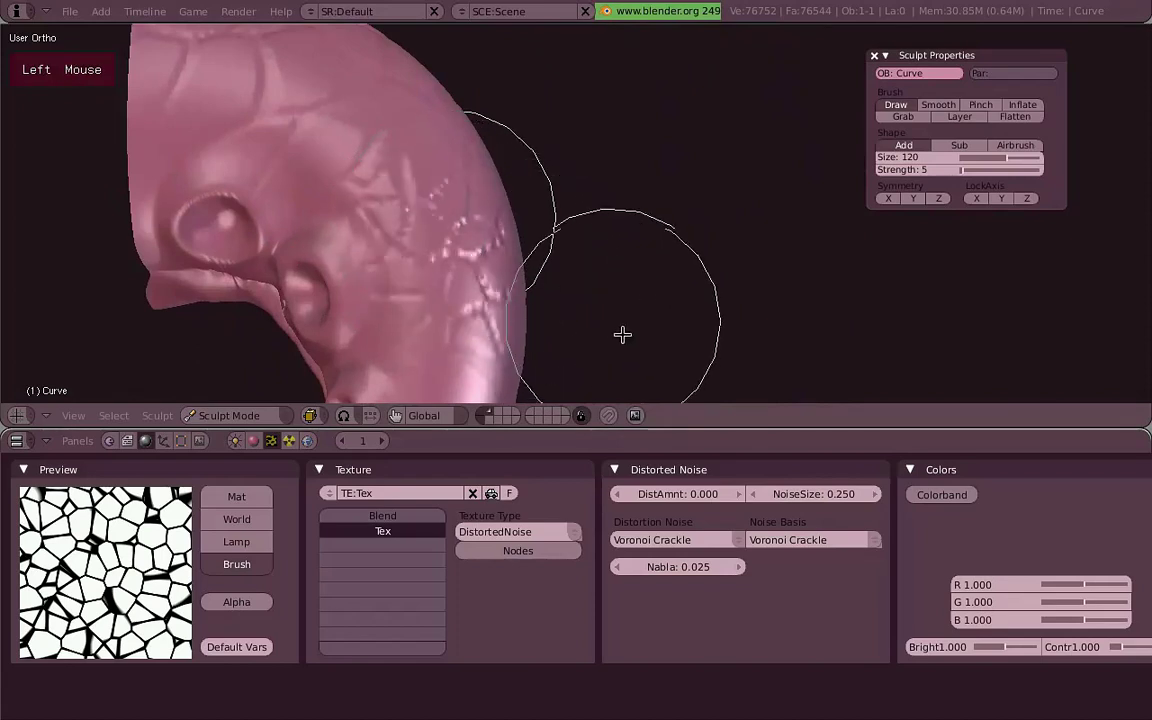
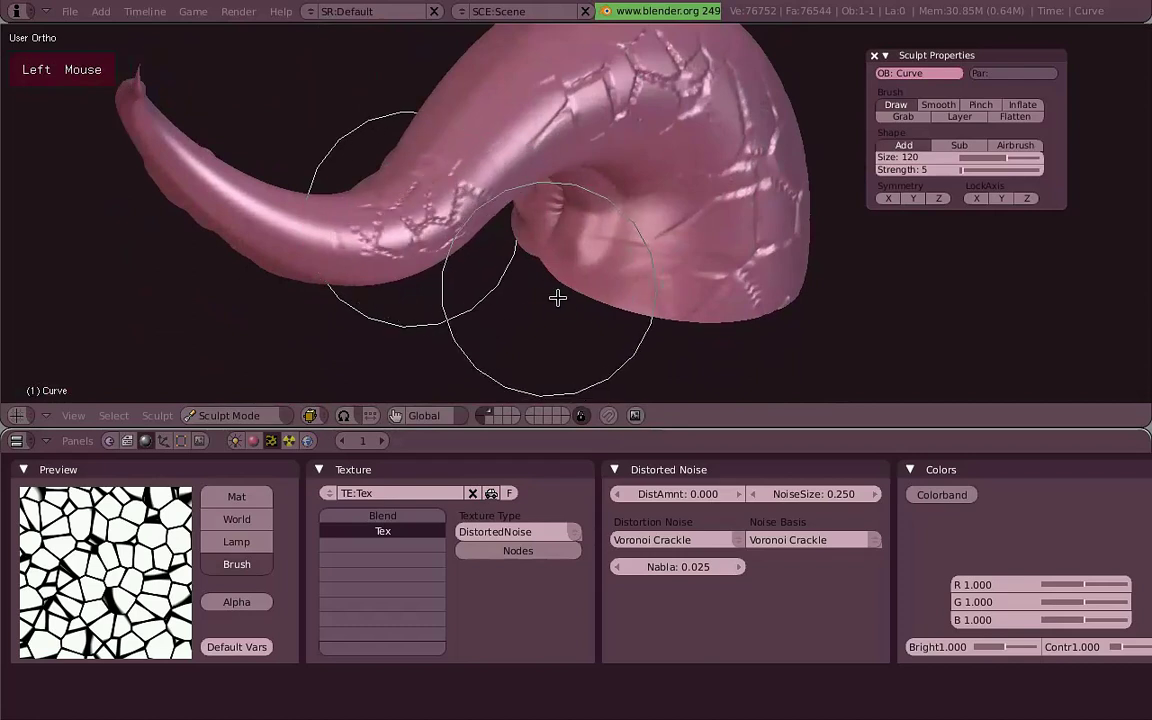
Paint the vein pattern along the thinner section, the tip and the middle of the tentacle.
middle_click(571, 182)
click(504, 175)
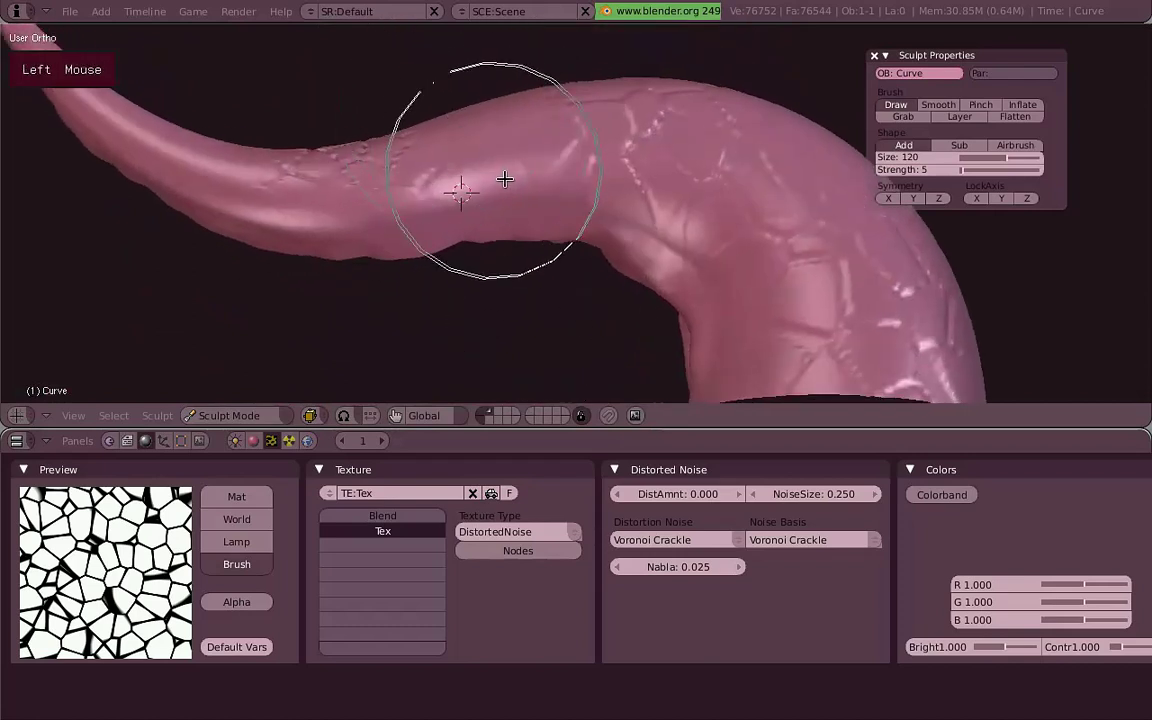
scroll(down, 3)
middle_click(624, 241)
scroll(up, 3)
click(599, 208)
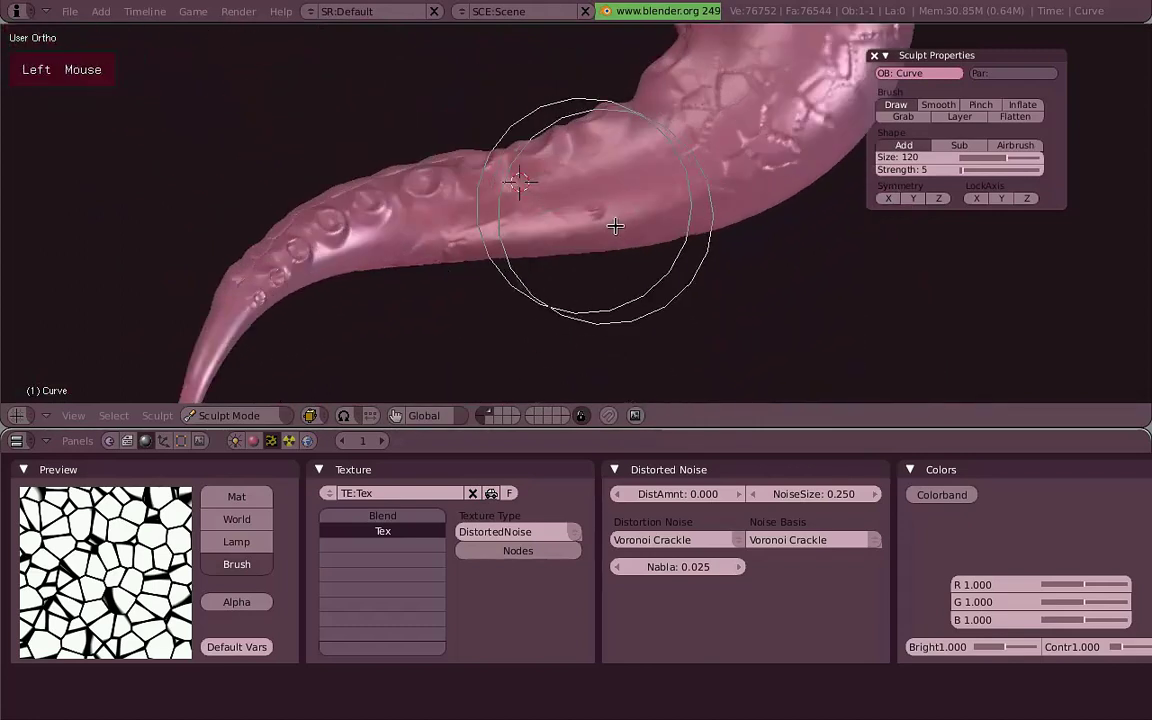
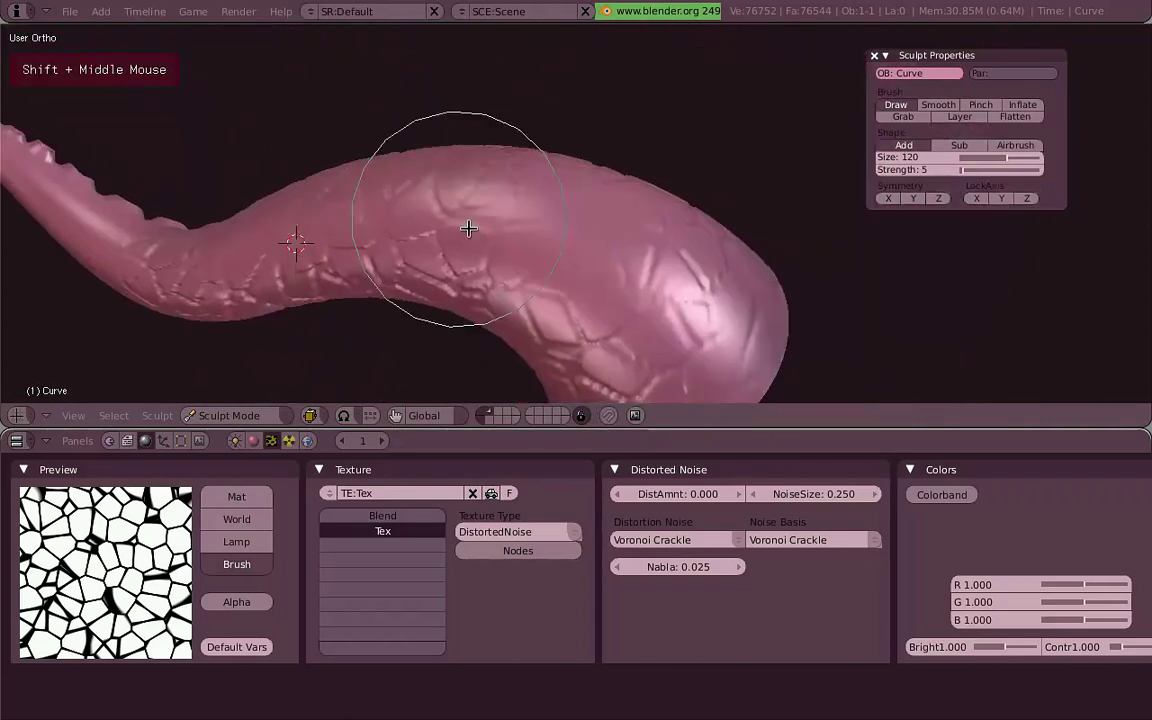
click(549, 241)
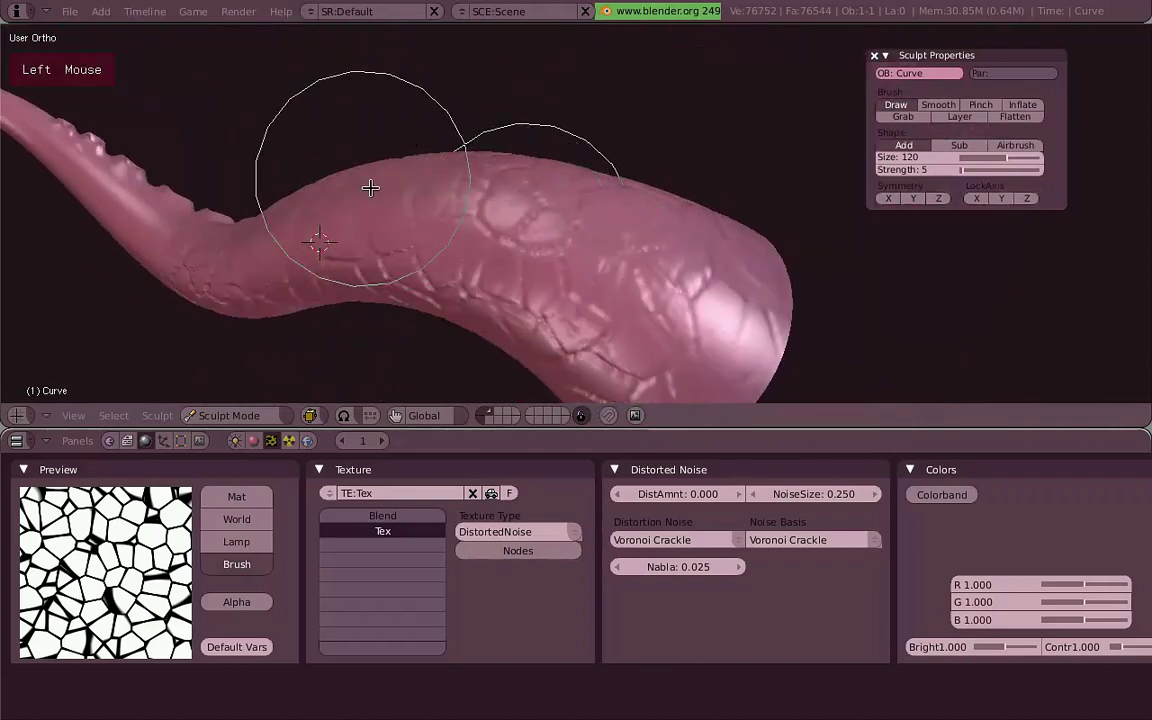
middle_click(452, 219)
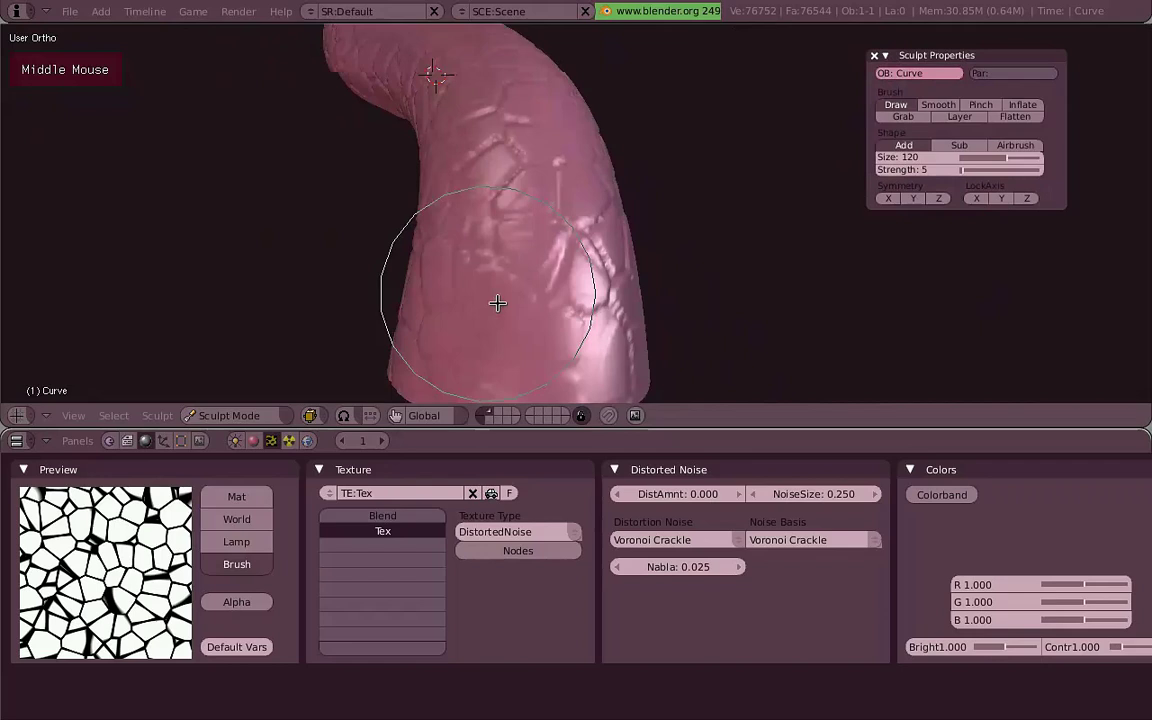
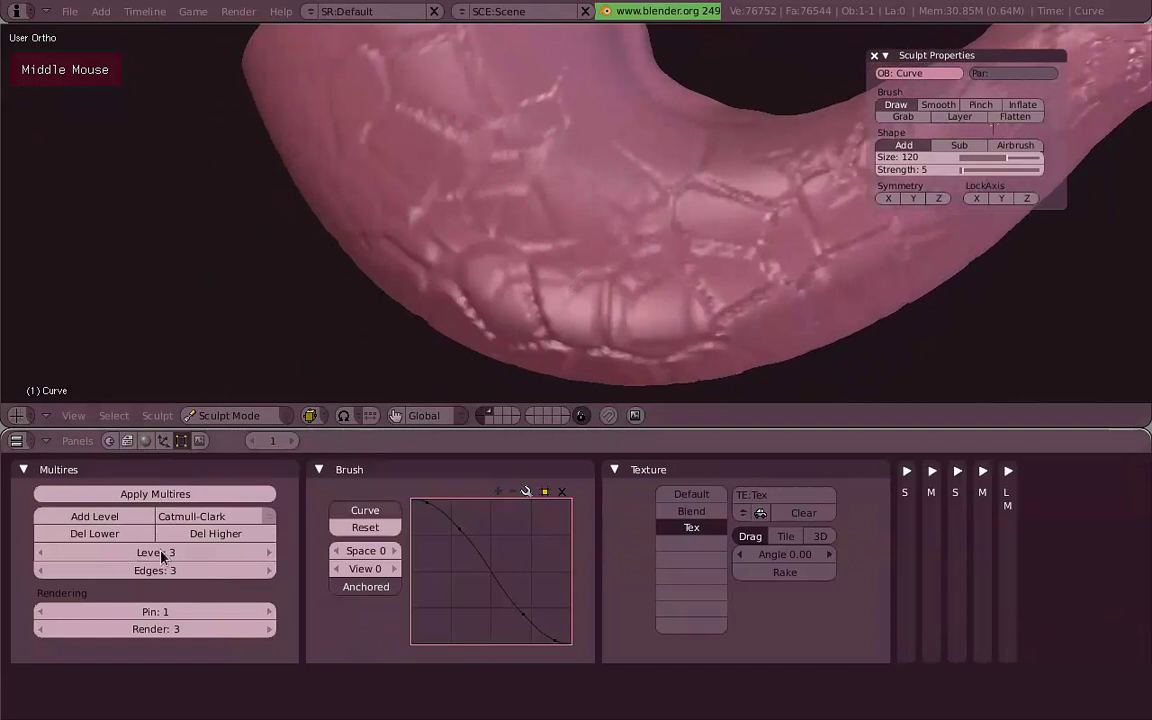
Switch to the Pinch brush and look over the veined surface up close.
middle_click(526, 226)
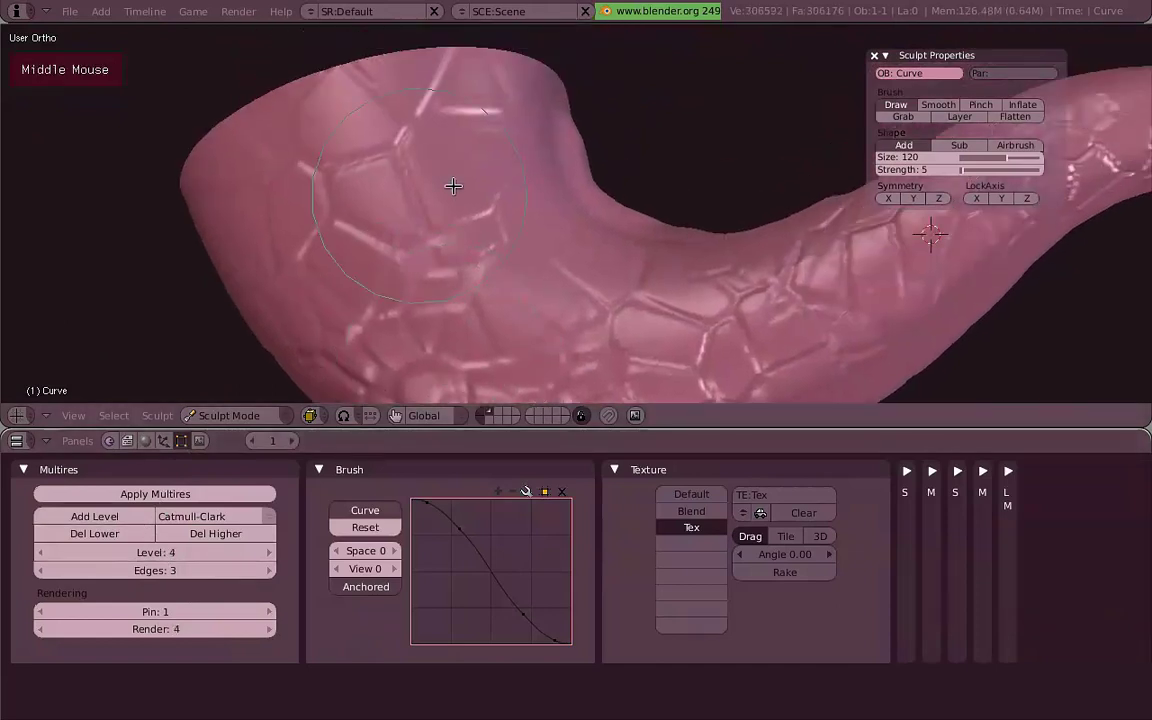
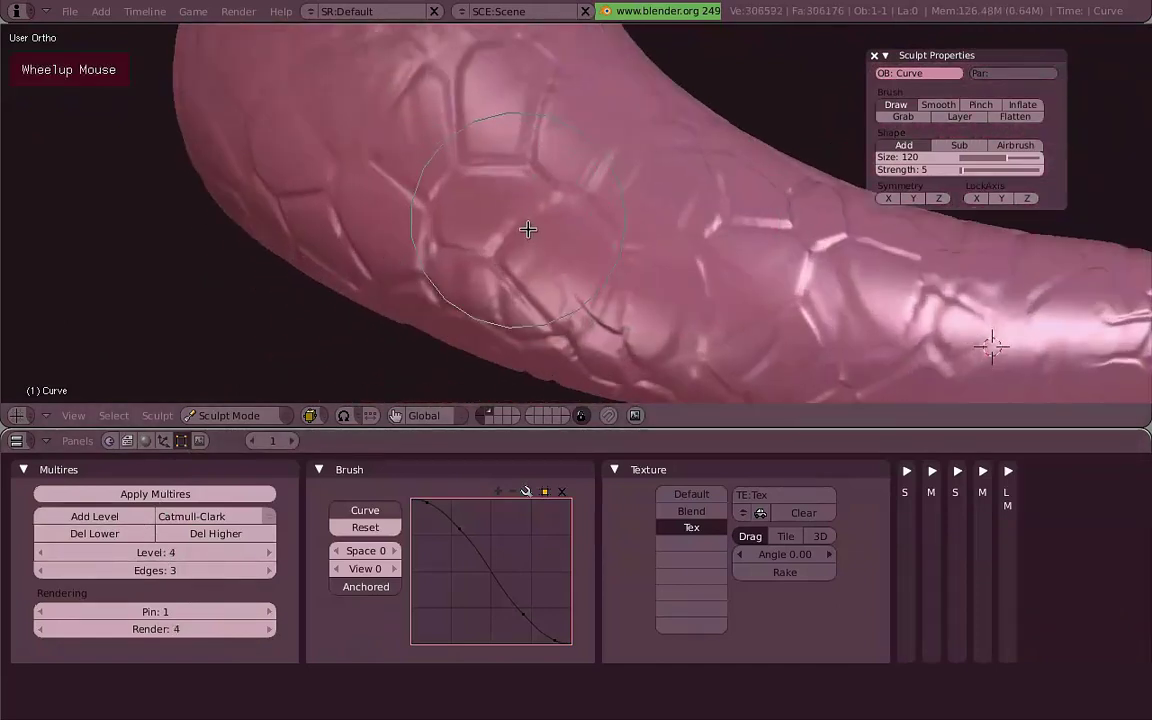
middle_click(627, 235)
scroll(up, 3)
click(532, 277)
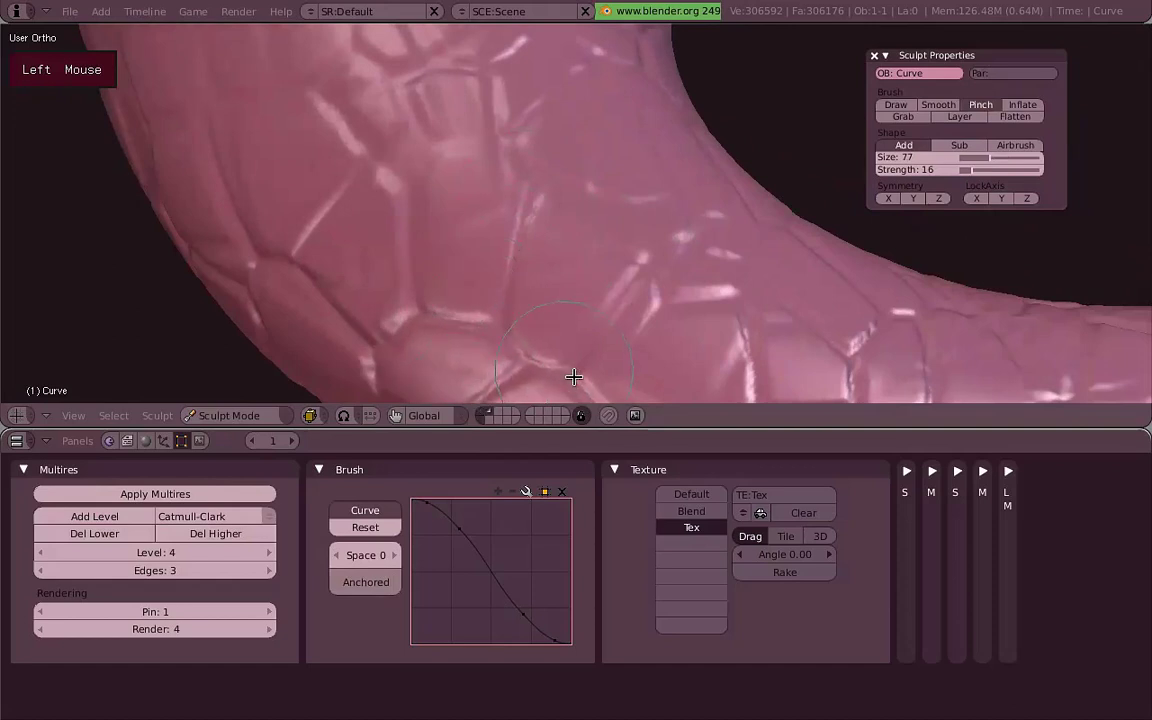
scroll(down, 3)
middle_click(491, 94)
scroll(up, 3)
middle_click(543, 251)
Raise the Pinch strength and pinch the vein edges into sharper creases.
click(388, 276)
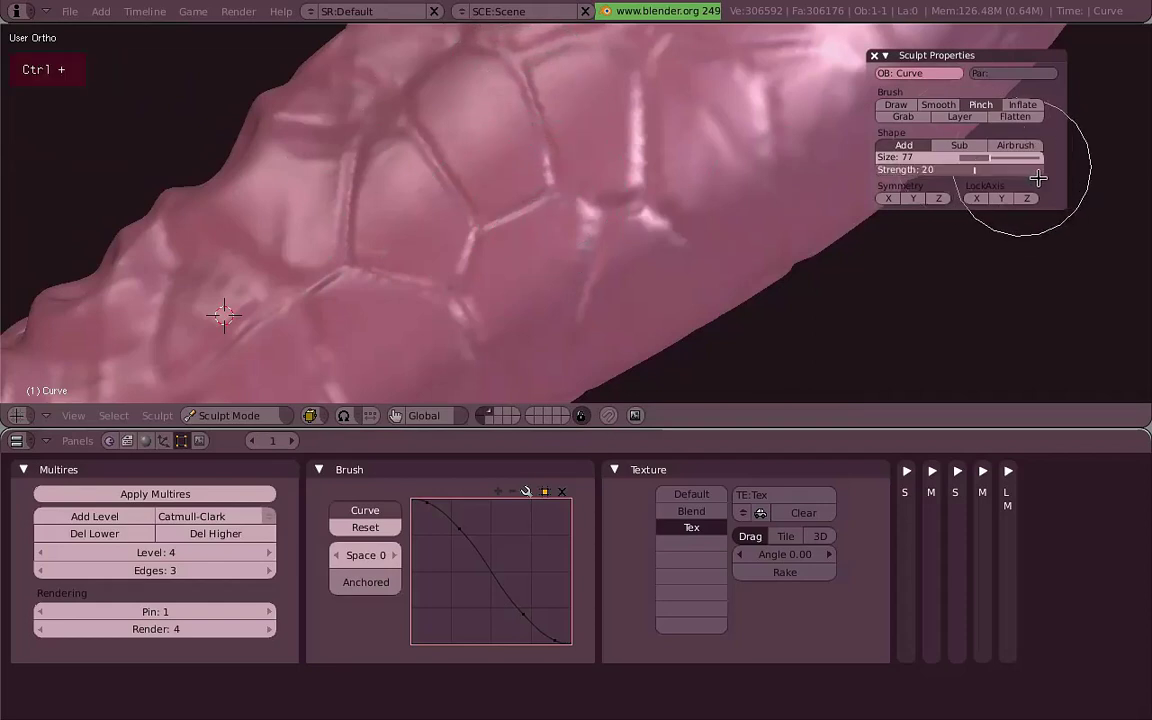
middle_click(581, 250)
click(507, 146)
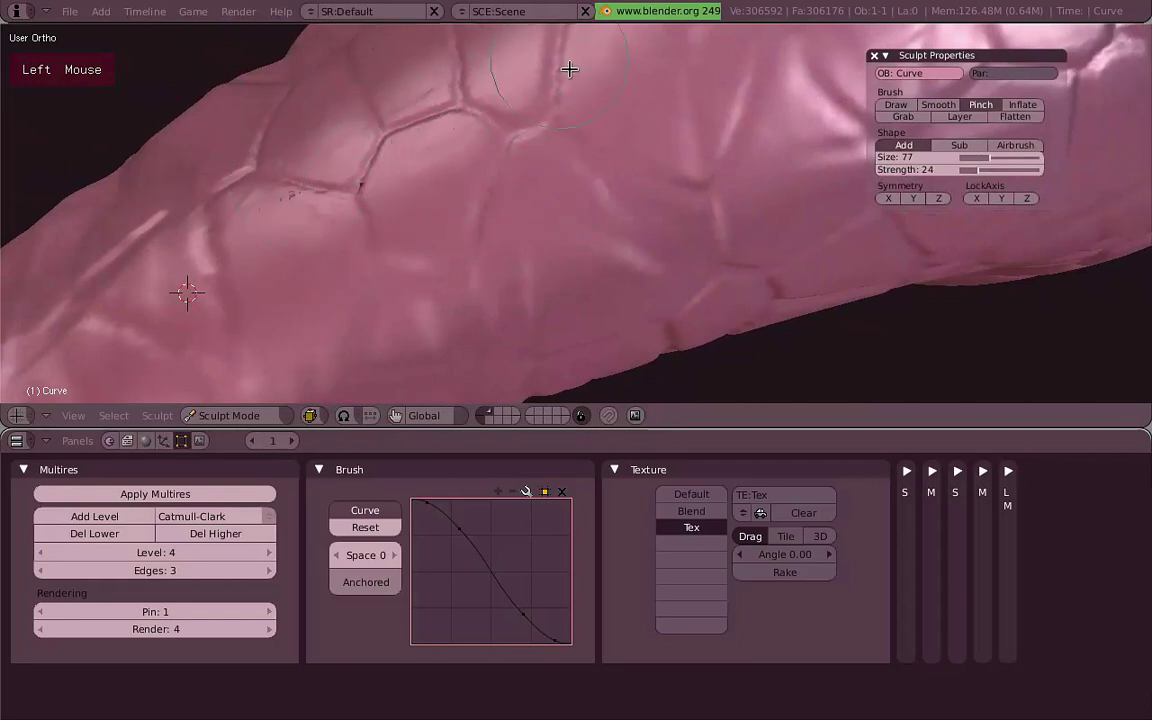
middle_click(534, 375)
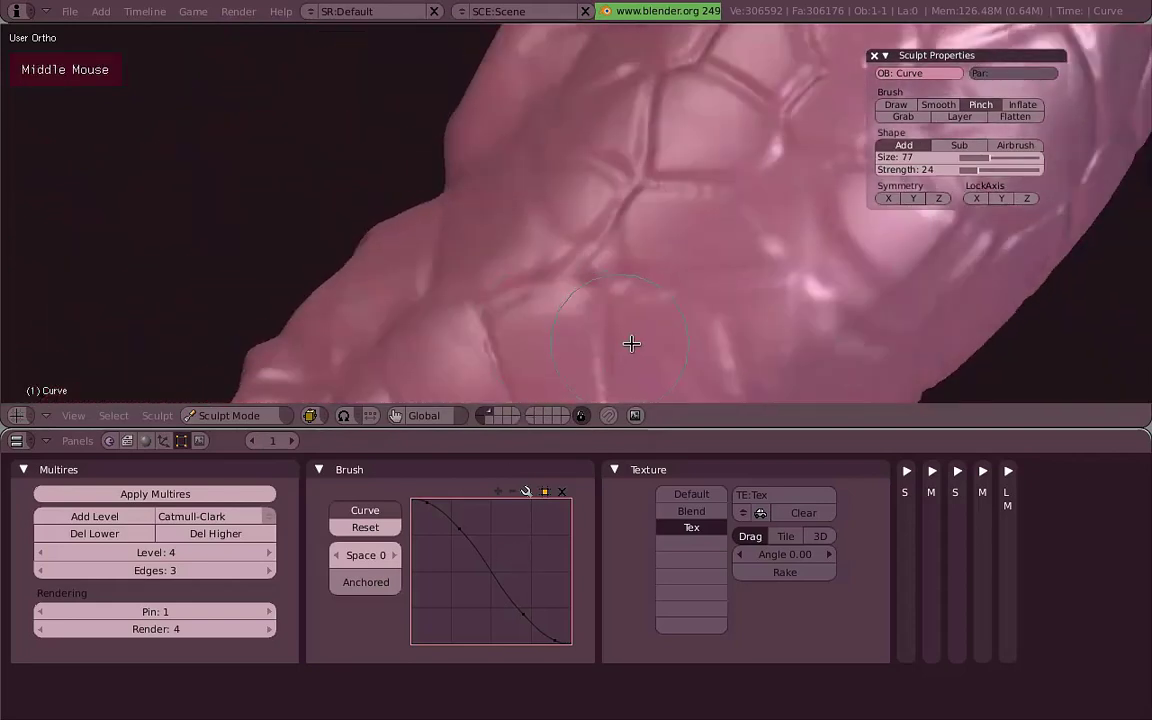
click(491, 293)
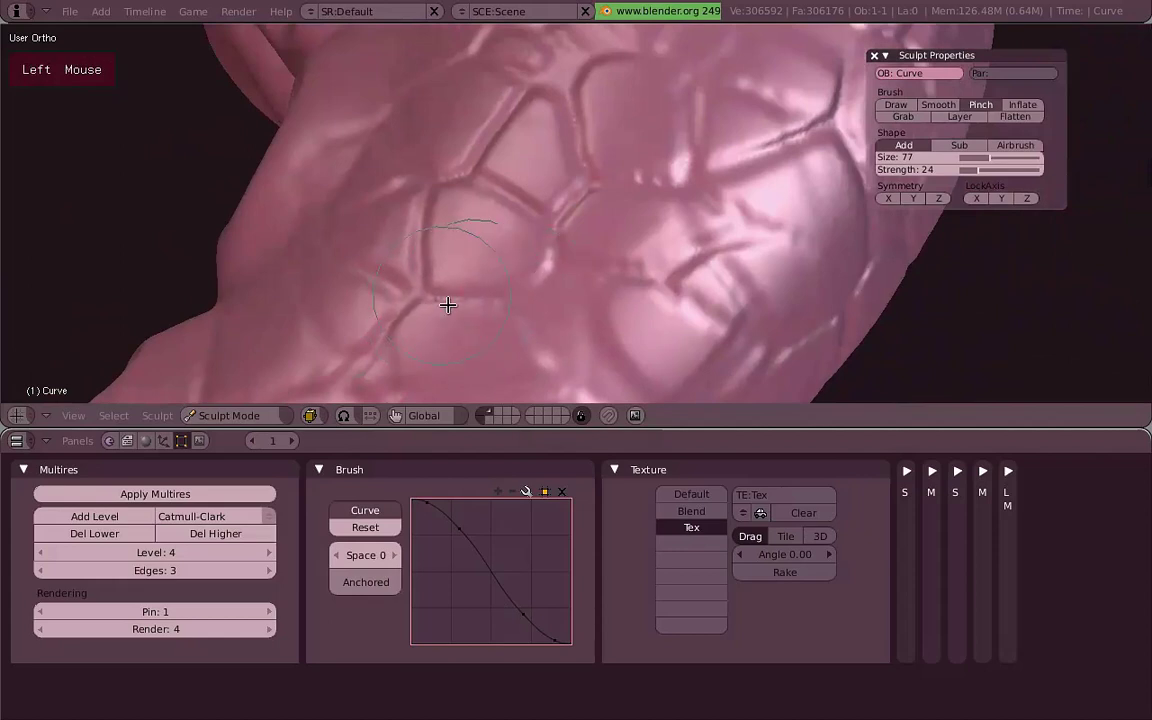
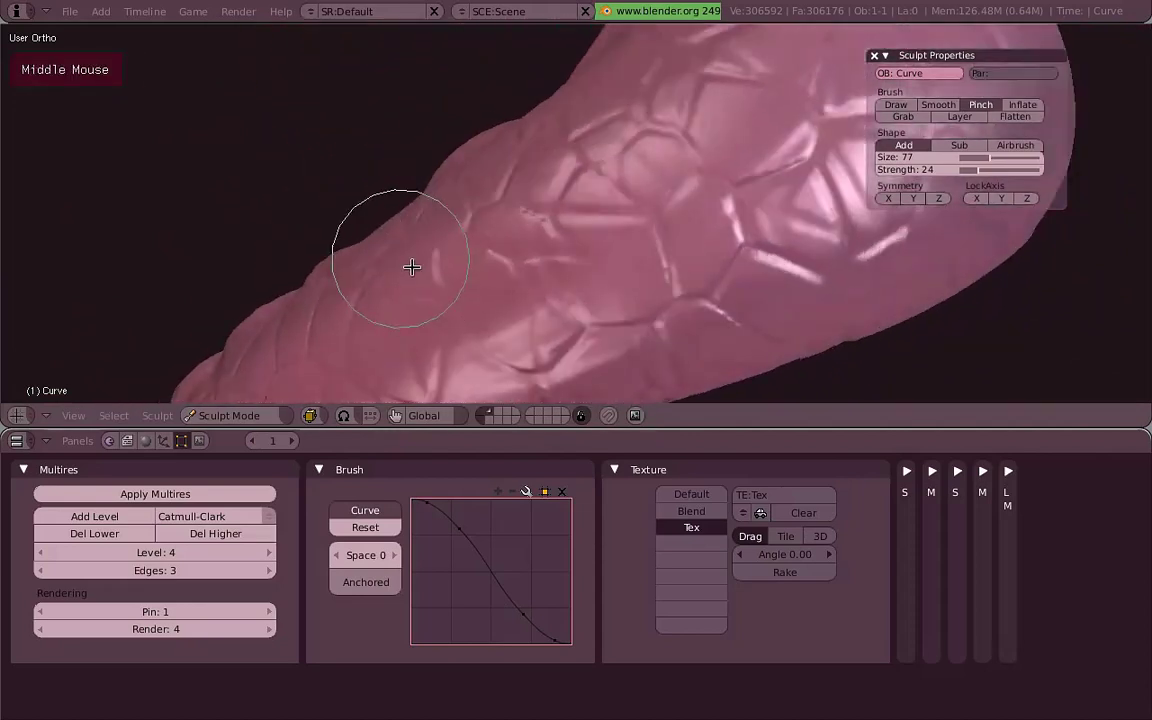
scroll(up, 3)
middle_click(544, 202)
Set the Smooth brush's texture slot to Default, then return to the Pinch brush.
click(640, 179)
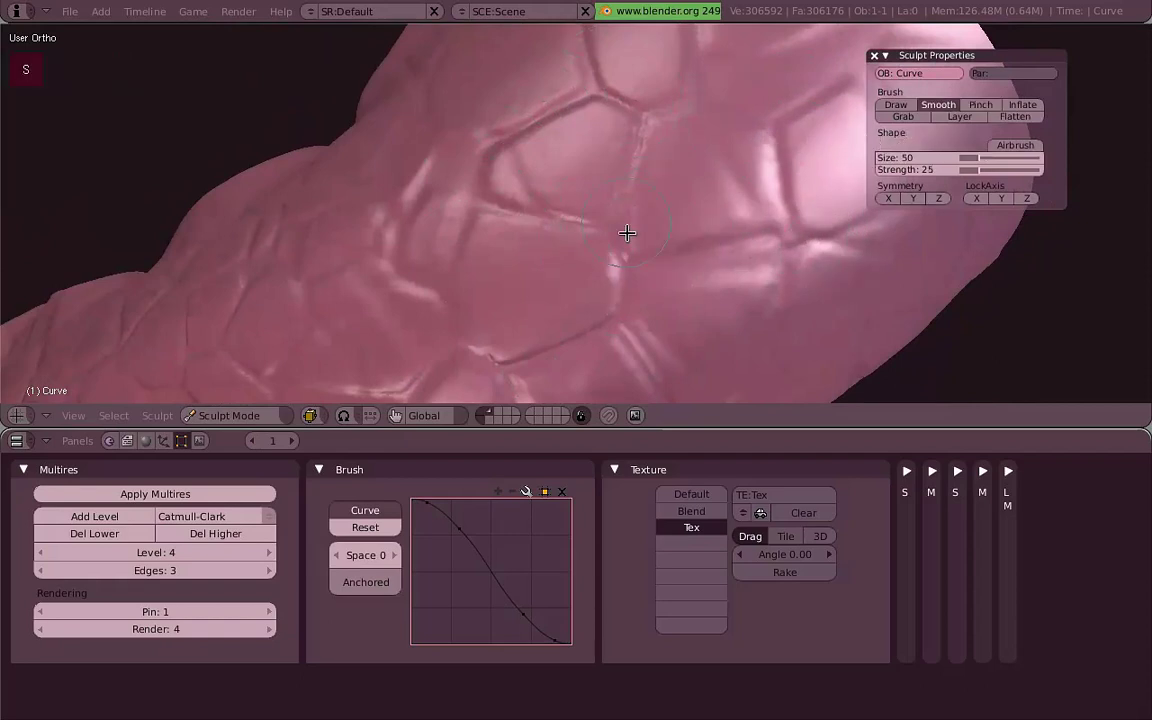
click(815, 322)
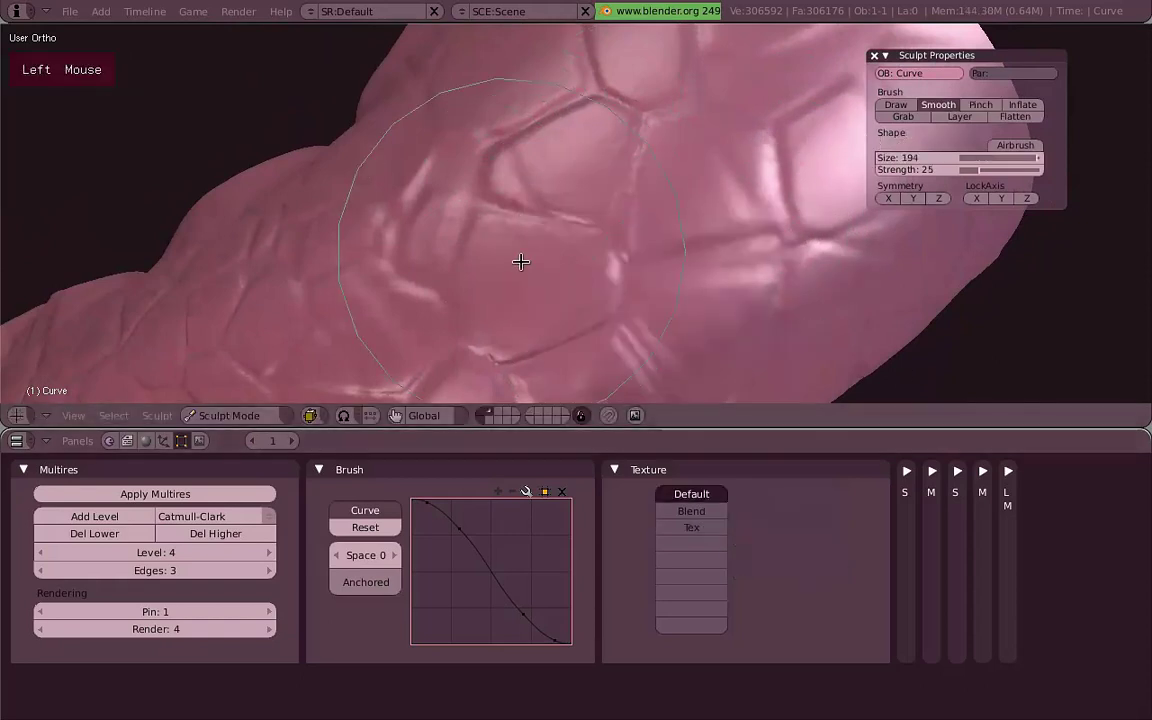
scroll(down, 3)
middle_click(606, 213)
click(534, 252)
middle_click(748, 286)
middle_click(632, 253)
scroll(up, 3)
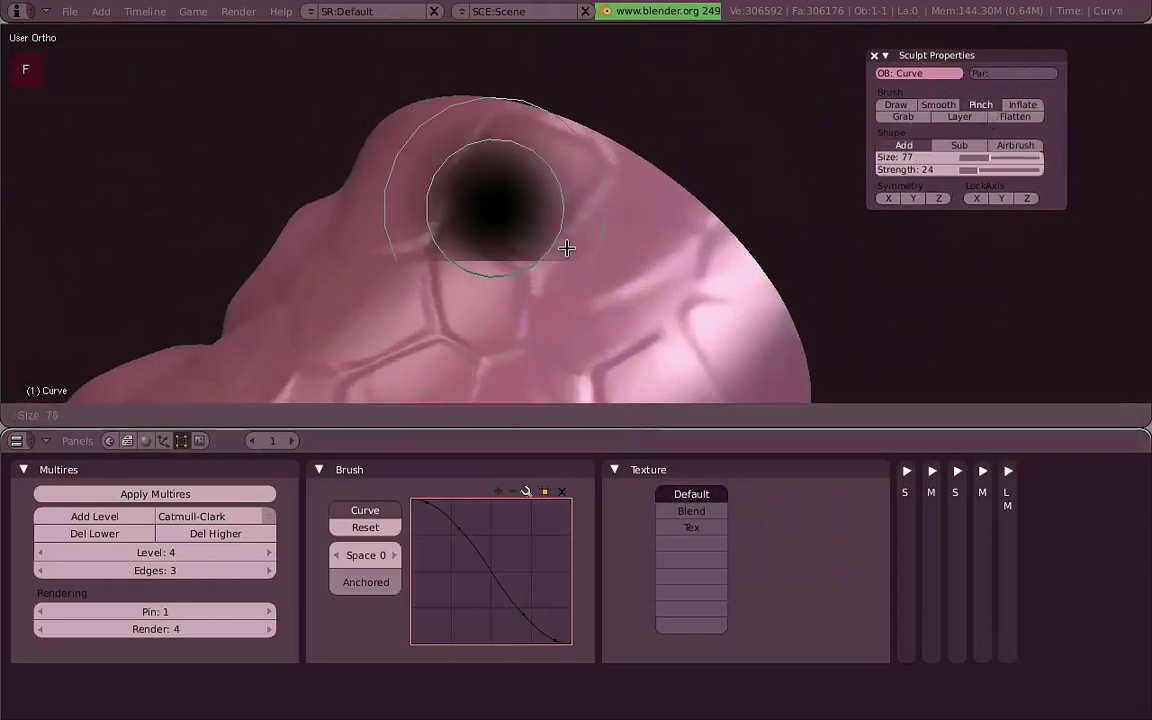
Give the Pinch brush a steep falloff curve and strength 81, testing it on the vein edges near the tip.
right_click(594, 239)
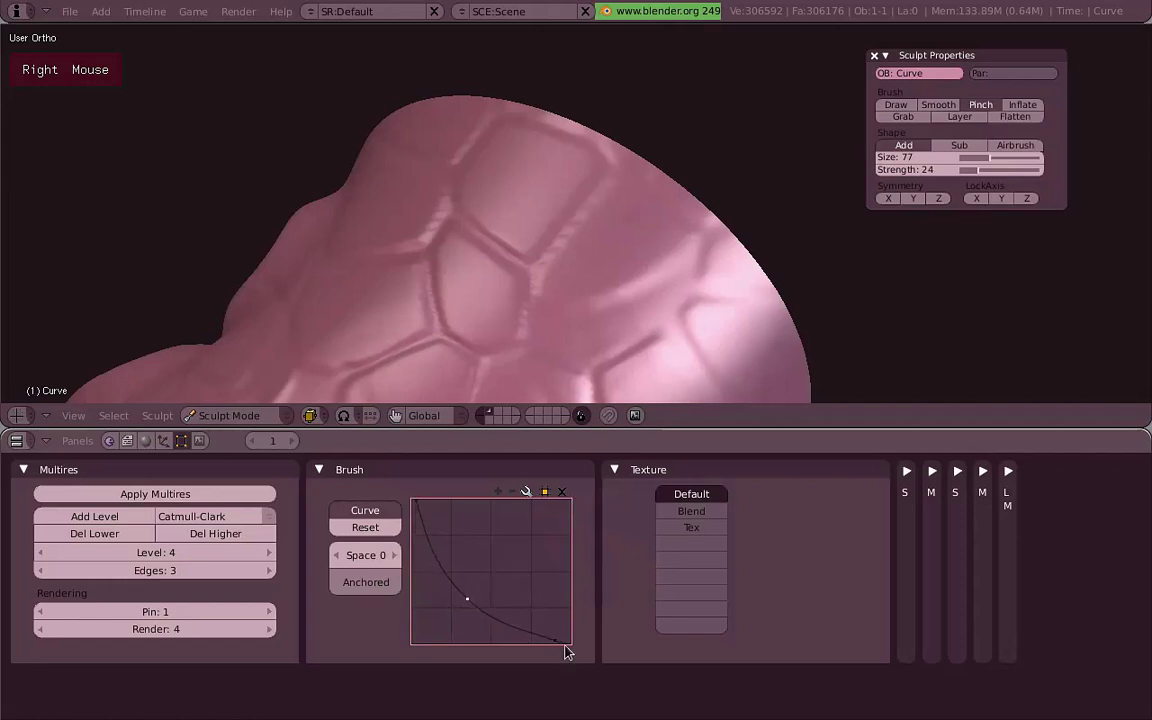
key(f)
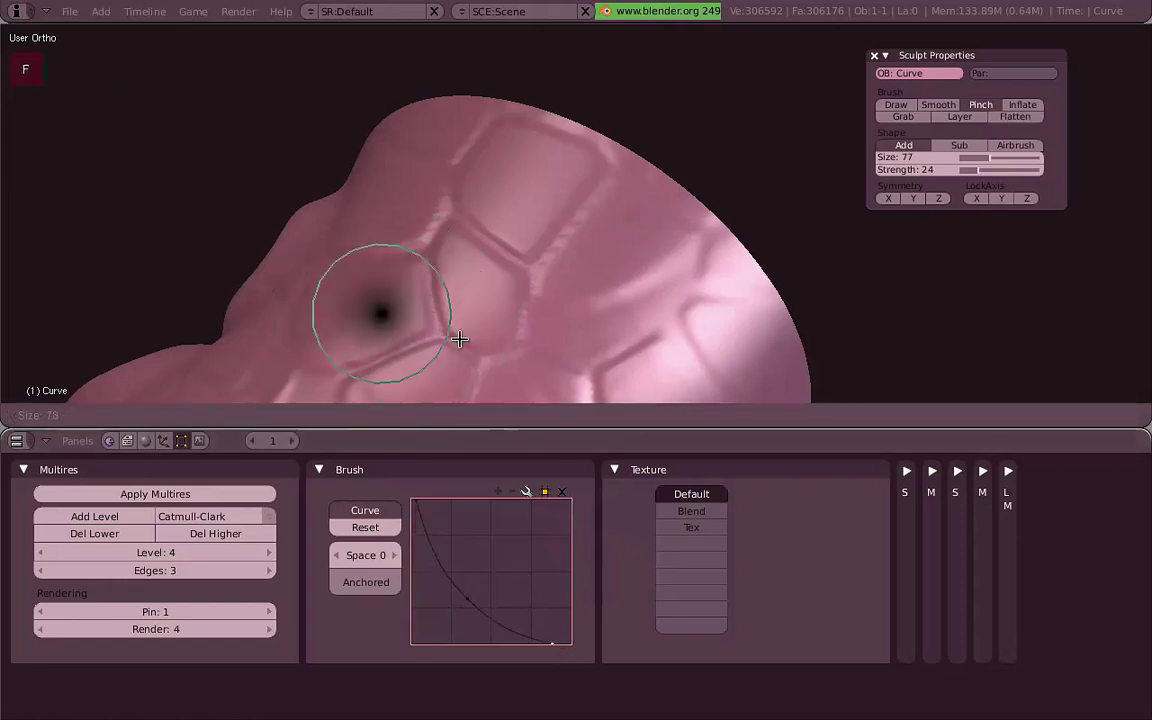
right_click(464, 337)
key(f)
right_click(486, 278)
scroll(up, 3)
click(560, 248)
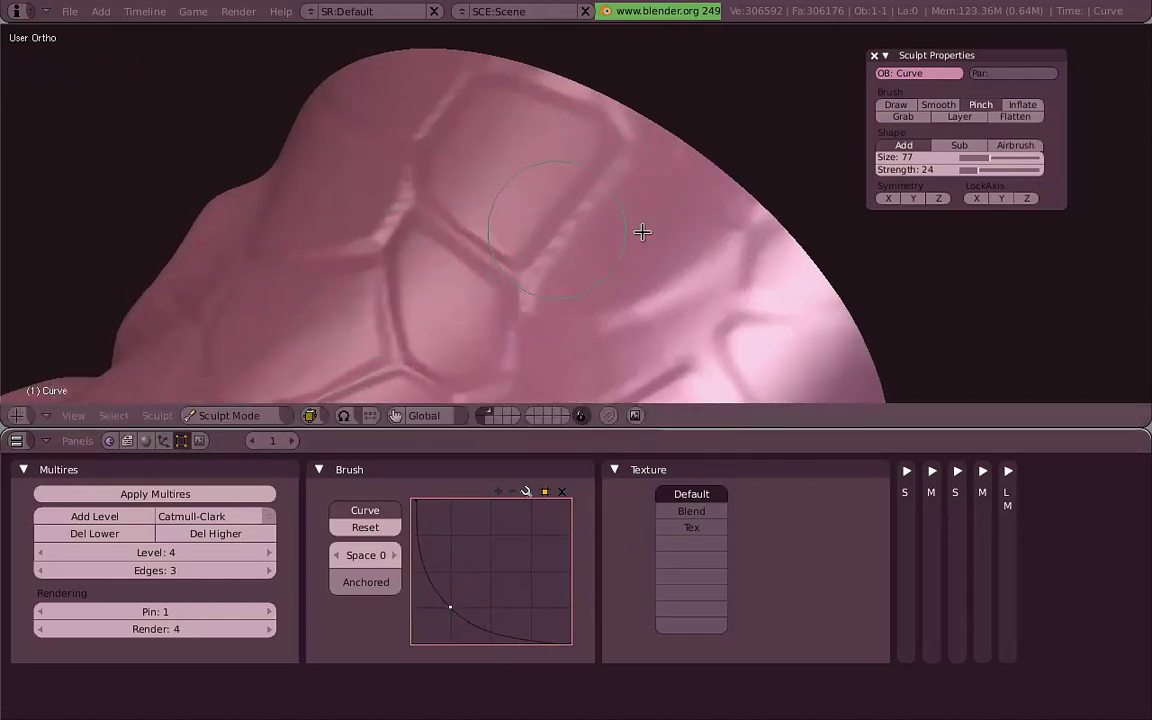
key(shift+f)
click(522, 256)
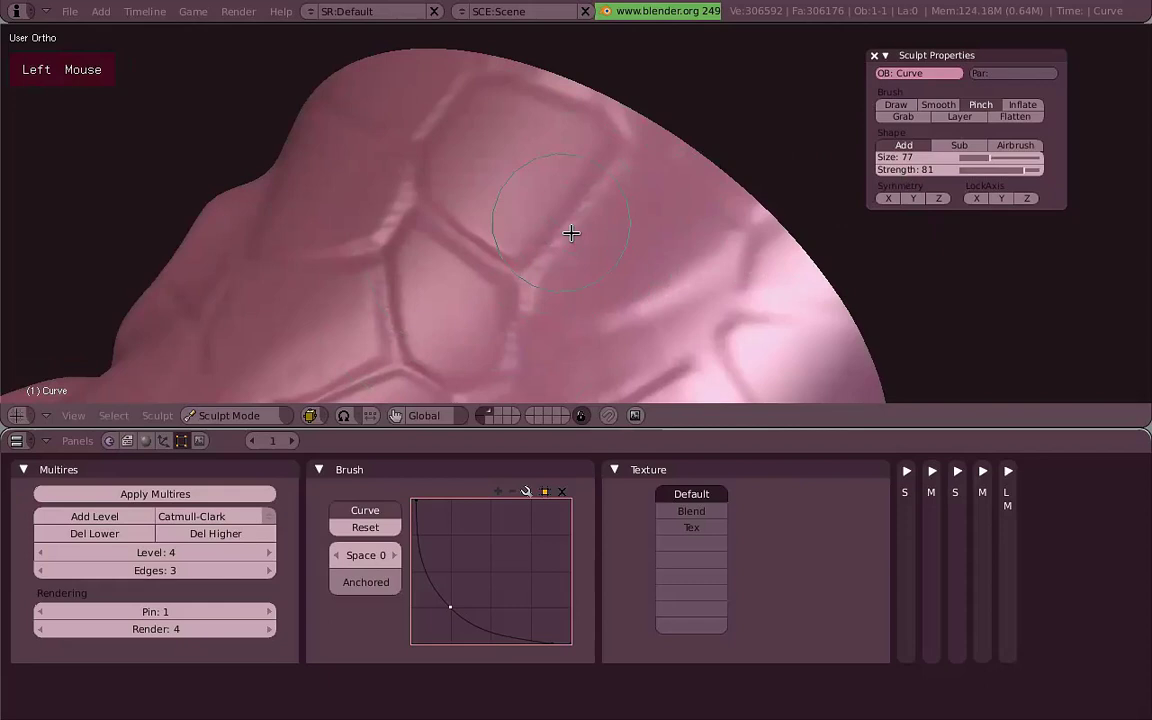
click(623, 234)
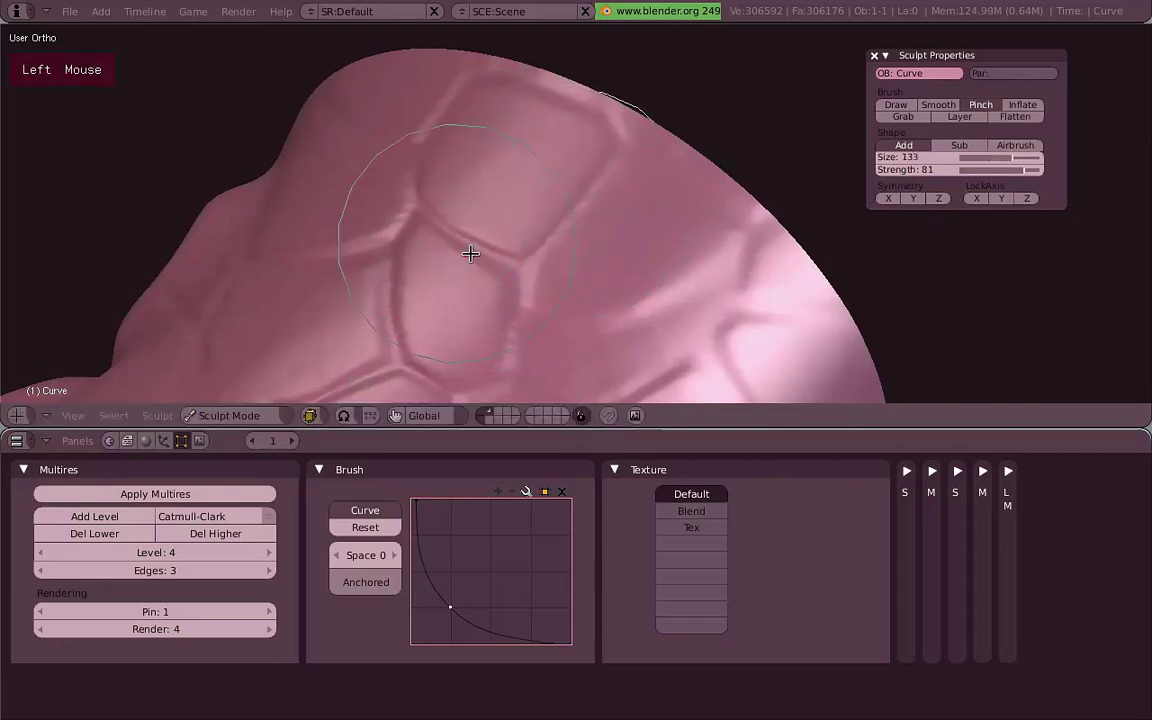
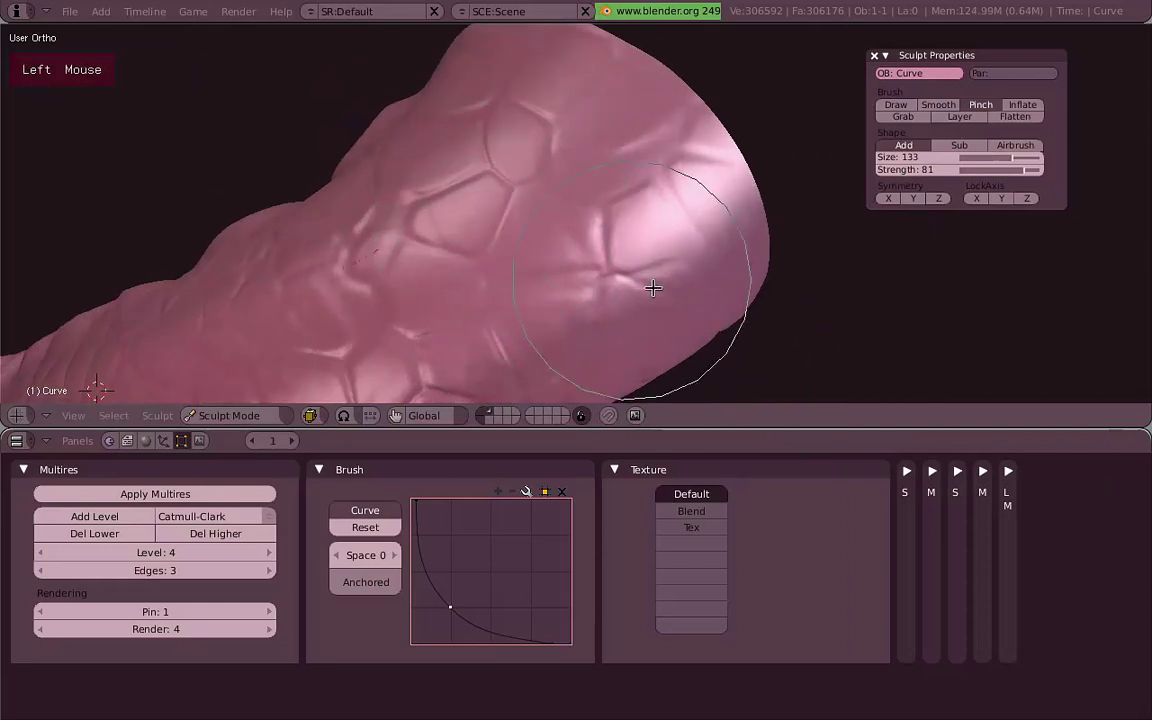
Shrink the Pinch brush to about size 90 and tighten the vein edges across the cells.
middle_click(577, 187)
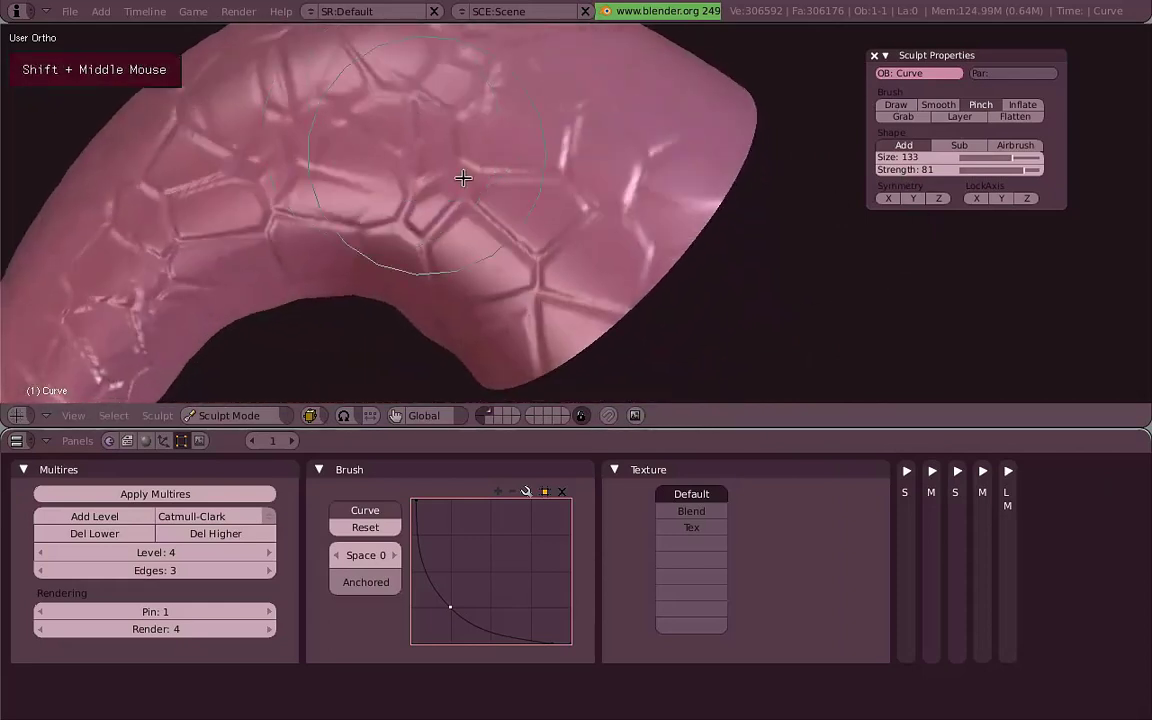
key(f)
click(577, 286)
scroll(up, 3)
scroll(down, 3)
click(580, 268)
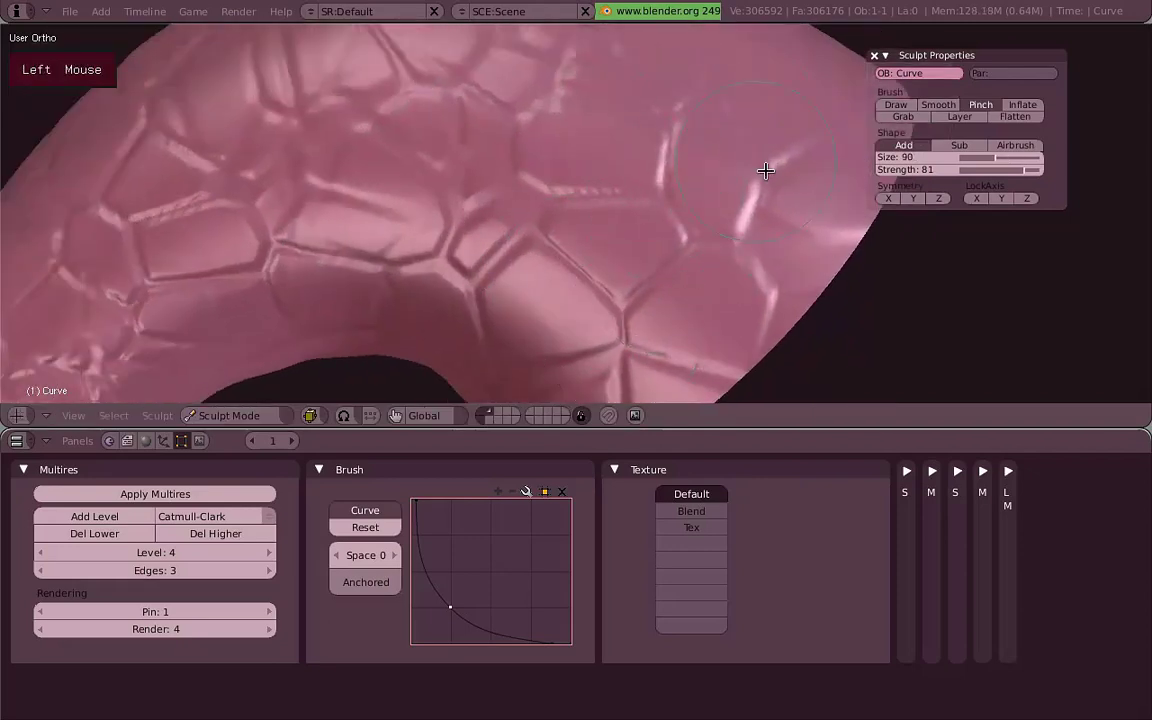
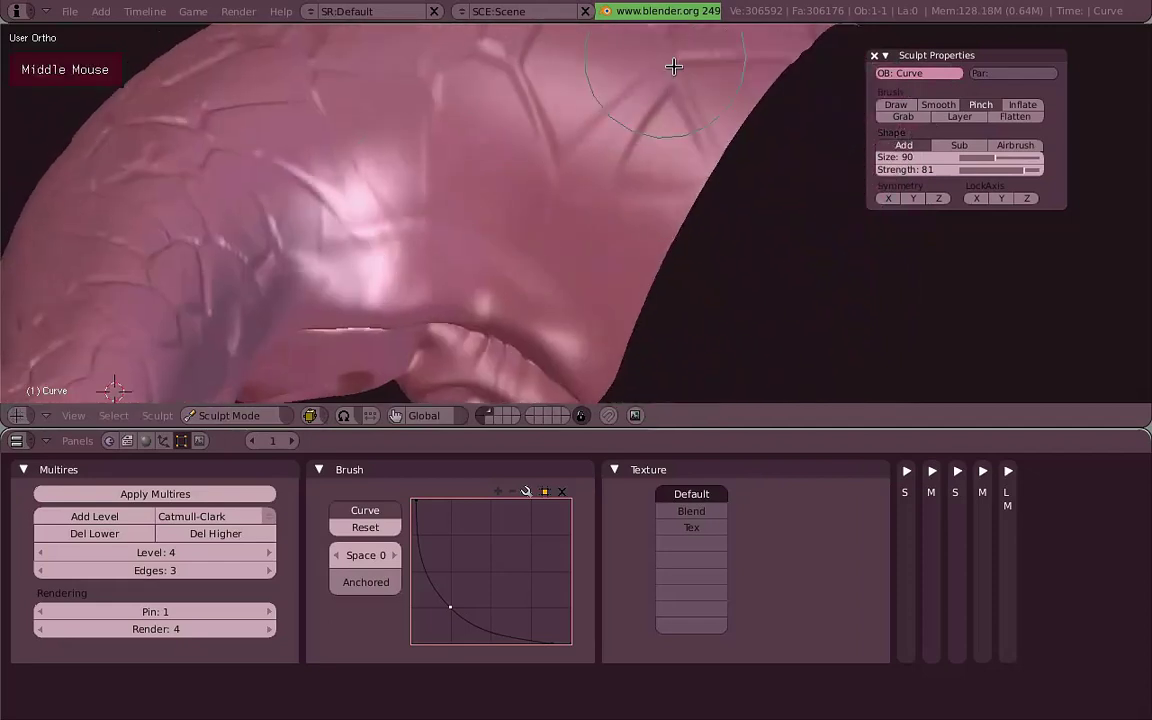
scroll(up, 3)
click(409, 342)
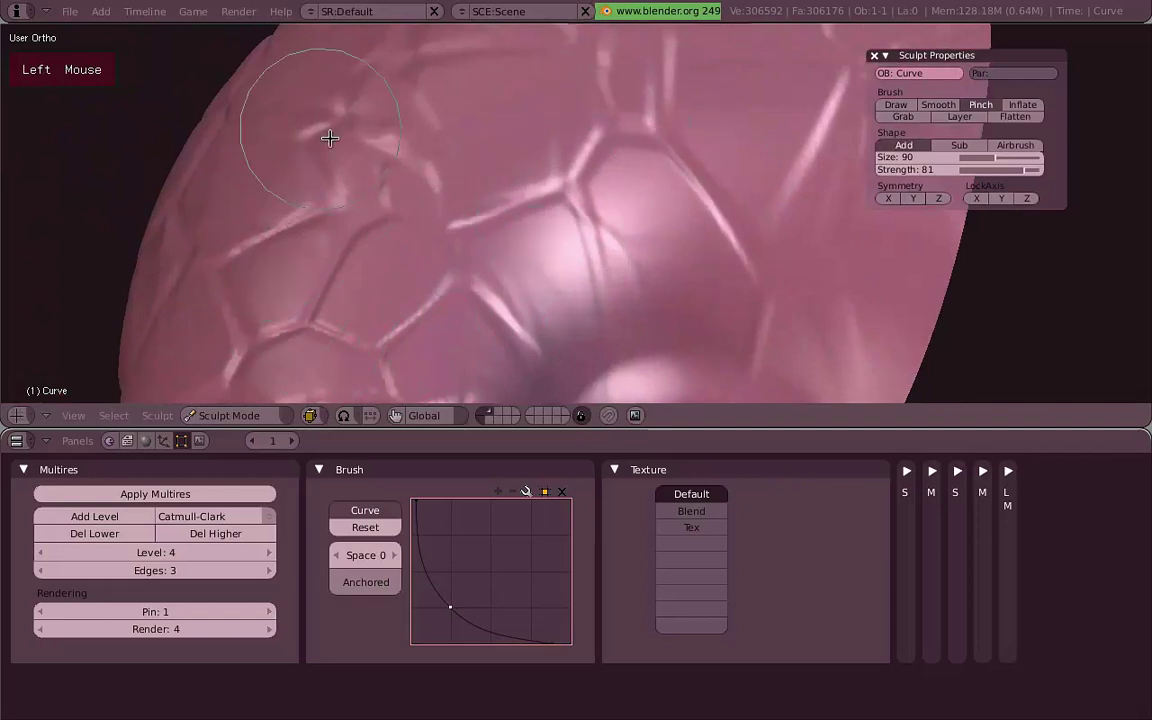
scroll(down, 3)
middle_click(489, 281)
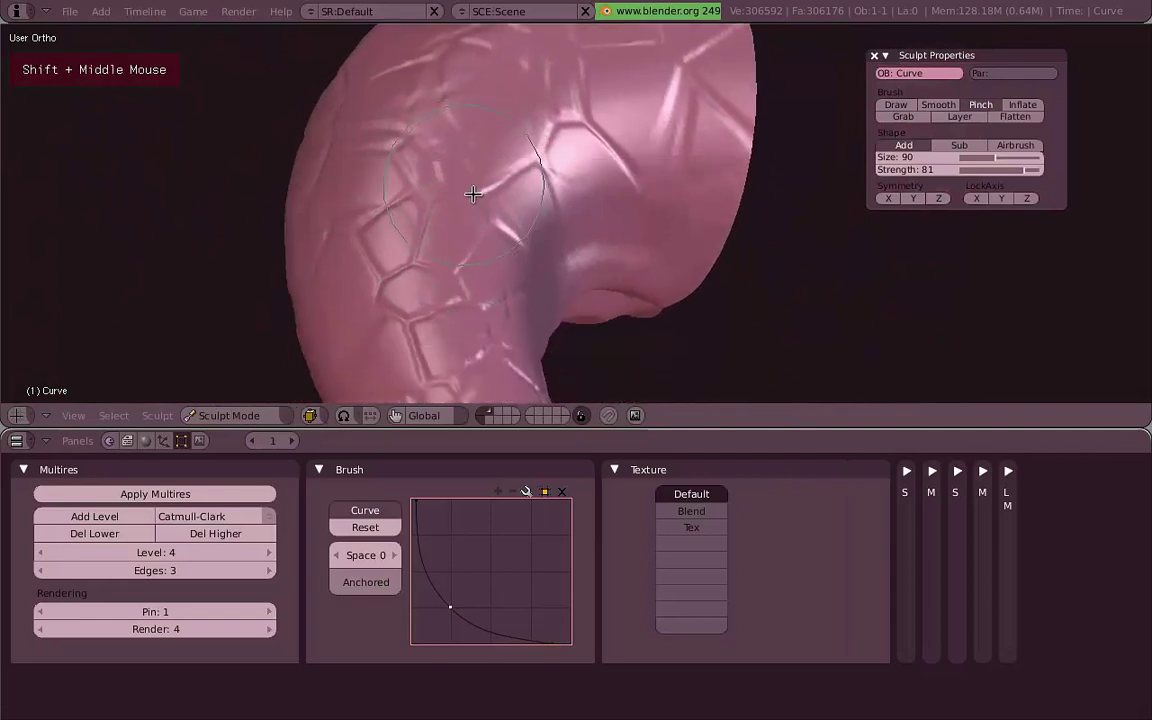
Switch to the Inflate brush at strength 10 and puff up the cells between the veins.
click(456, 266)
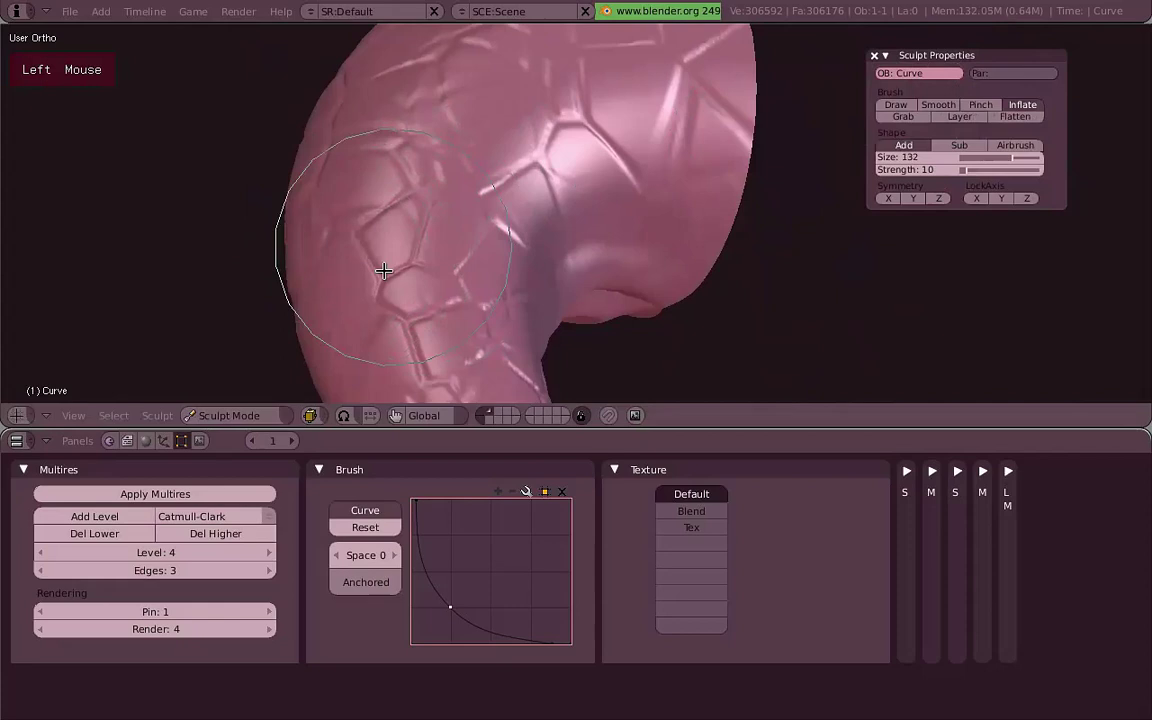
scroll(up, 3)
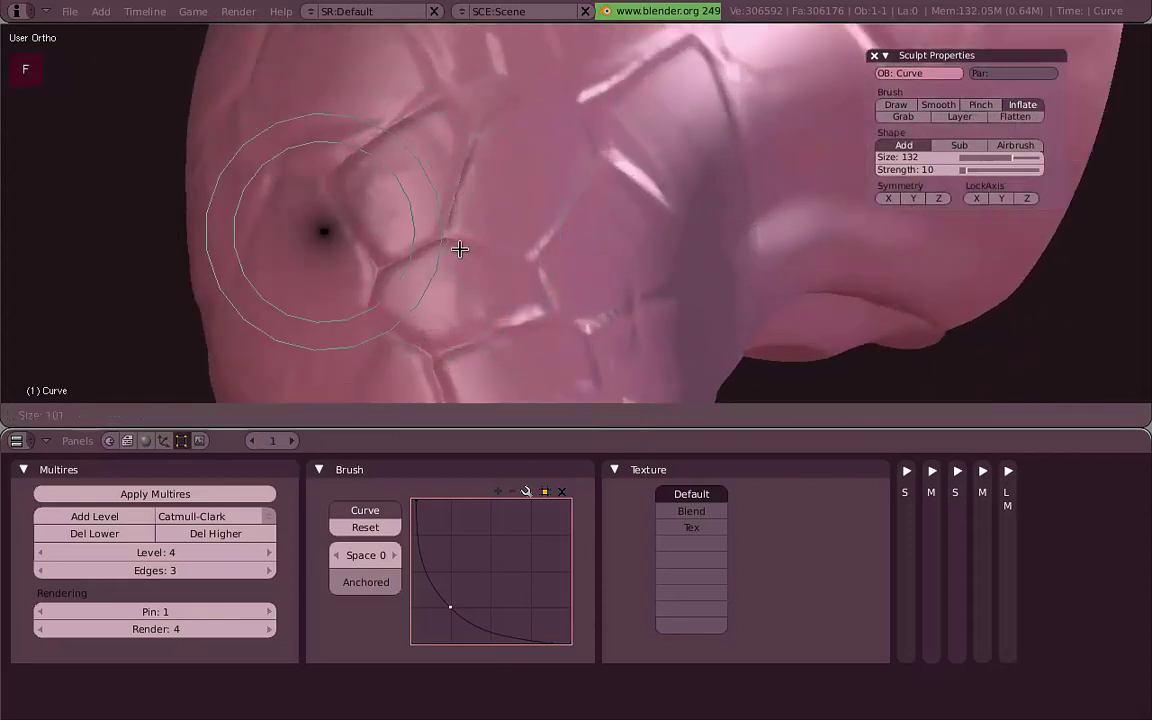
right_click(461, 242)
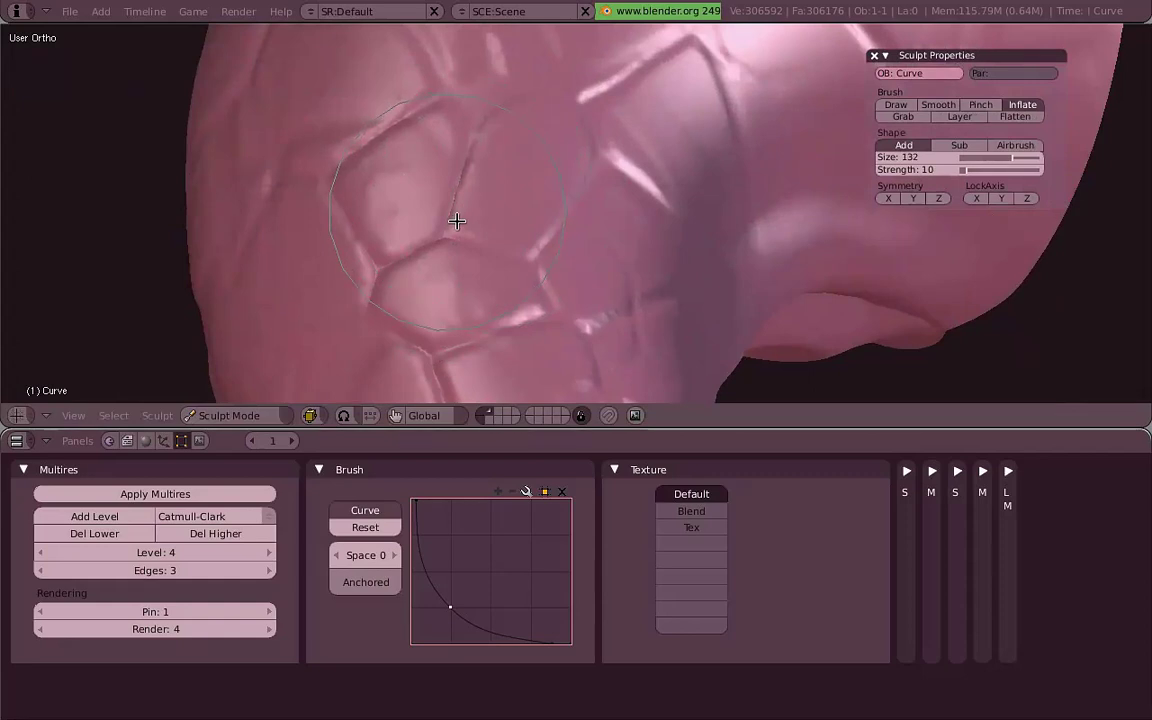
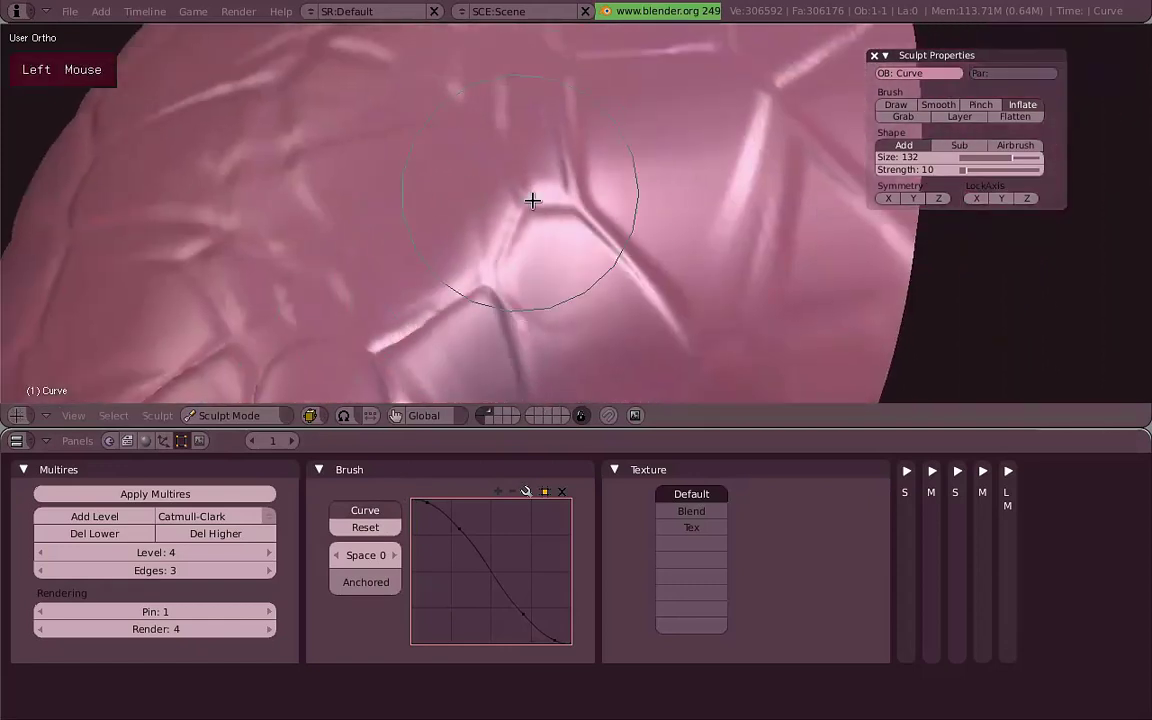
scroll(down, 3)
middle_click(499, 241)
click(517, 240)
middle_click(599, 222)
scroll(up, 3)
middle_click(549, 123)
click(513, 205)
Briefly smooth, then inflate more cells including those on the lower tentacle.
middle_click(495, 214)
scroll(up, 3)
key(s)
scroll(down, 3)
click(518, 207)
click(473, 122)
middle_click(606, 263)
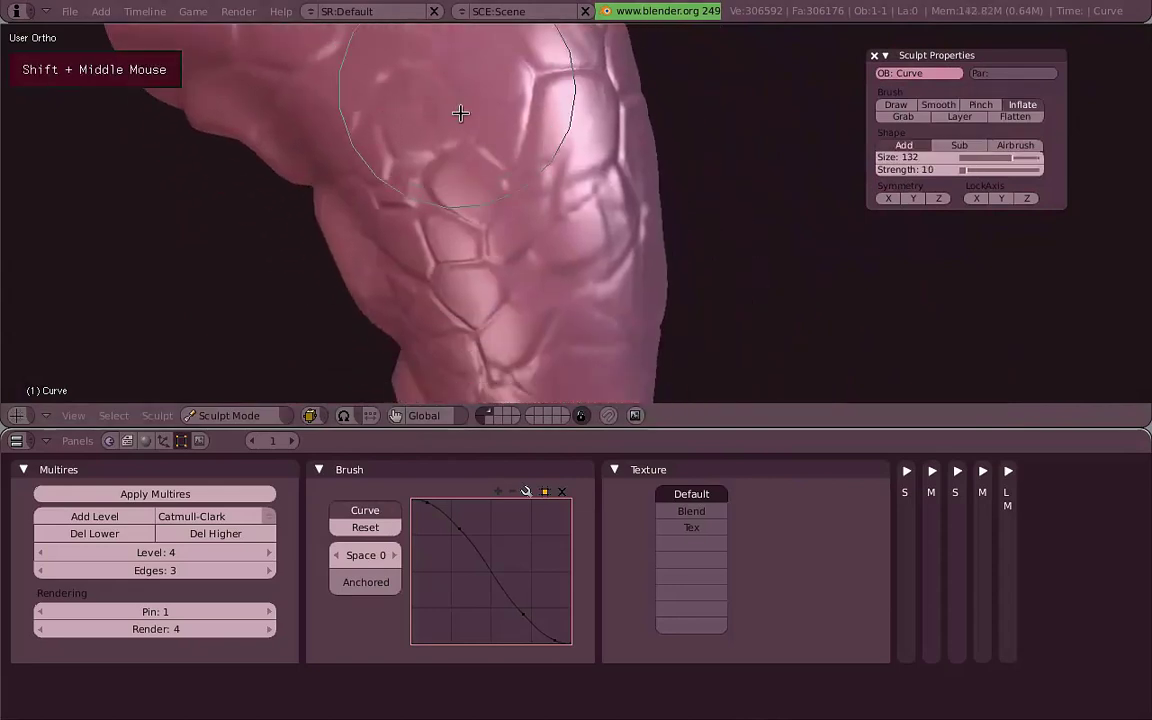
click(570, 162)
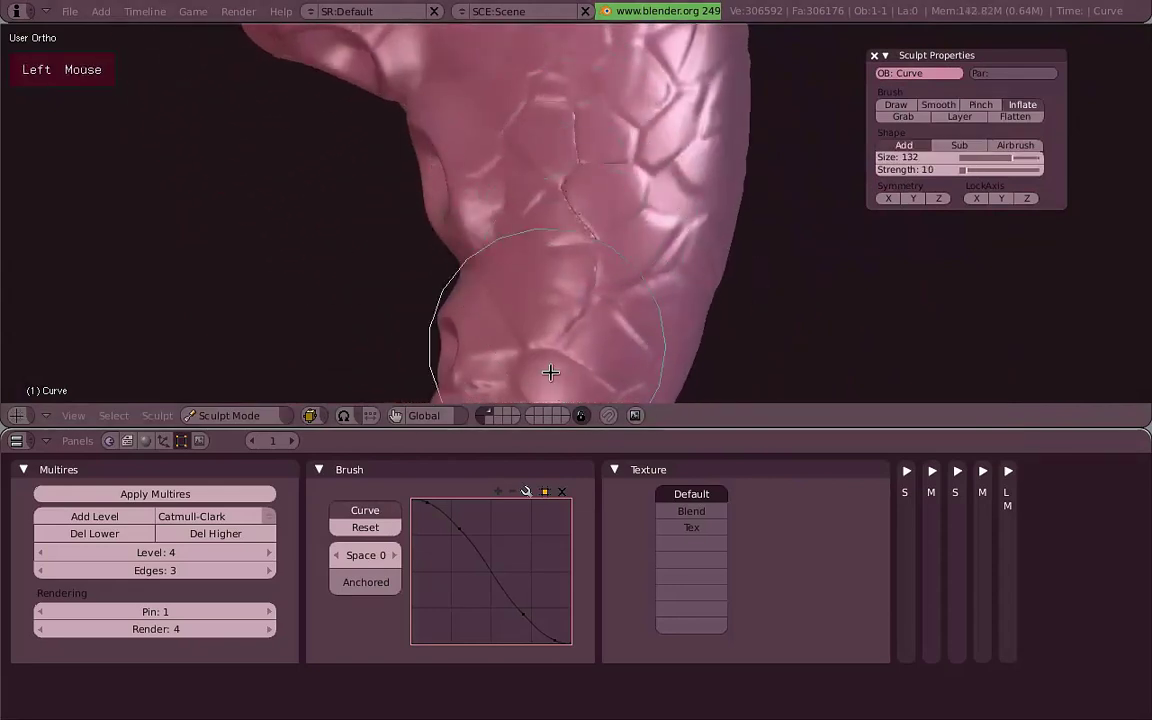
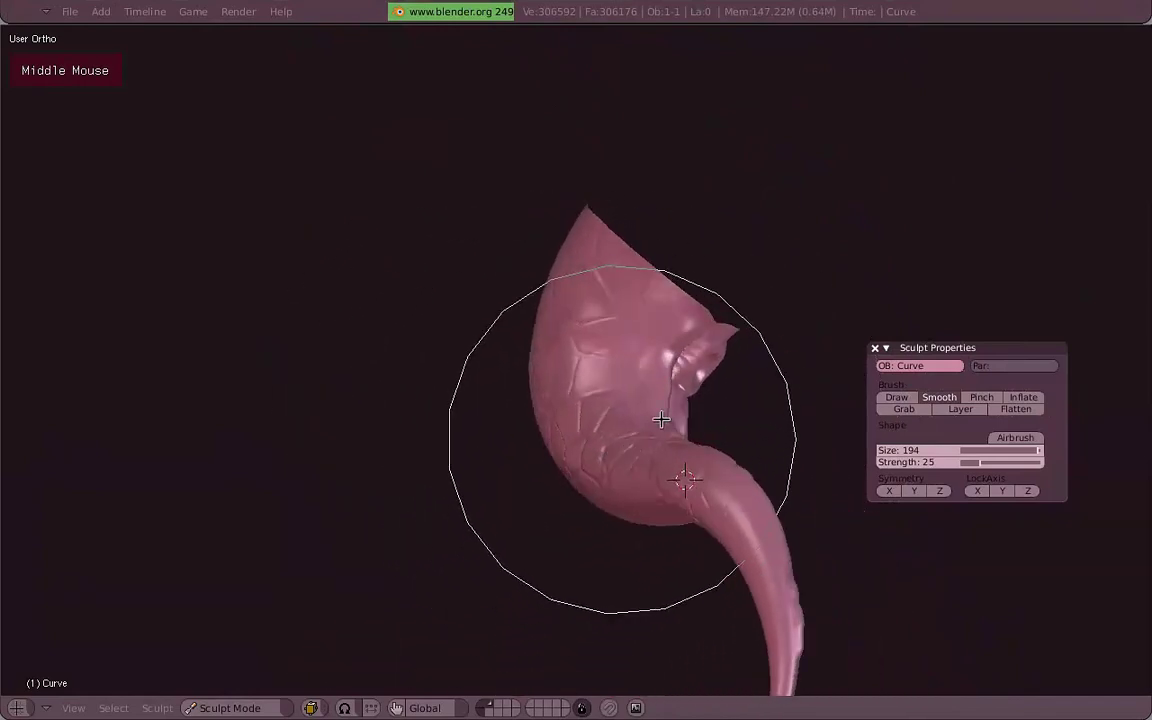
Zoom the view toward the tentacle tip ahead of smoothing it.
scroll(up, 3)
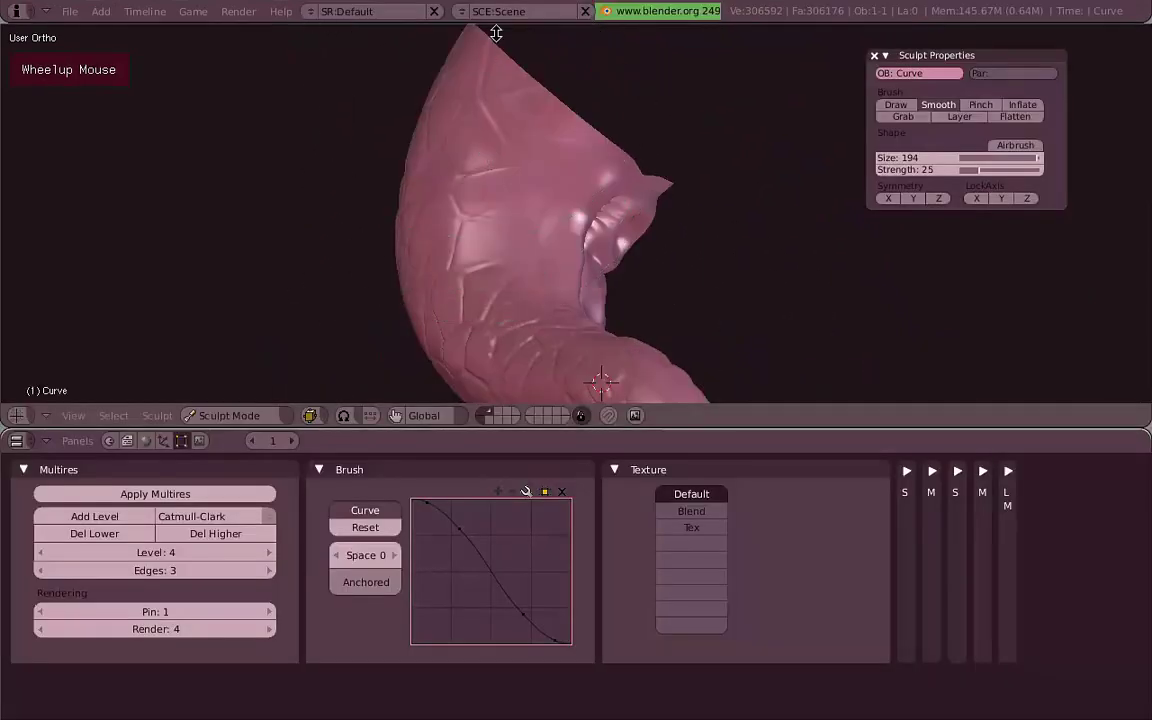
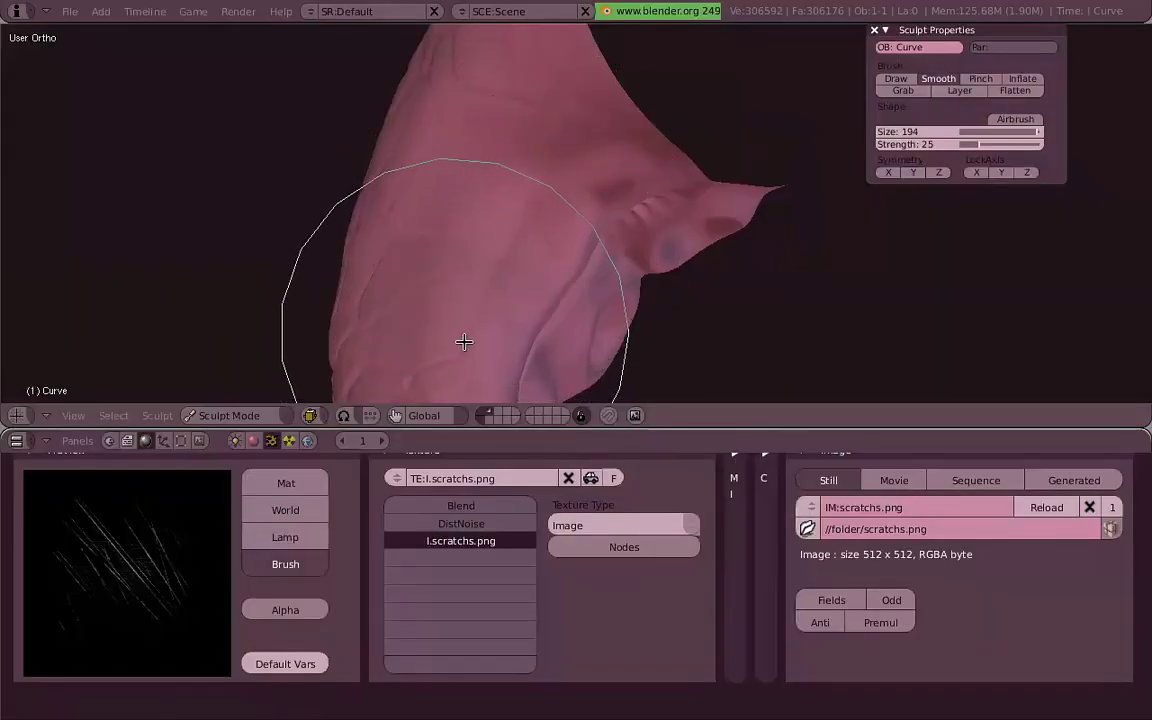
Carve scratch-textured wrinkles with the Draw brush into the skin near the tentacle's thick end.
right_click(480, 257)
scroll(up, 3)
key(f)
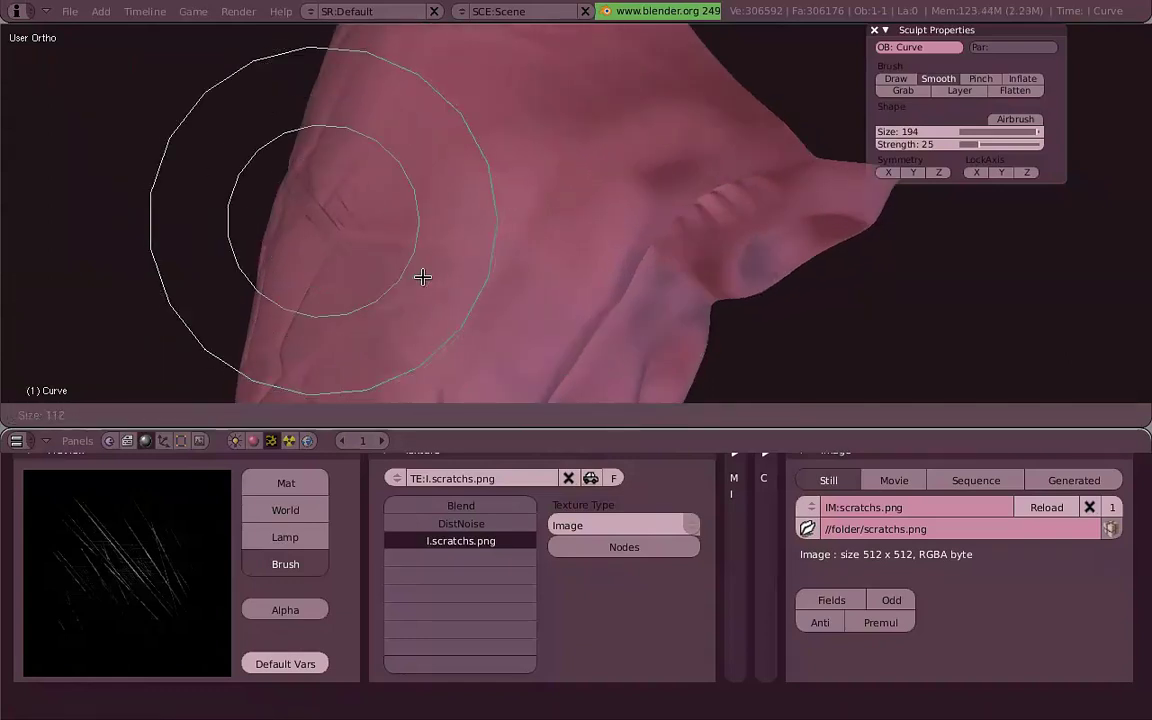
right_click(428, 270)
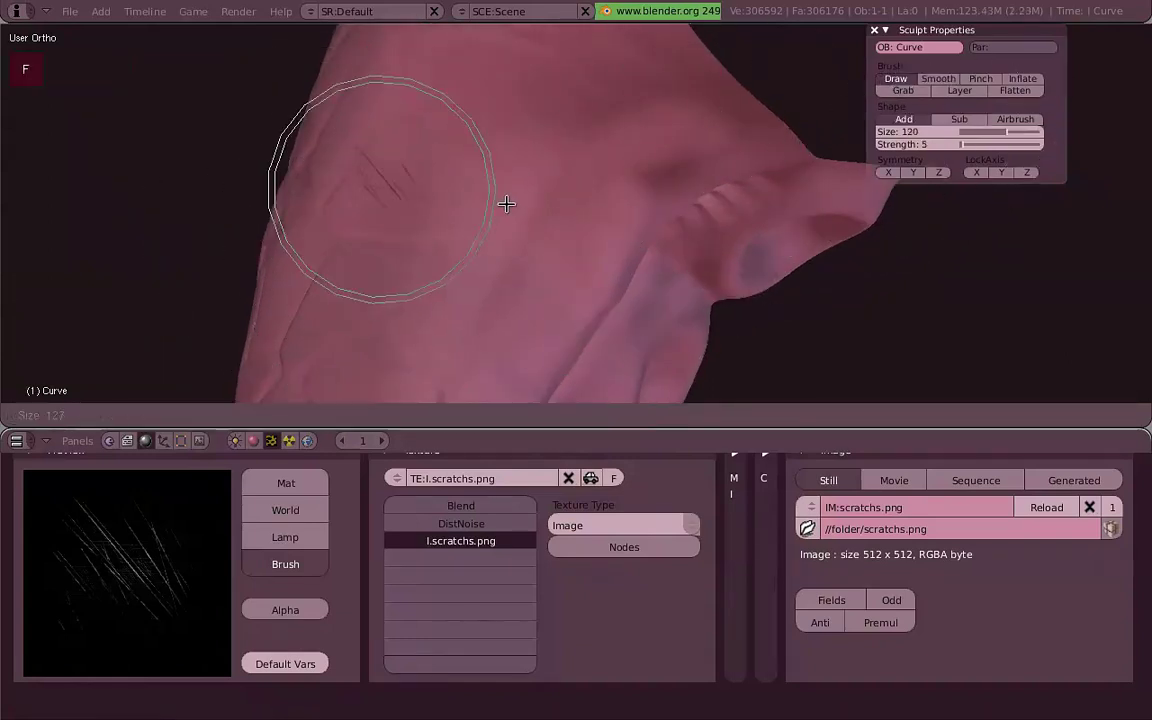
right_click(518, 233)
click(499, 215)
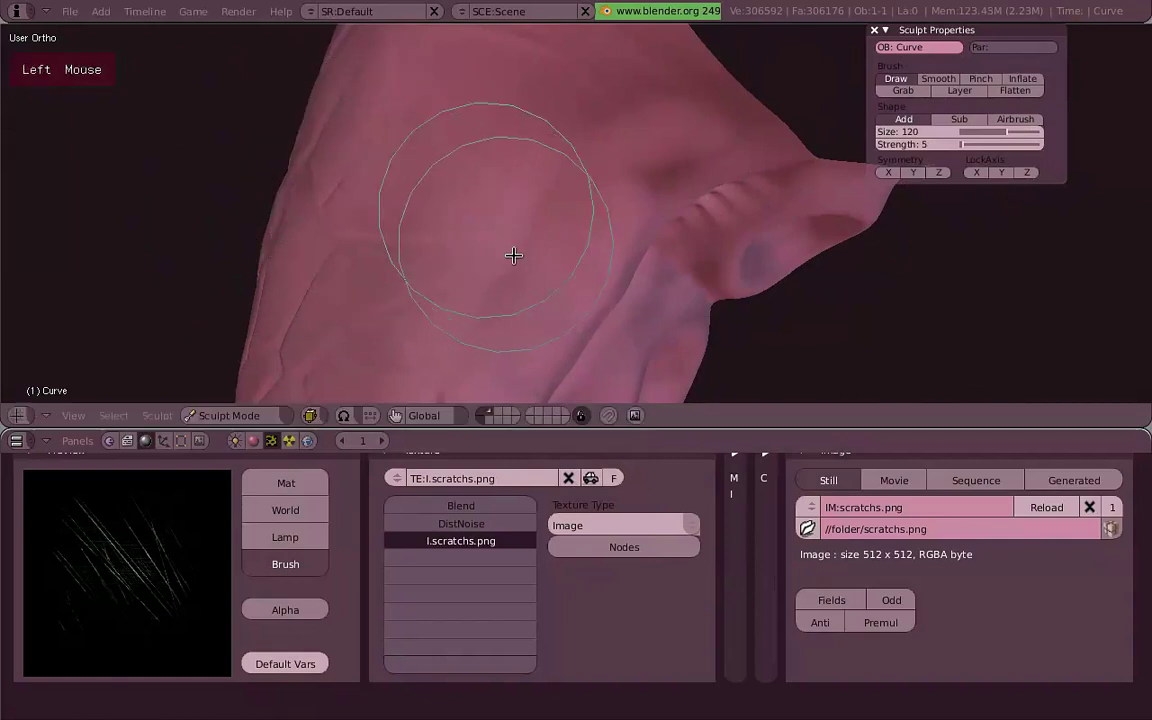
middle_click(300, 126)
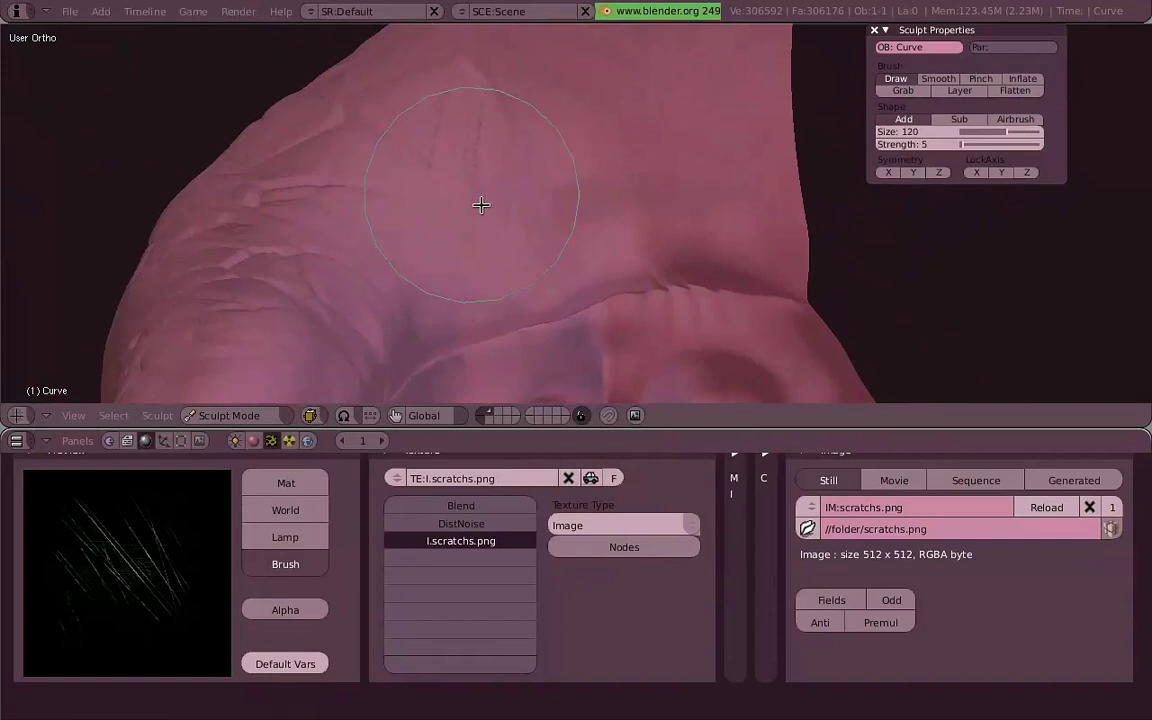
click(515, 183)
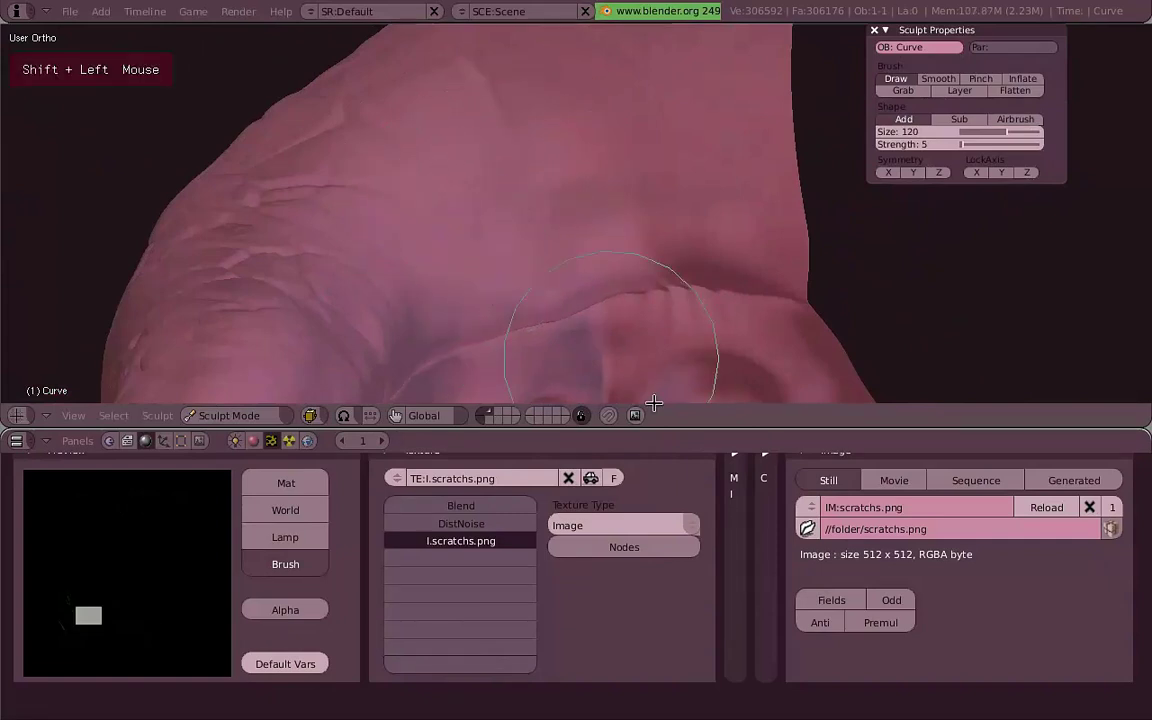
Rotate the scratch texture's angle and carve more scratch wrinkles beside the row of suckers.
middle_click(466, 203)
middle_click(599, 284)
scroll(down, 3)
middle_click(803, 233)
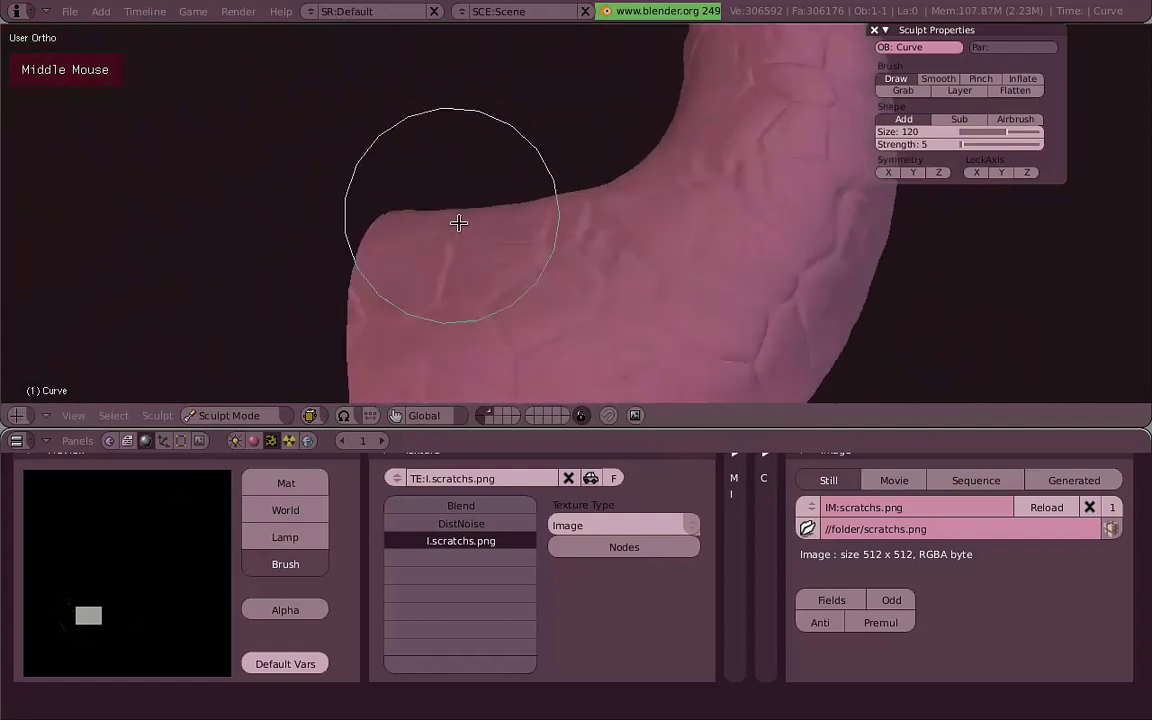
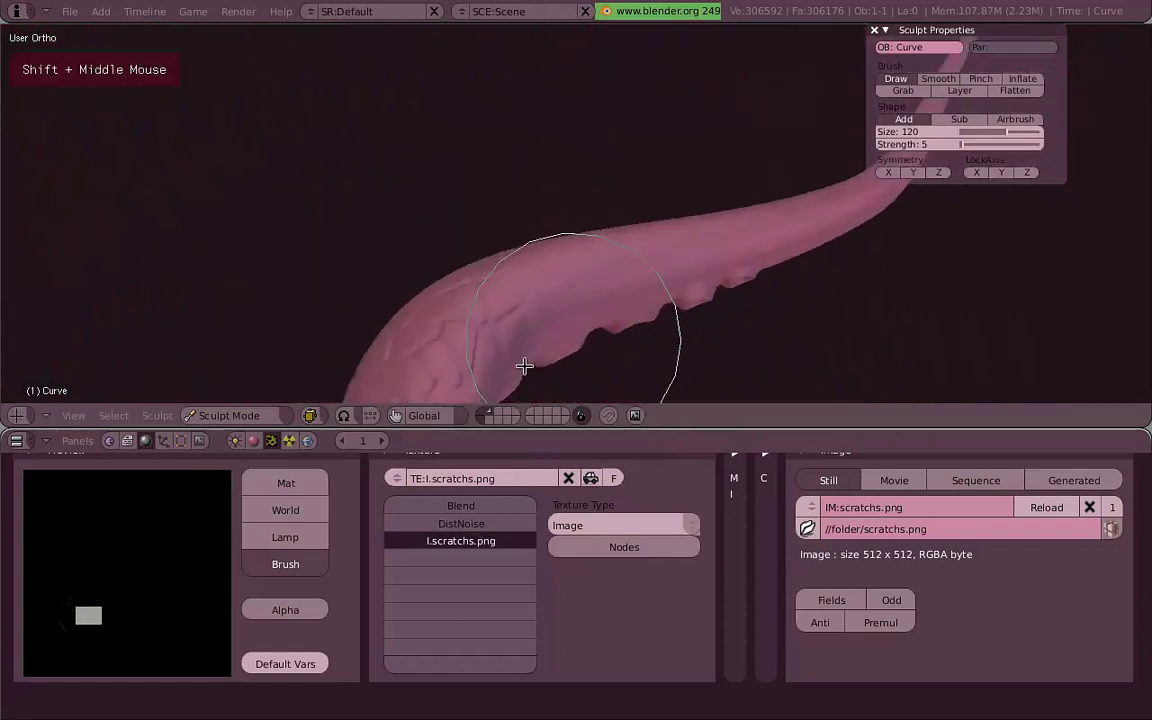
scroll(up, 3)
key(f)
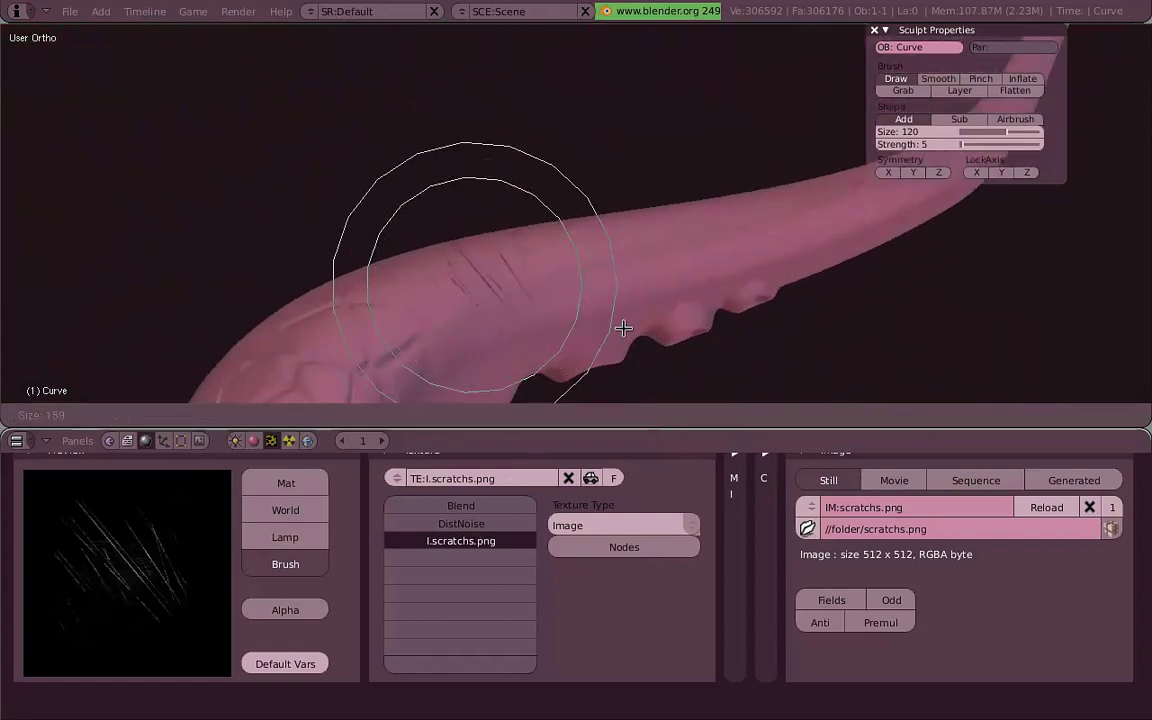
right_click(616, 324)
key(ctrl+f)
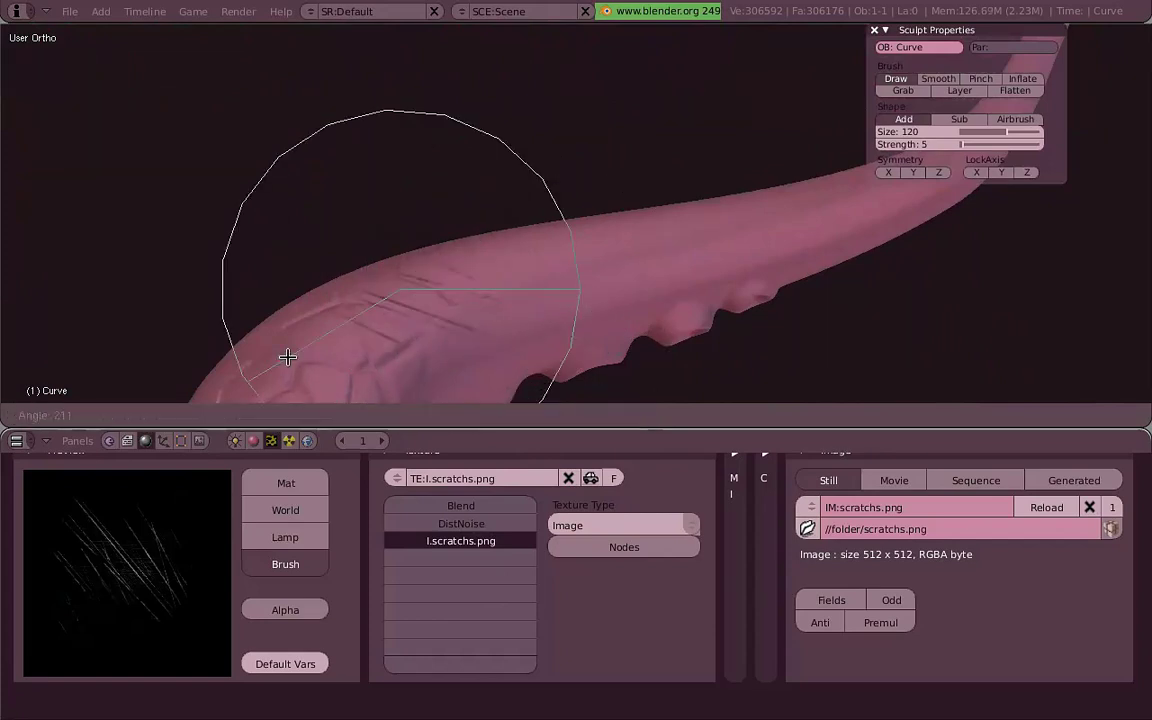
click(452, 371)
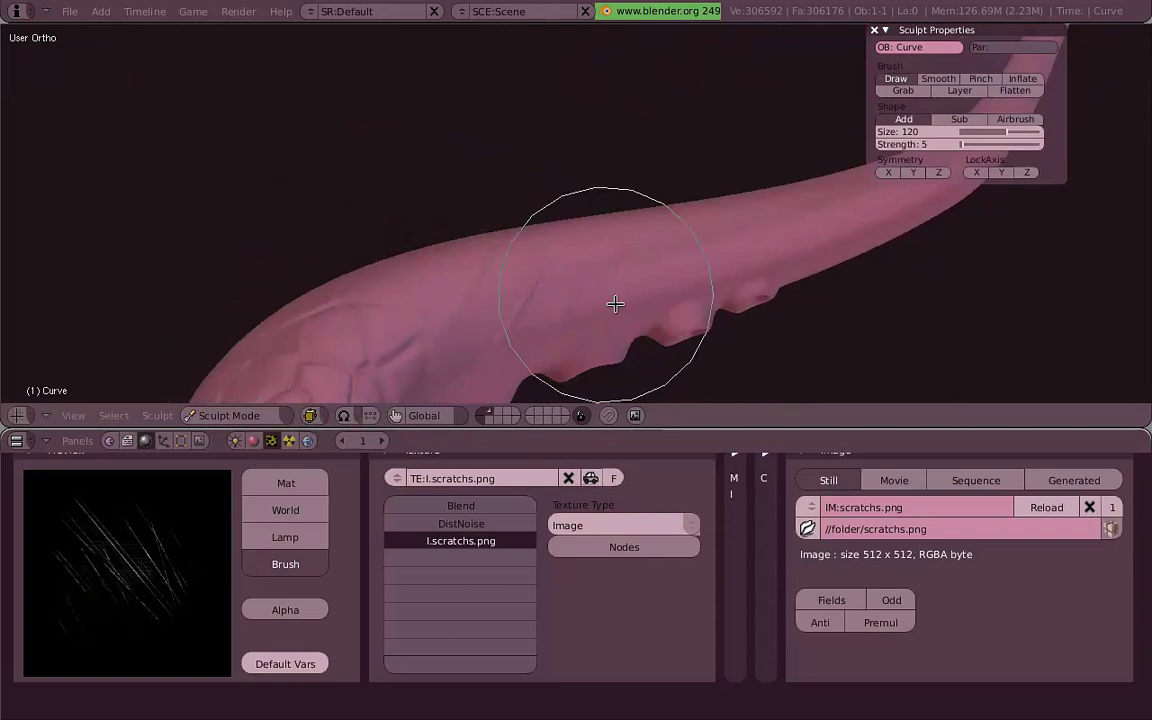
click(609, 257)
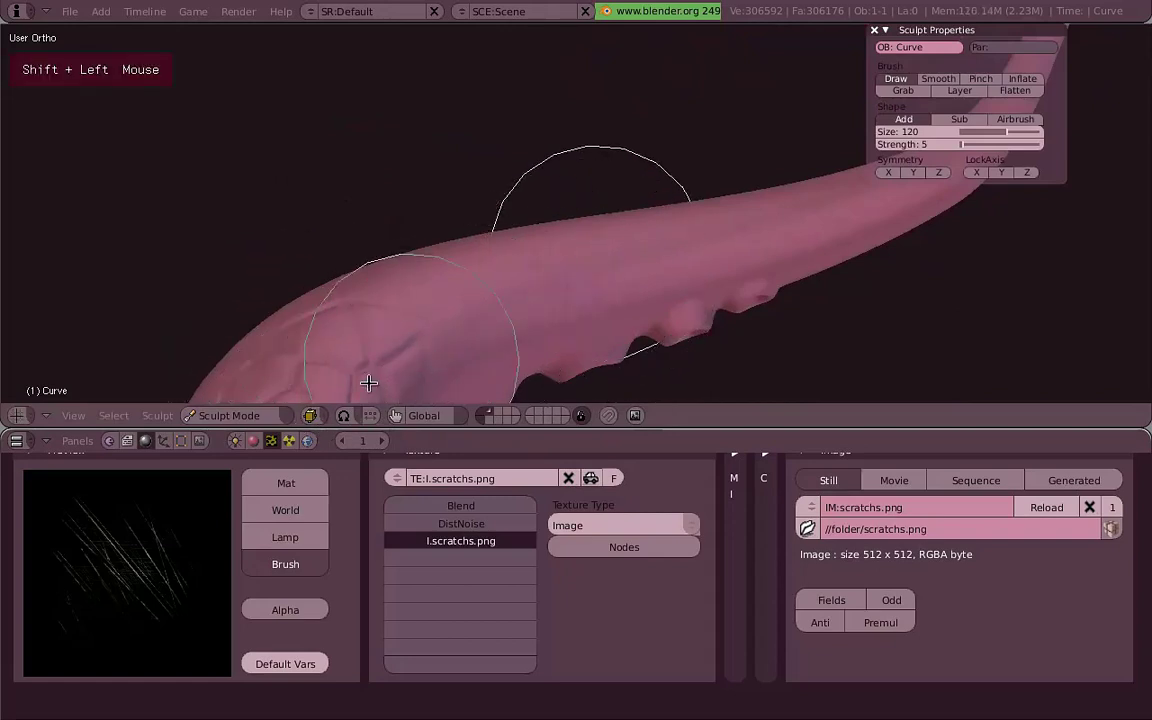
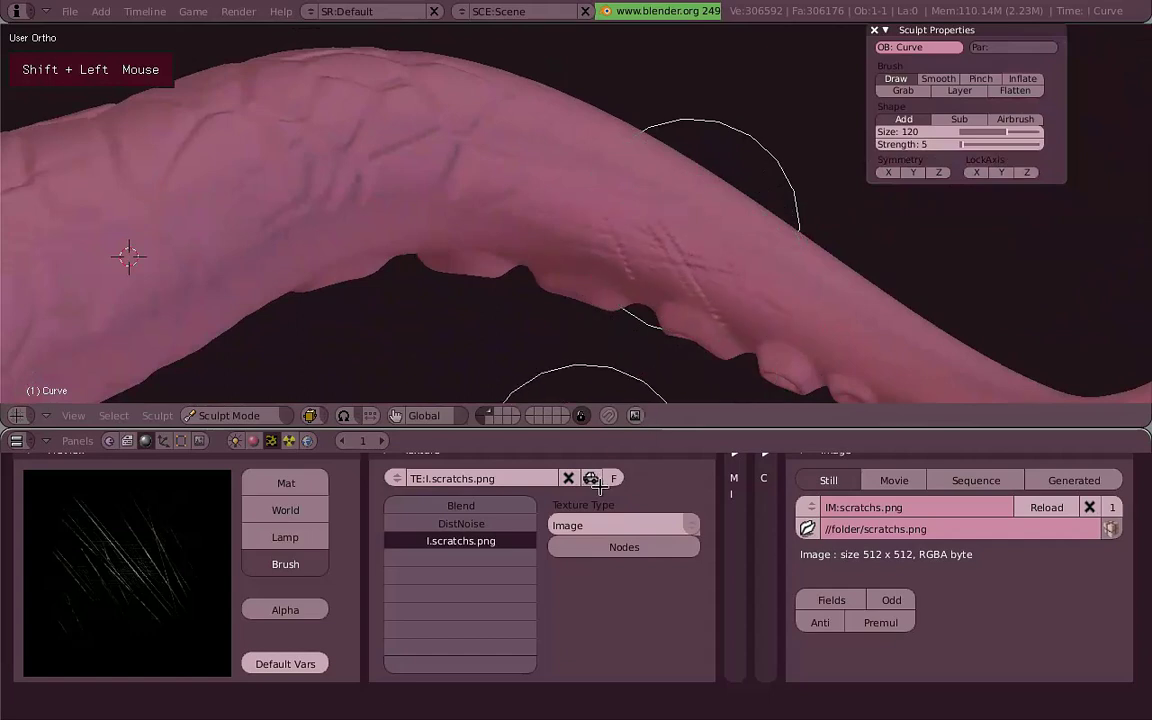
Spread more scratch wrinkles along the tentacle's body toward its thin tip and other side.
middle_click(535, 244)
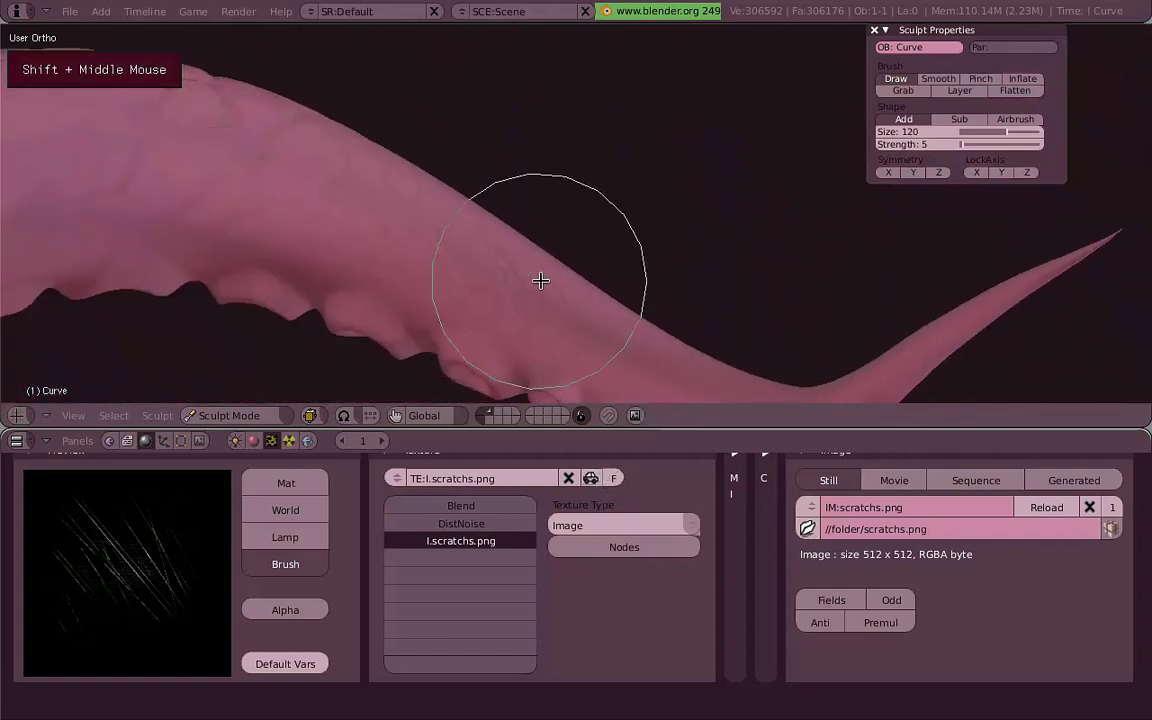
click(578, 287)
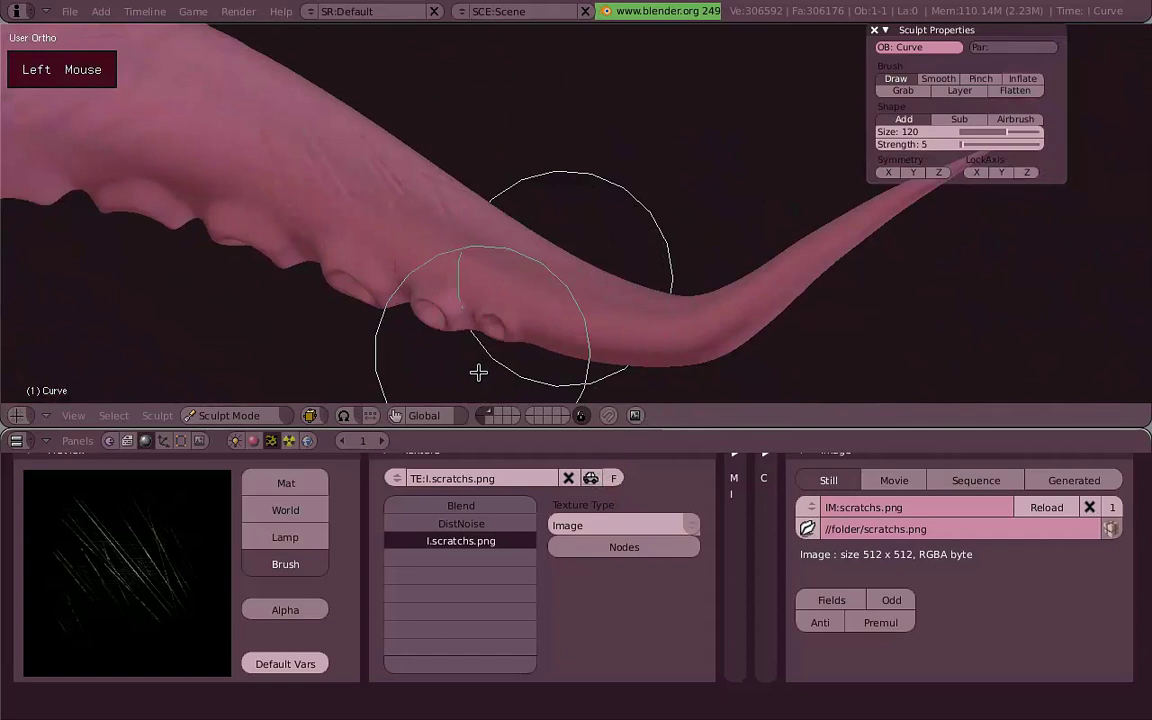
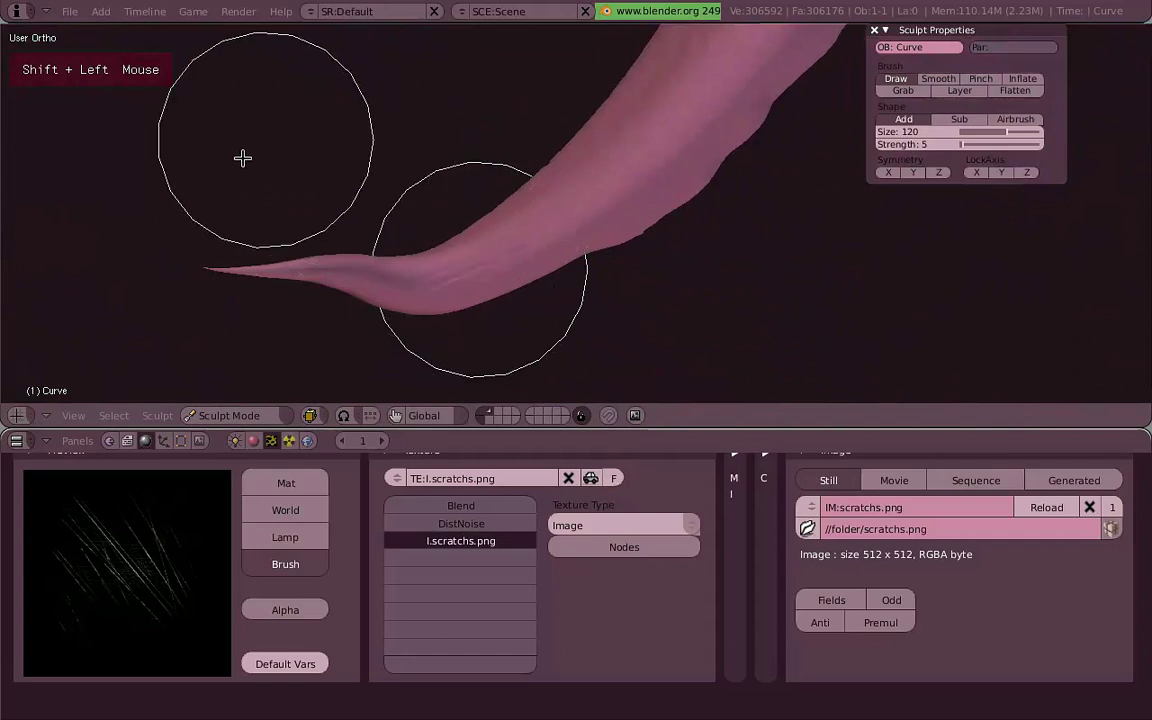
scroll(up, 3)
click(353, 272)
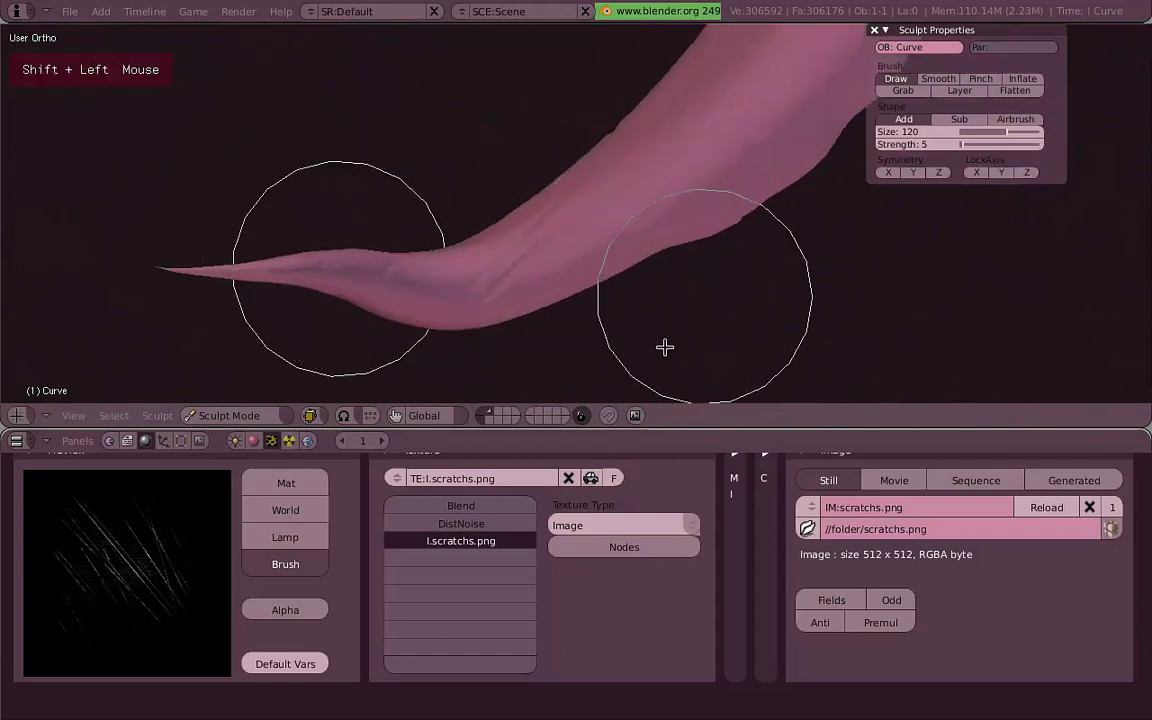
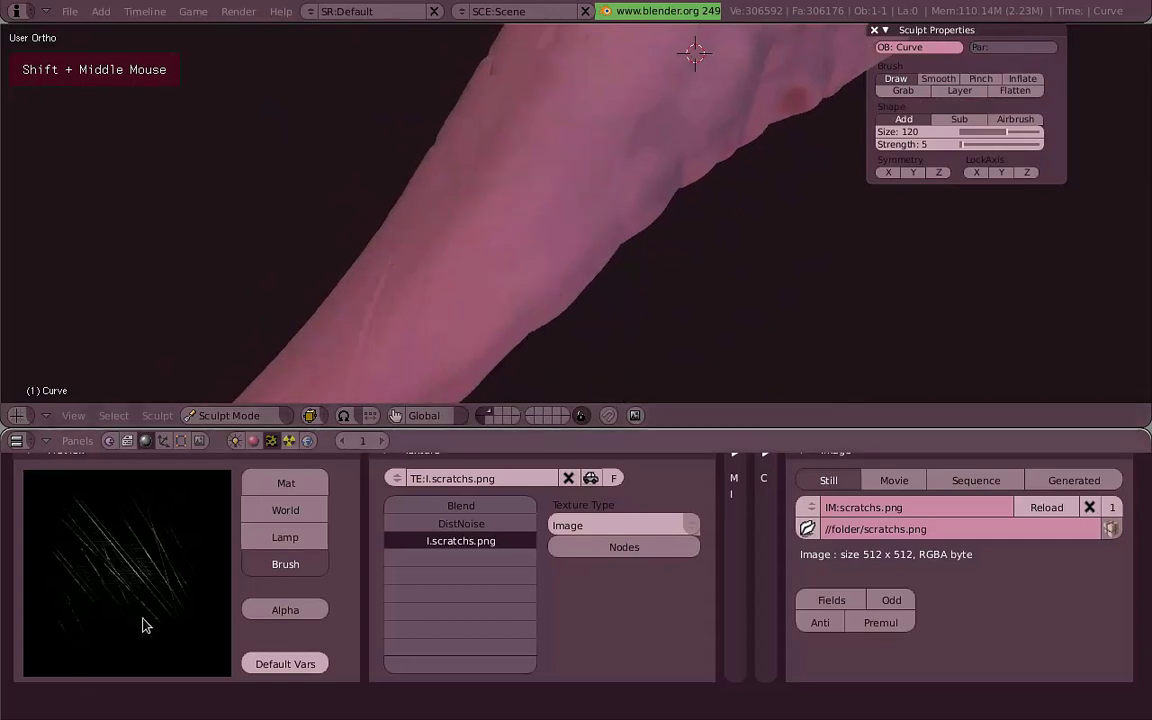
scroll(up, 3)
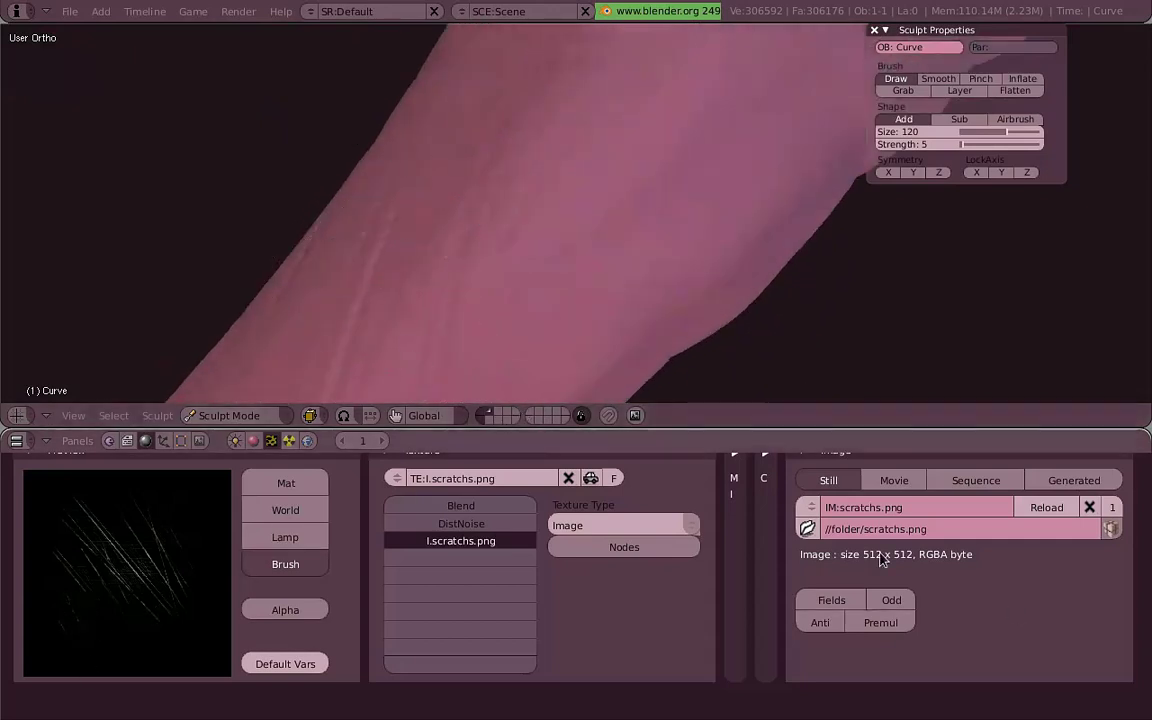
scroll(down, 3)
middle_click(569, 316)
click(648, 213)
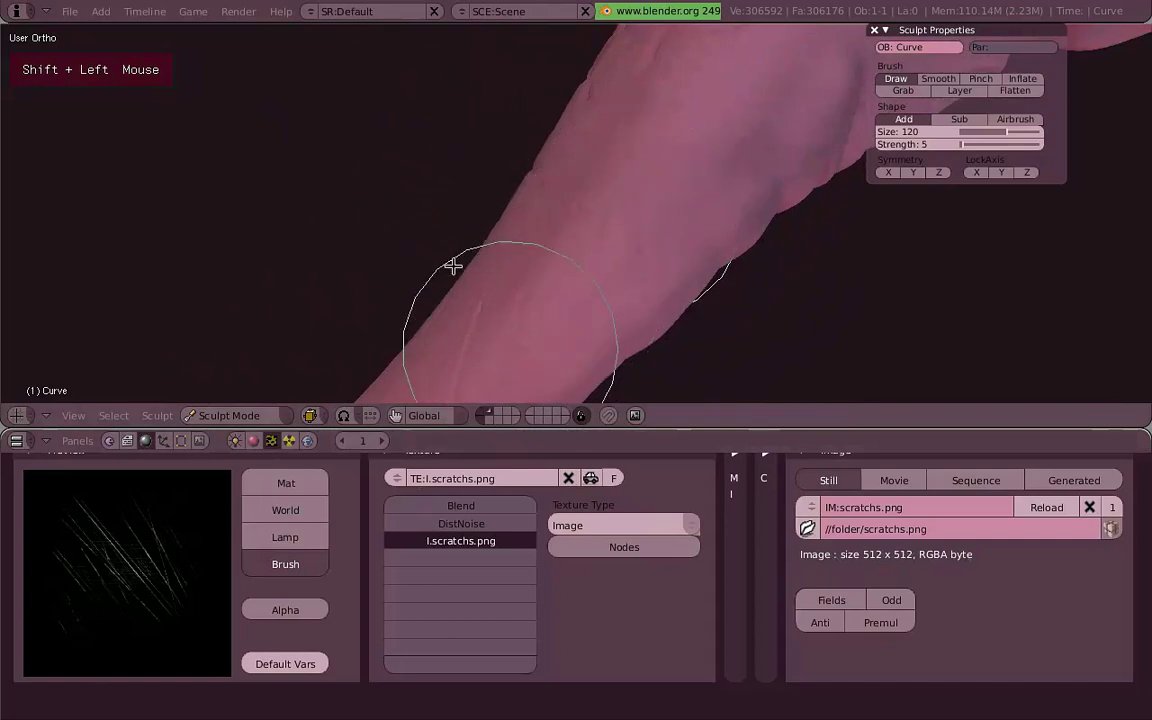
Return toward the veined thick end and switch to the Pinch brush.
middle_click(517, 256)
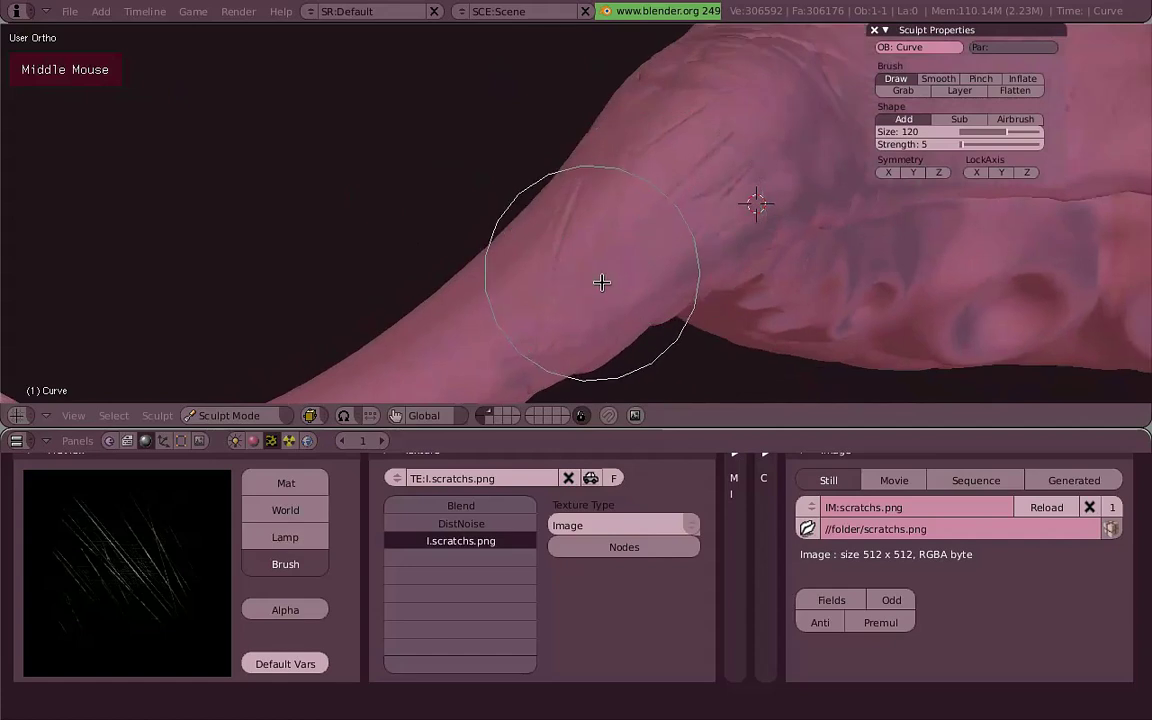
middle_click(595, 268)
scroll(up, 3)
key(p)
scroll(up, 3)
Lower the Pinch strength to 20, resize the brush and sharpen the scratch wrinkles into crisp creases.
middle_click(607, 281)
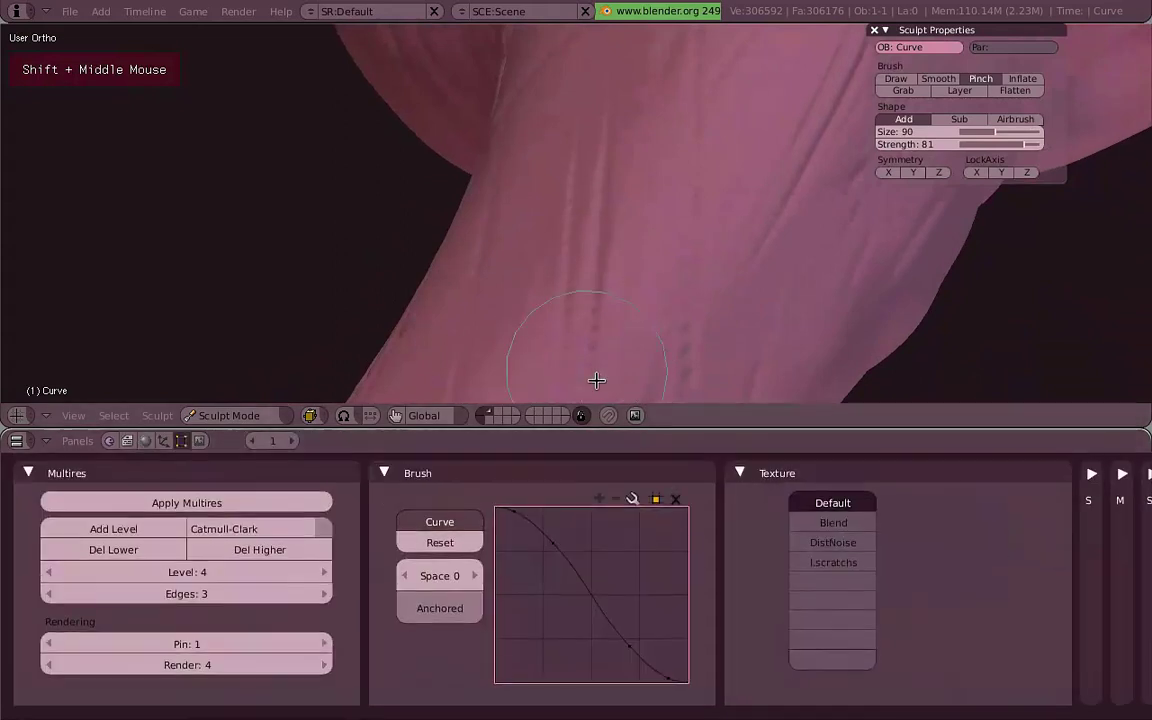
click(610, 317)
click(698, 273)
middle_click(690, 189)
key(f)
click(697, 293)
click(696, 245)
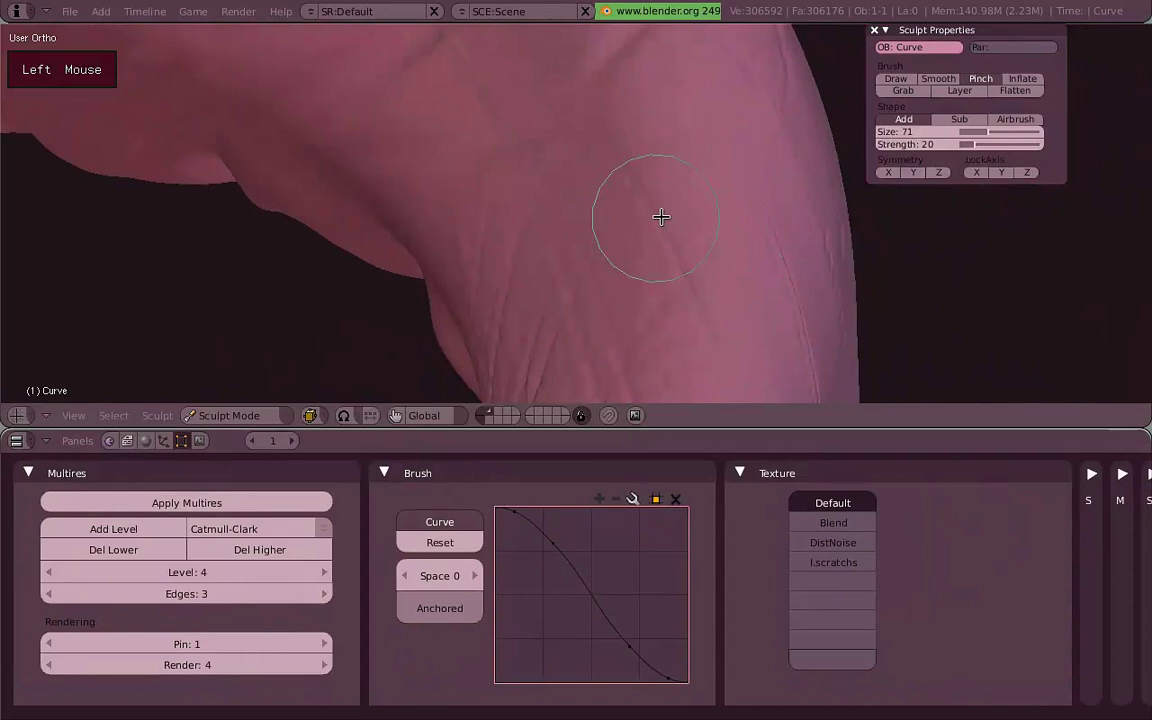
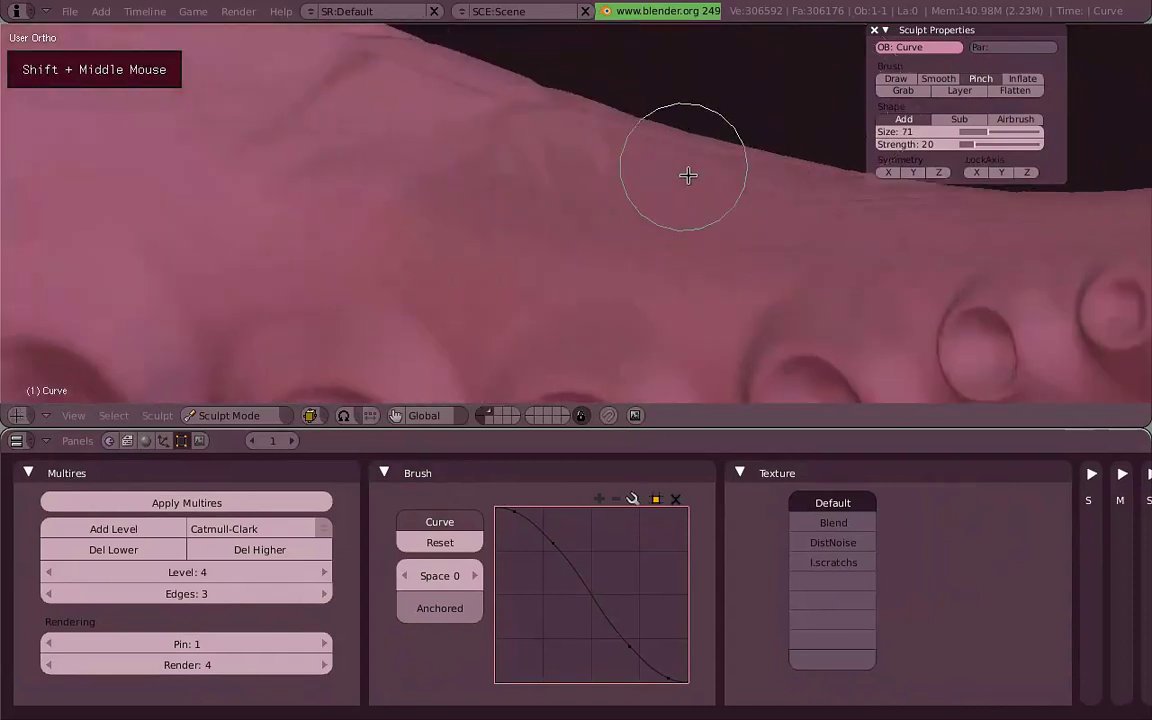
key(f)
click(622, 286)
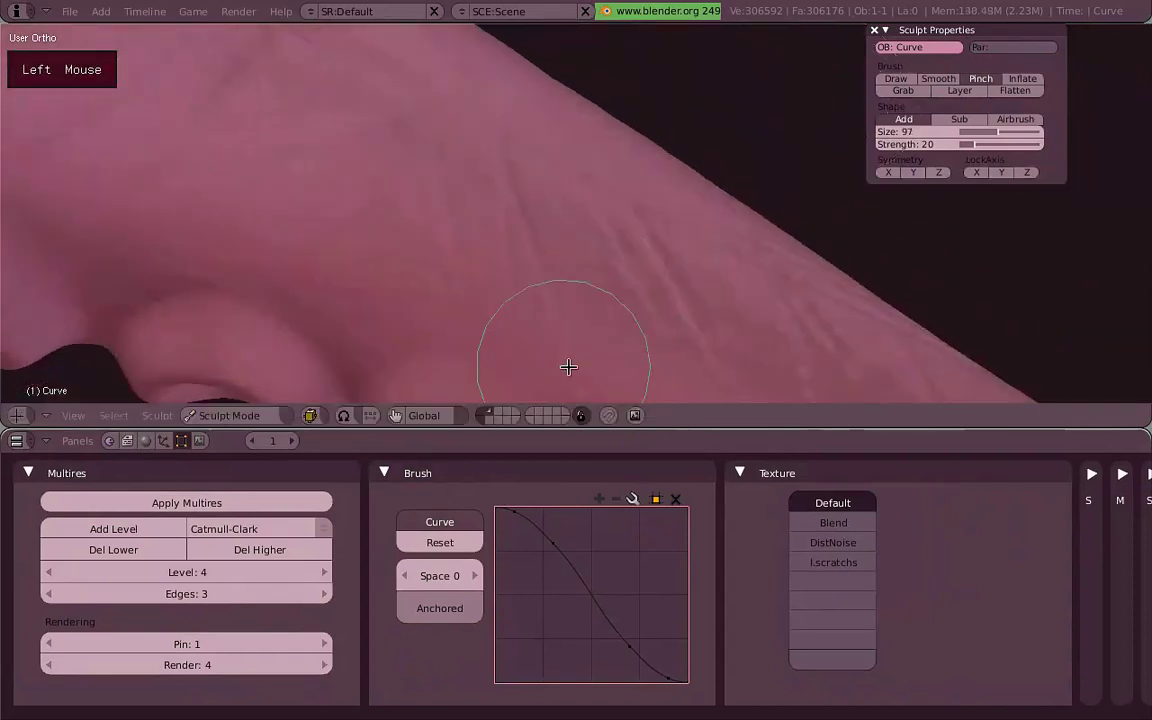
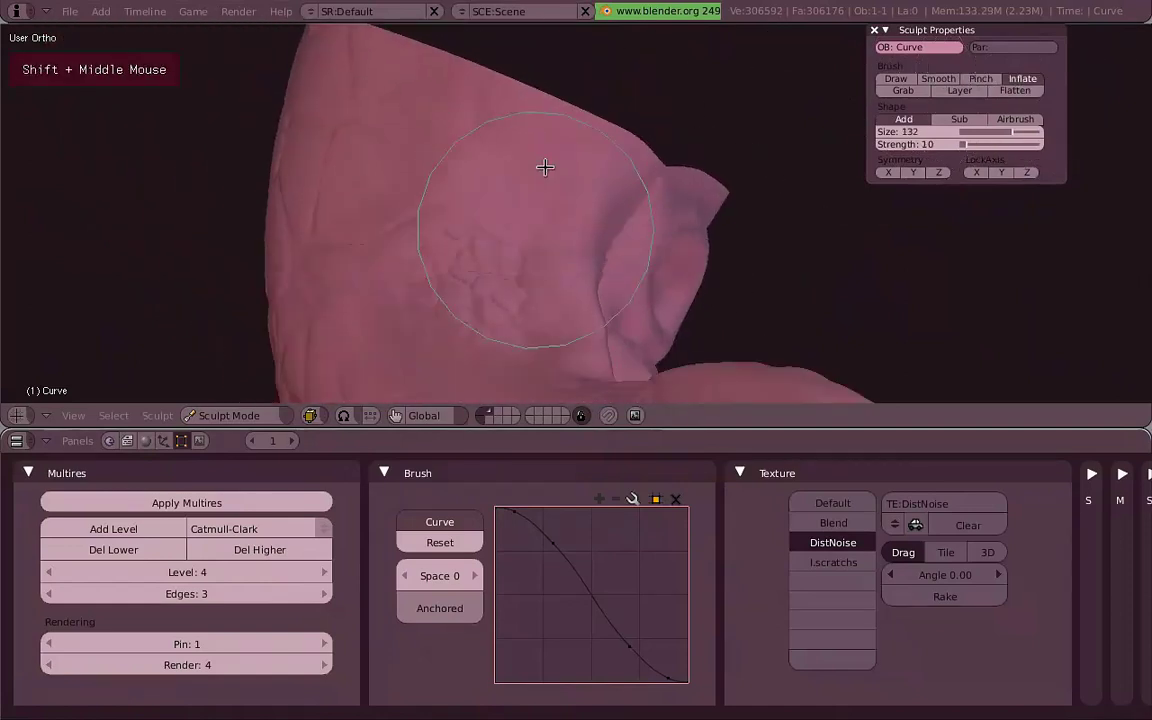
Inflate the cellular veined skin with the DistNoise texture, easing strength to 3 for the thick end.
key(shift+a)
middle_click(564, 279)
click(455, 238)
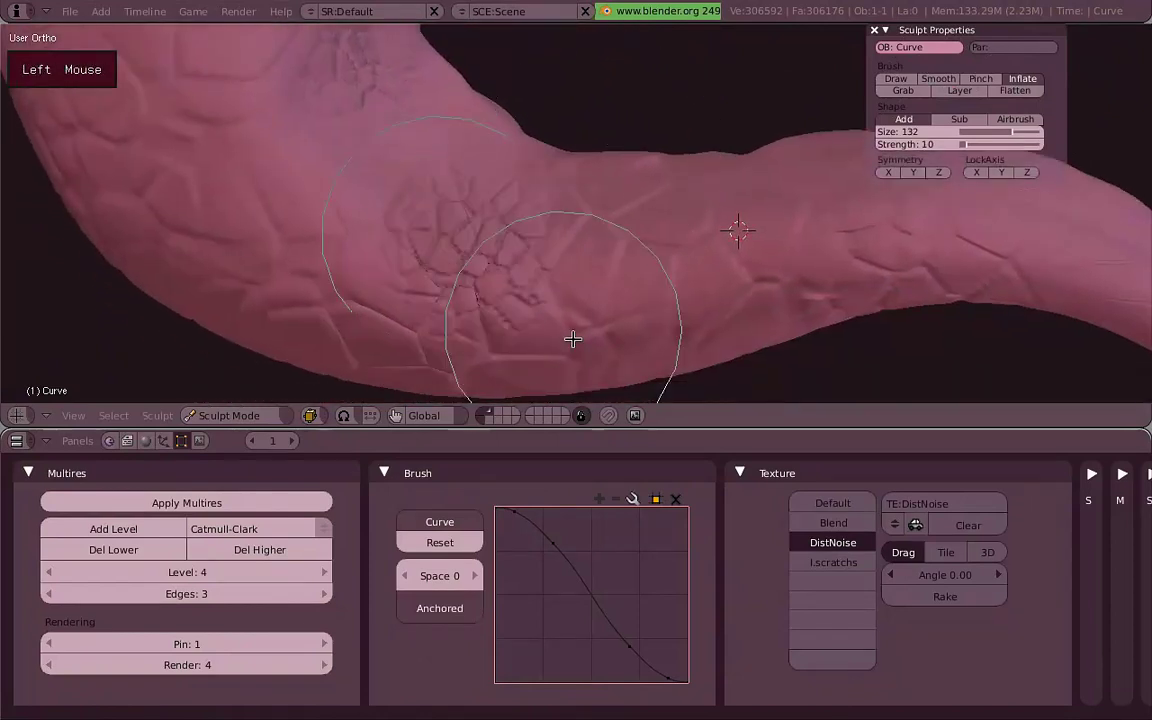
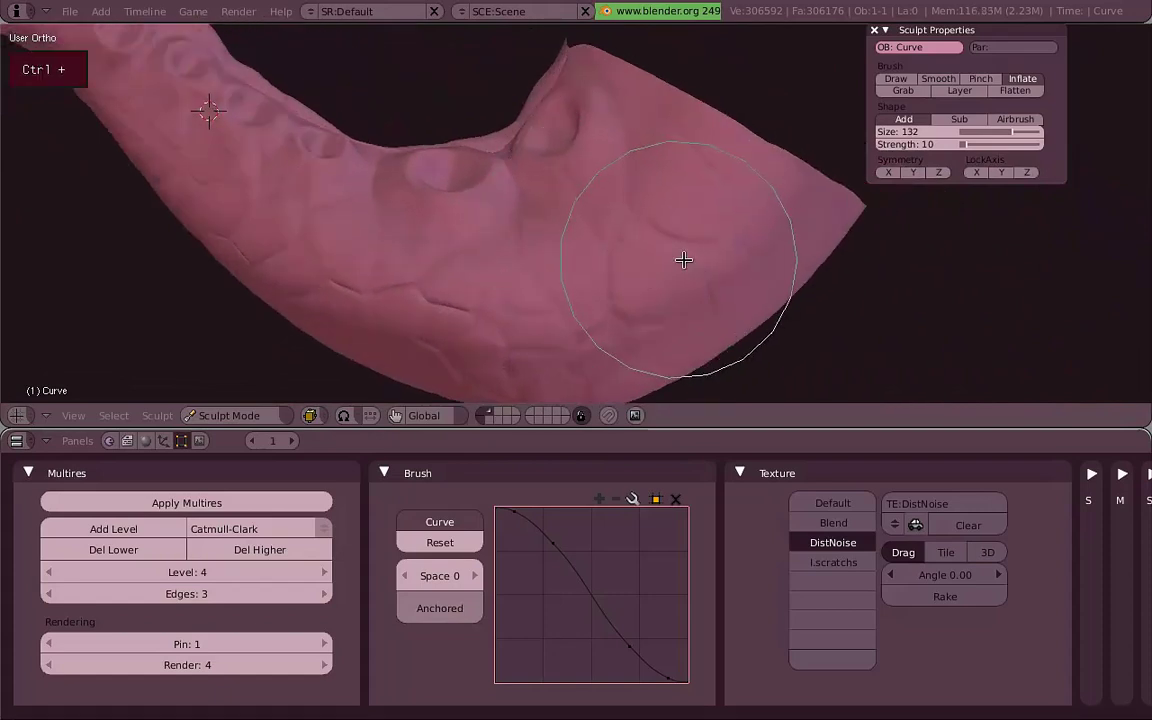
key(shift+a)
click(607, 235)
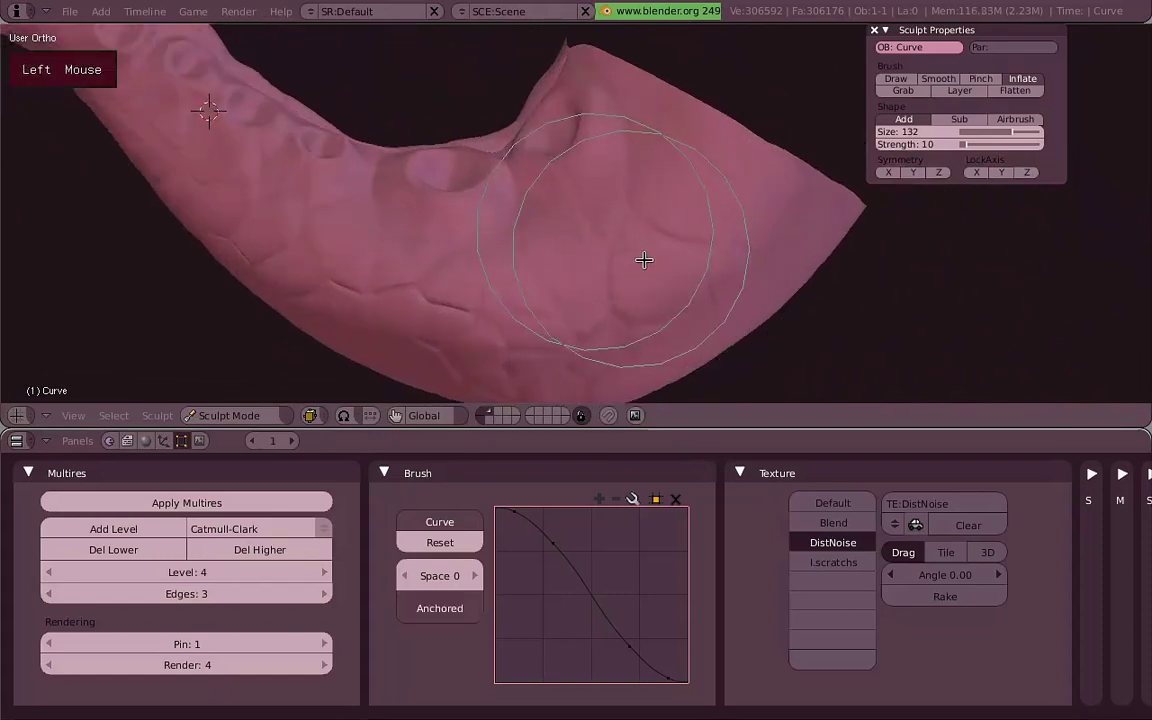
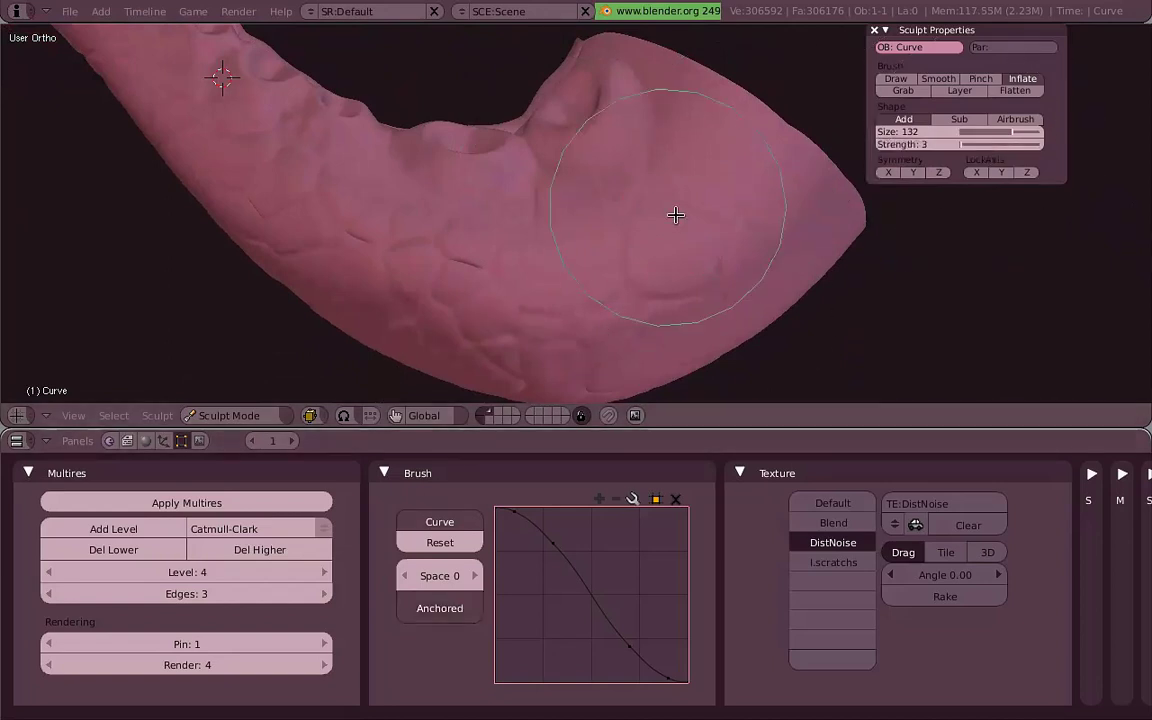
click(678, 201)
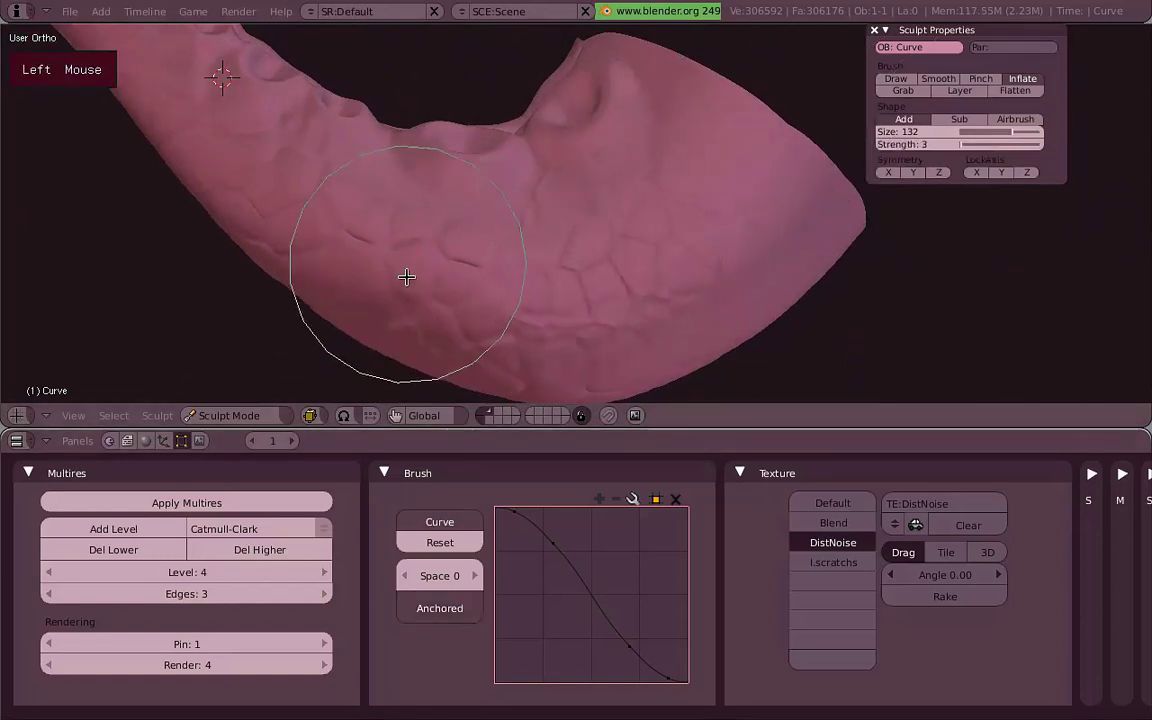
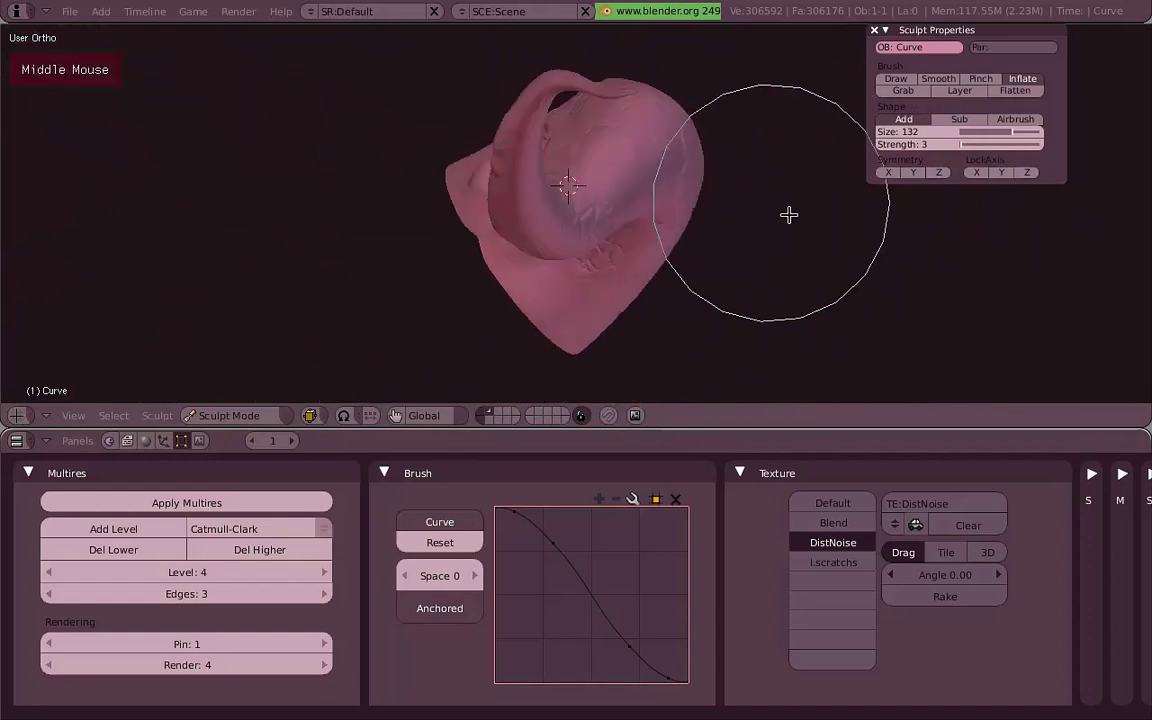
Inflate the vein pattern along the tentacle's middle bend from the side view.
scroll(up, 3)
middle_click(639, 236)
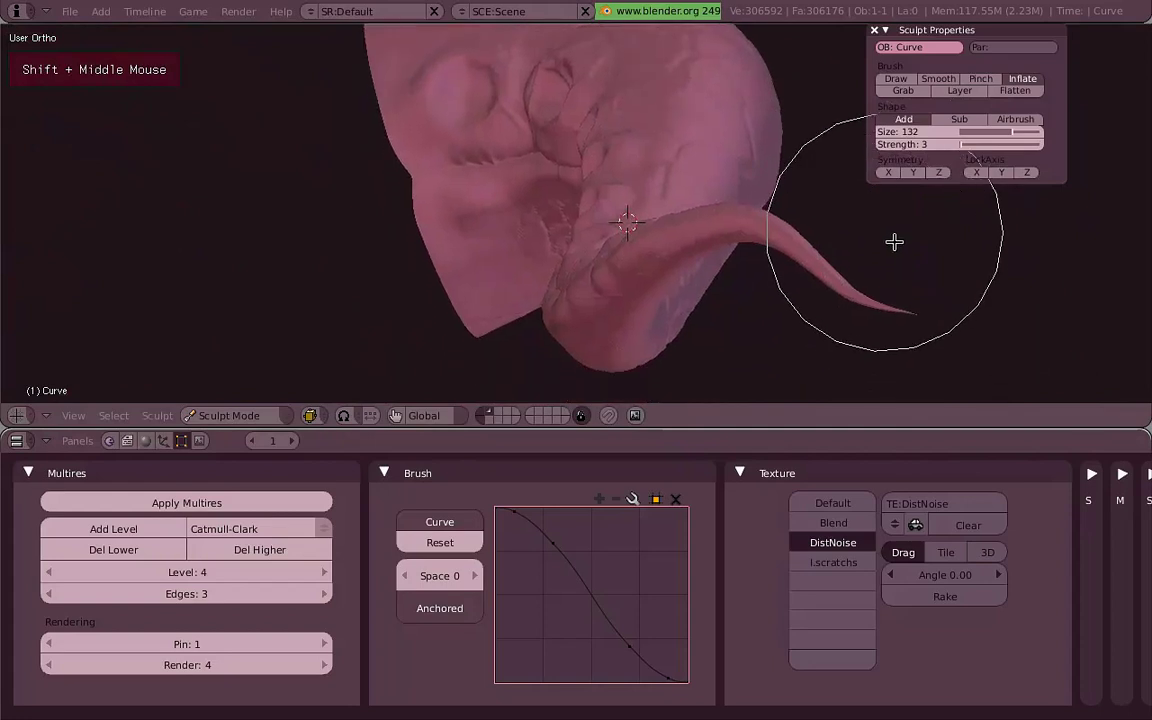
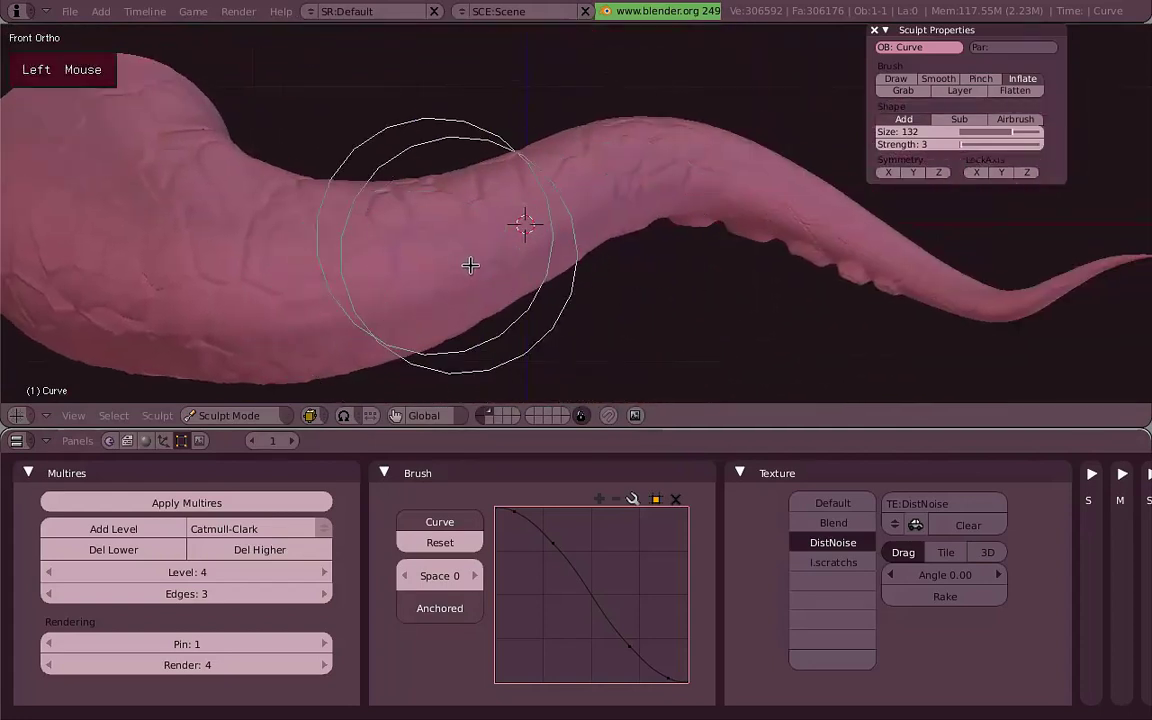
click(344, 286)
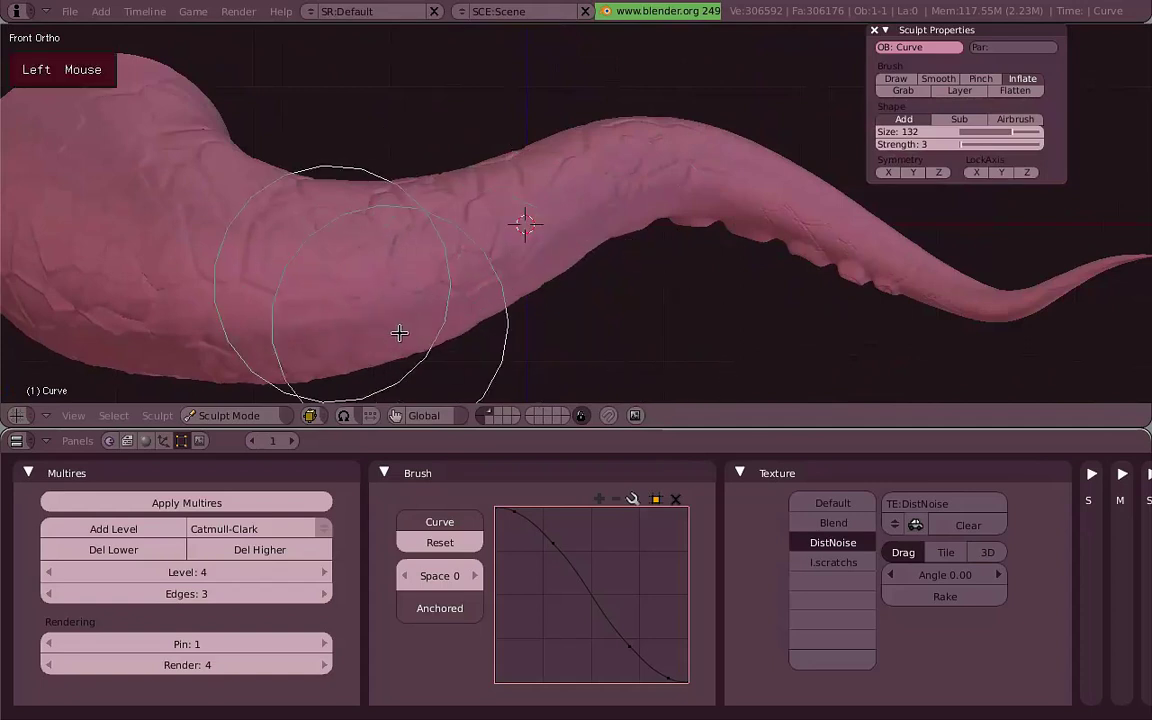
click(290, 264)
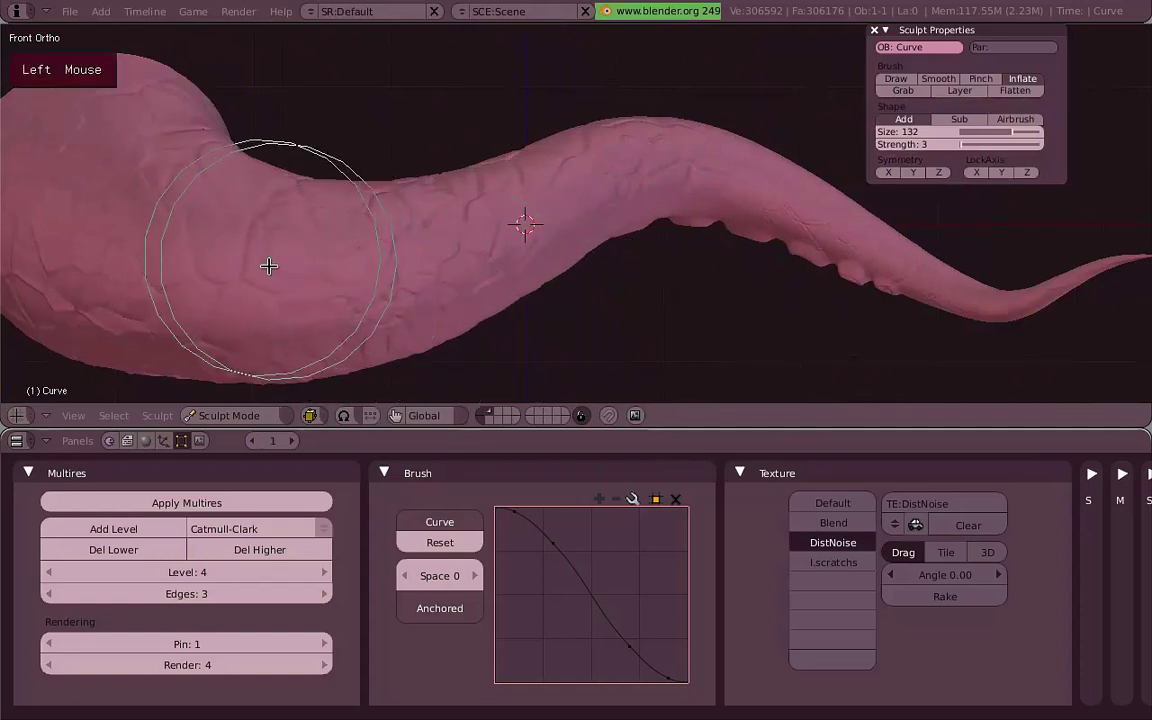